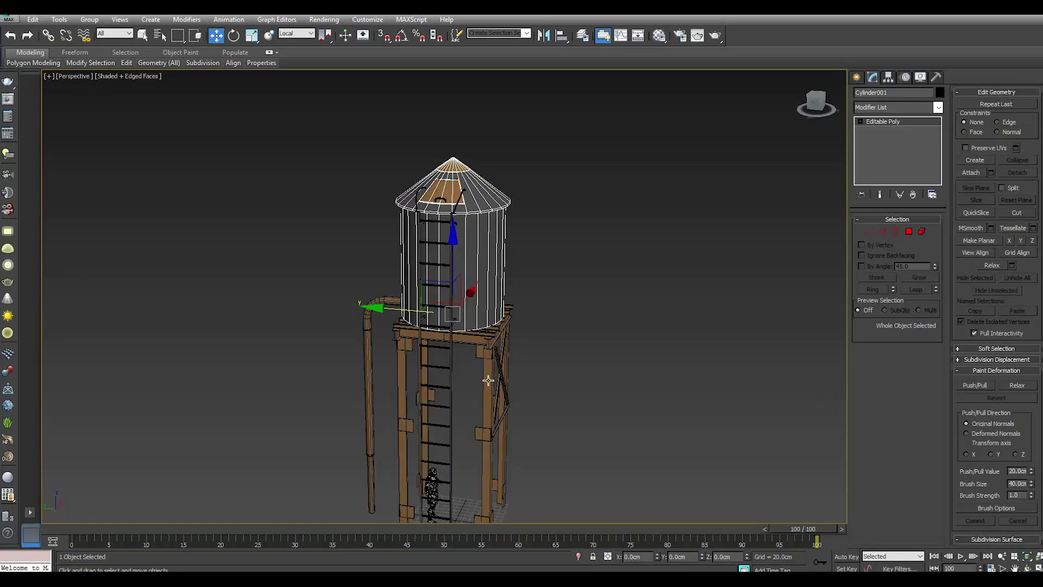
Select the water tank Cylinder001 and add an Unwrap UVW modifier to it.
{"action": "left_click", "coordinate": [585, 559]}
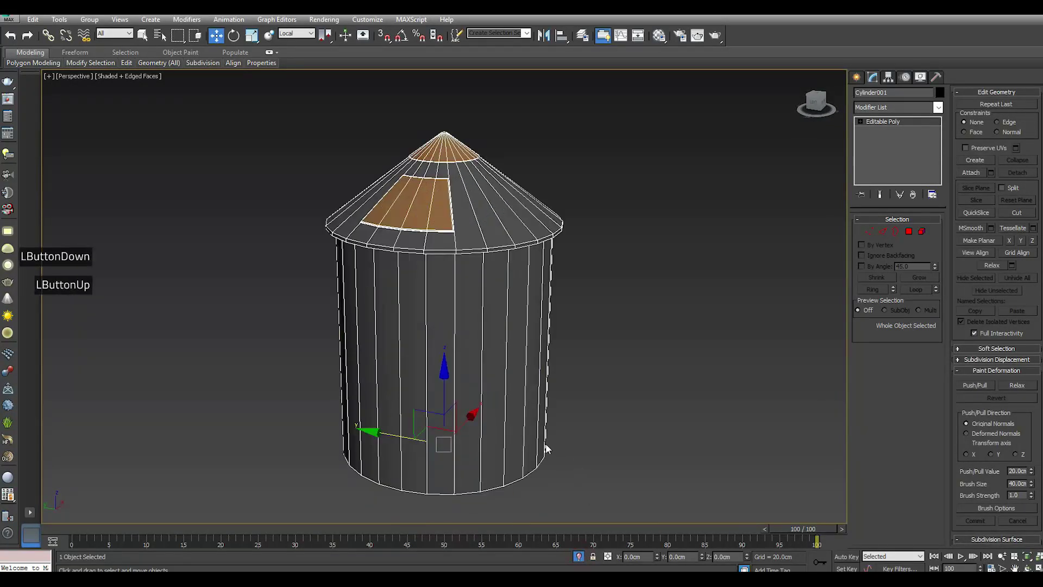
{"action": "left_click", "coordinate": [946, 114]}
{"action": "left_click", "coordinate": [947, 152]}
{"action": "double_click", "coordinate": [905, 452]}
Bring up the Edit UVWs window with a CheckerPattern and work in face selection.
{"action": "left_click", "coordinate": [893, 349]}
{"action": "left_click", "coordinate": [866, 296]}
{"action": "left_click", "coordinate": [905, 236]}
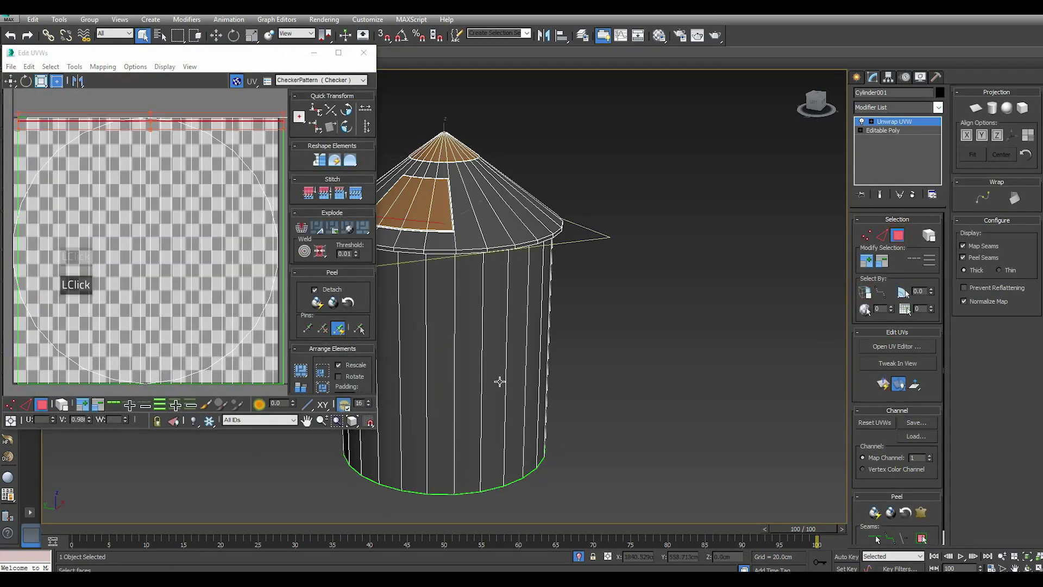
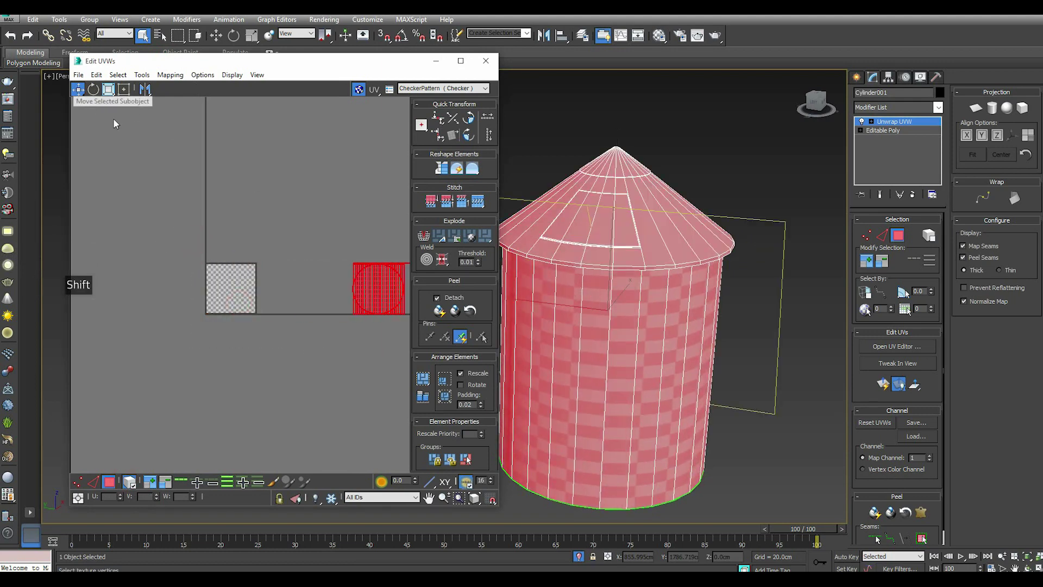
Select the tank's bottom cap polygons and bring up the Relax settings from Tools.
{"action": "left_click", "coordinate": [188, 169]}
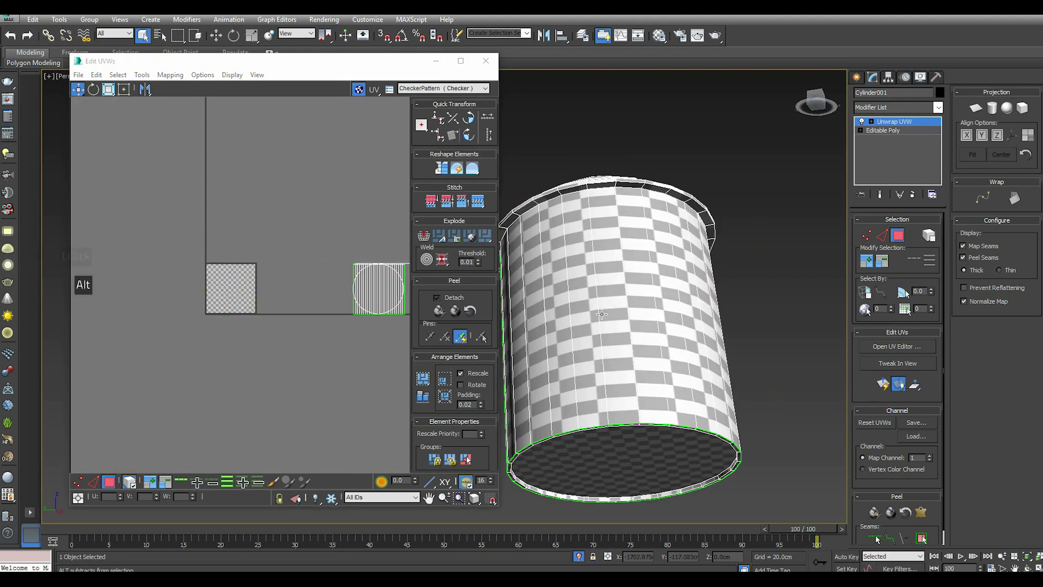
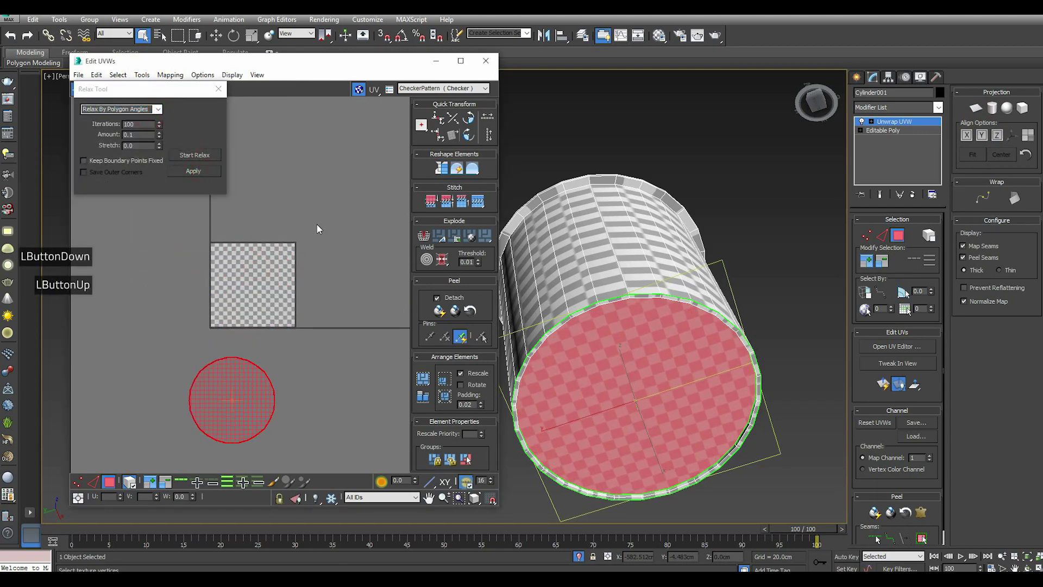
{"action": "left_click", "coordinate": [319, 227]}
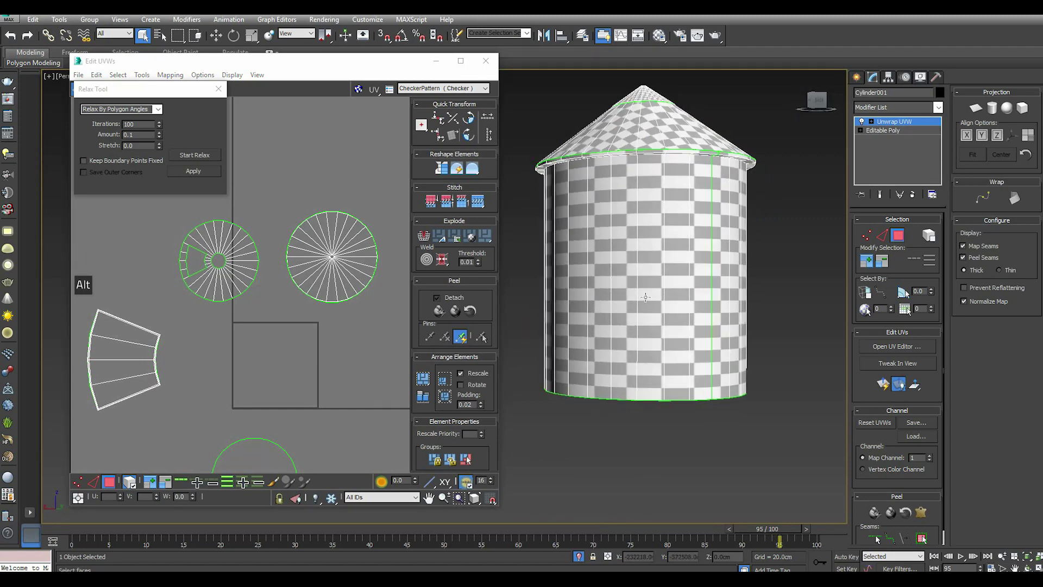
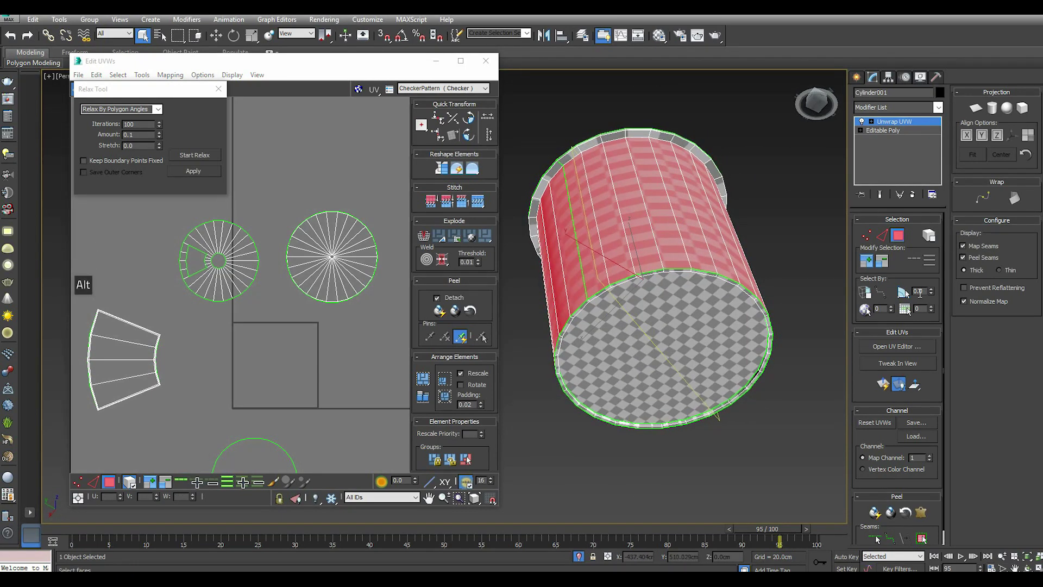
{"action": "left_click", "coordinate": [876, 263]}
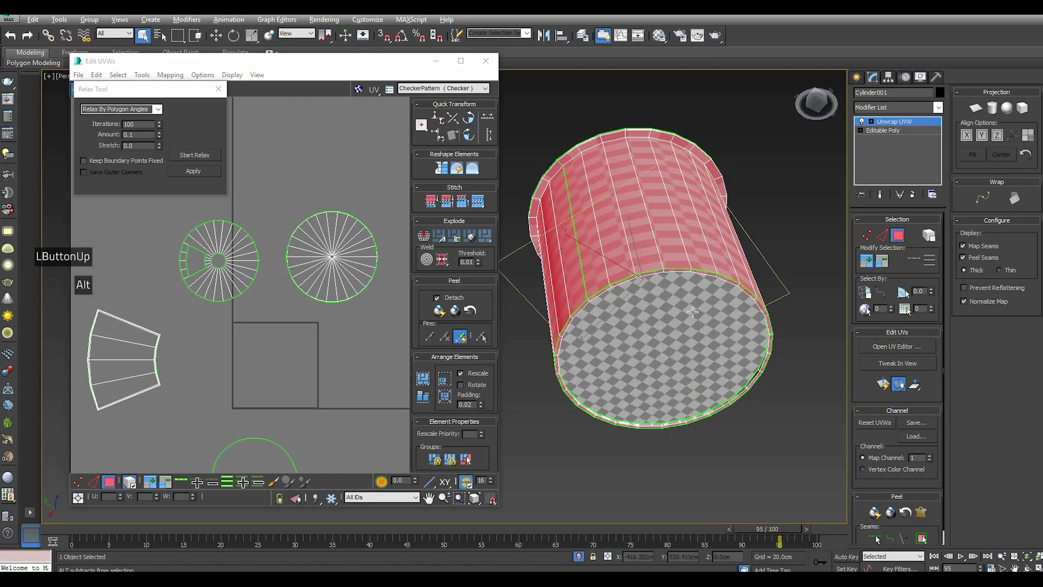
{"action": "scroll", "scroll_direction": "up", "scroll_amount": 3}
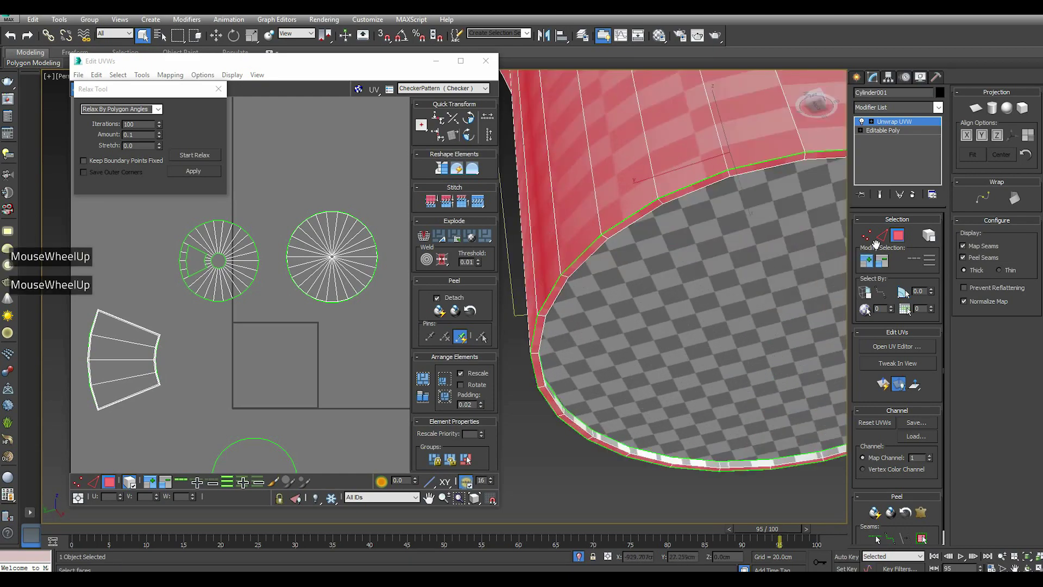
{"action": "scroll", "scroll_direction": "down", "scroll_amount": 3}
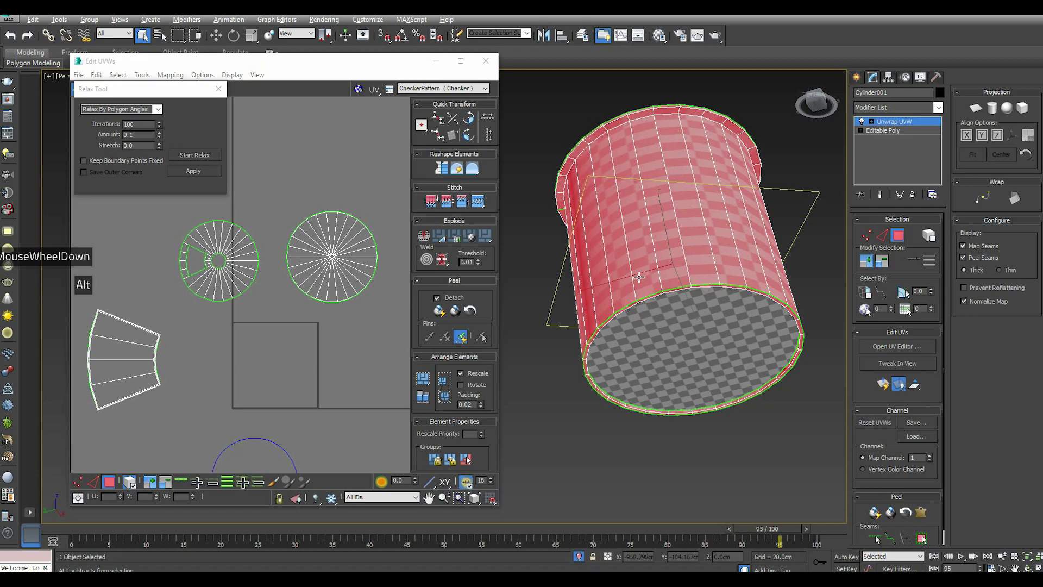
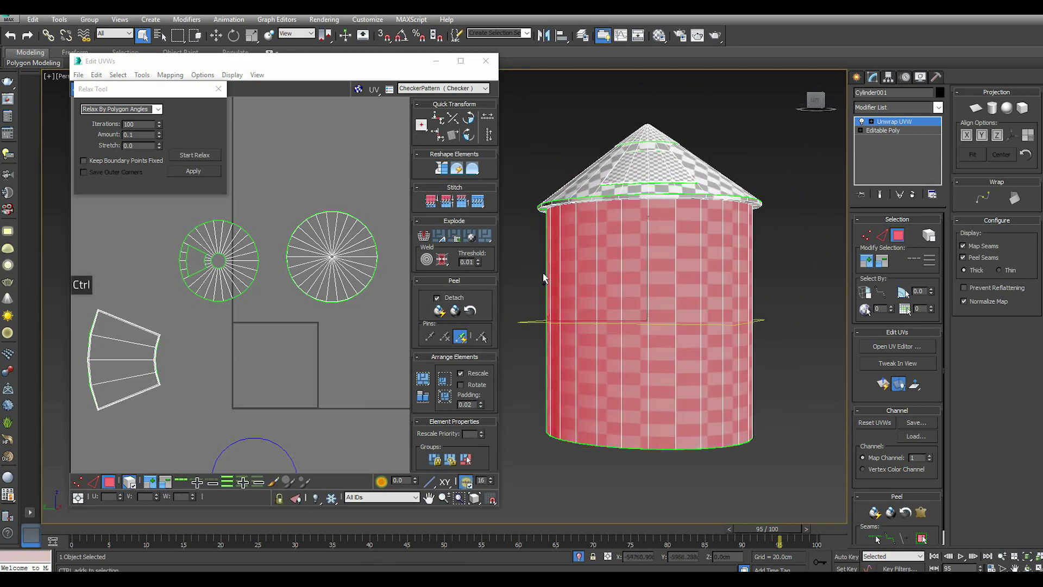
{"action": "scroll", "scroll_direction": "up", "scroll_amount": 3}
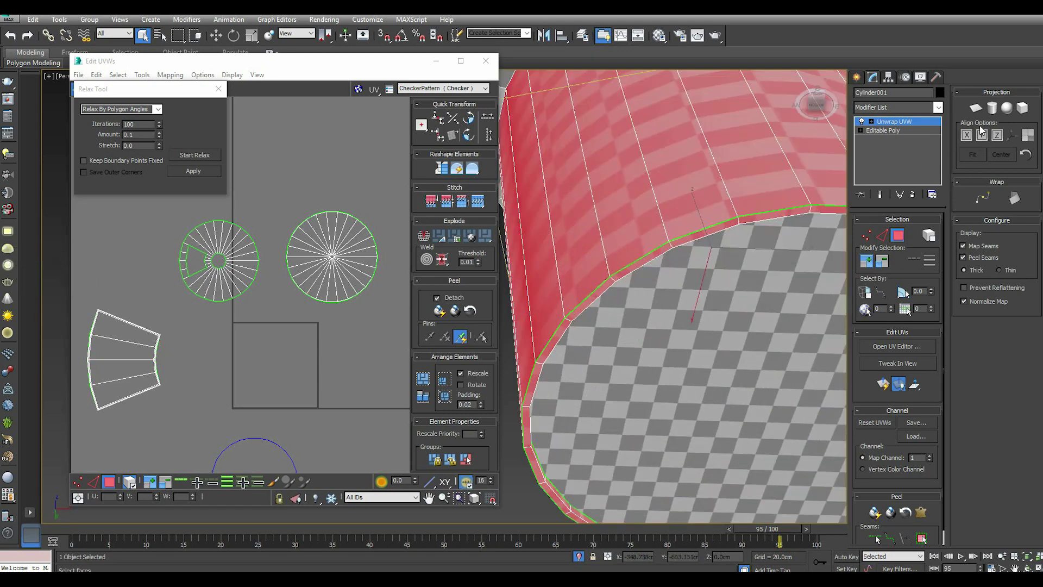
Planar-map and align the bottom cap into its own circle, then start relaxing its UVs.
{"action": "left_click", "coordinate": [984, 114]}
{"action": "left_click", "coordinate": [1006, 136]}
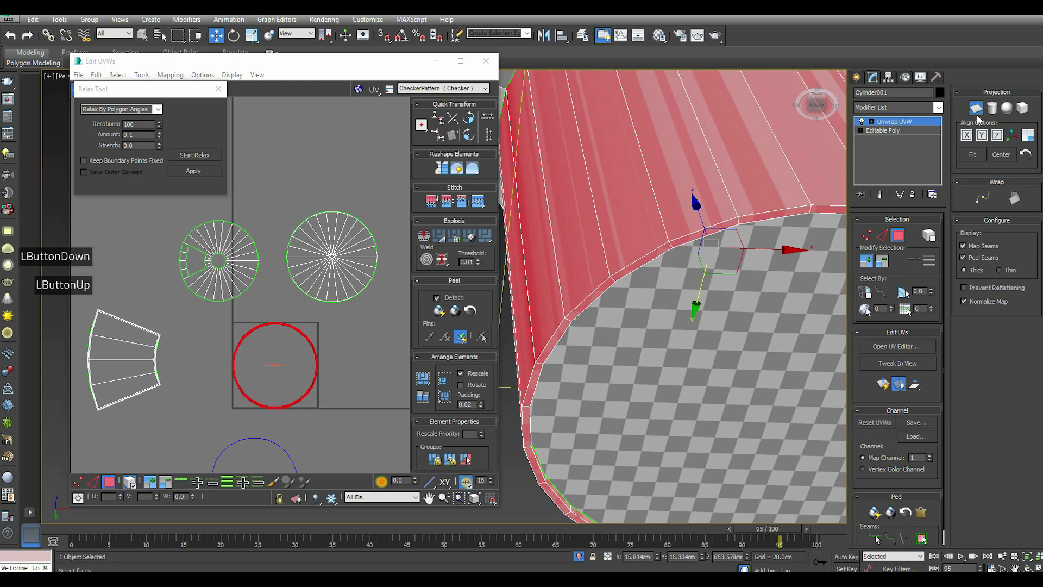
{"action": "left_click", "coordinate": [981, 116]}
{"action": "left_click", "coordinate": [211, 156]}
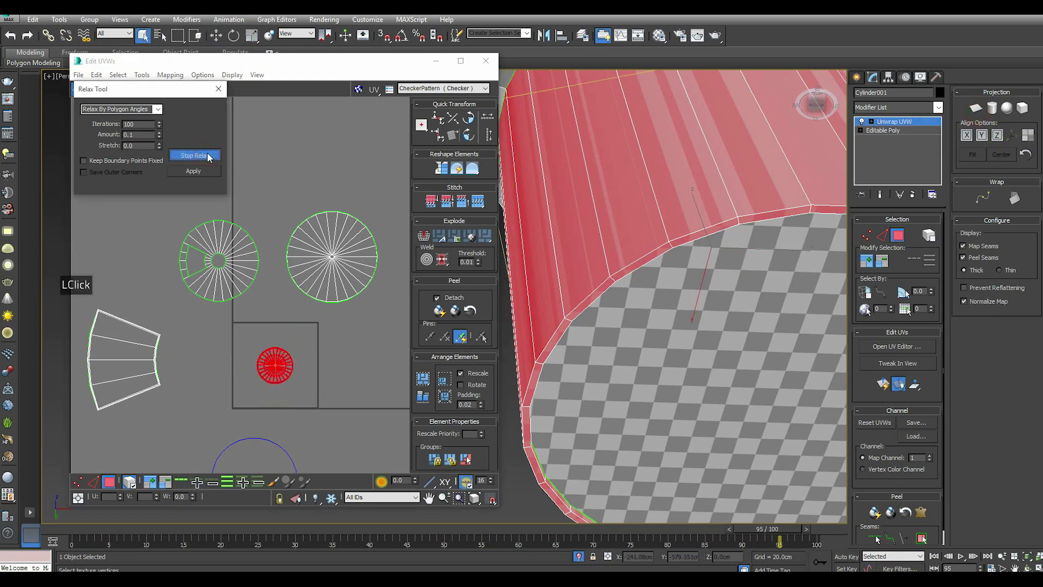
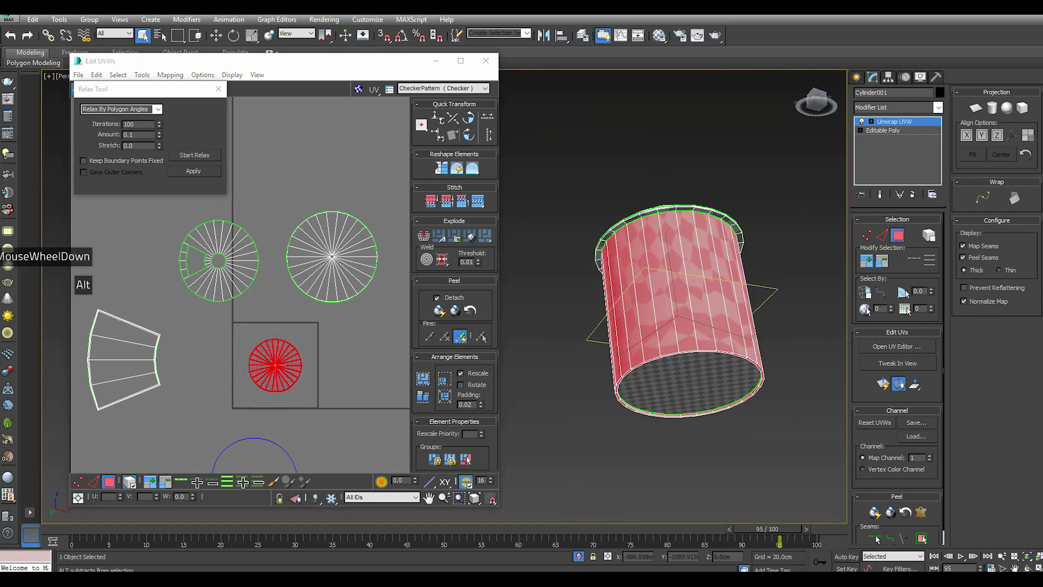
Apply an aligned Cylindrical Map to the tank wall polygons as one UV strip.
{"action": "left_click", "coordinate": [430, 499]}
{"action": "left_click", "coordinate": [1001, 140]}
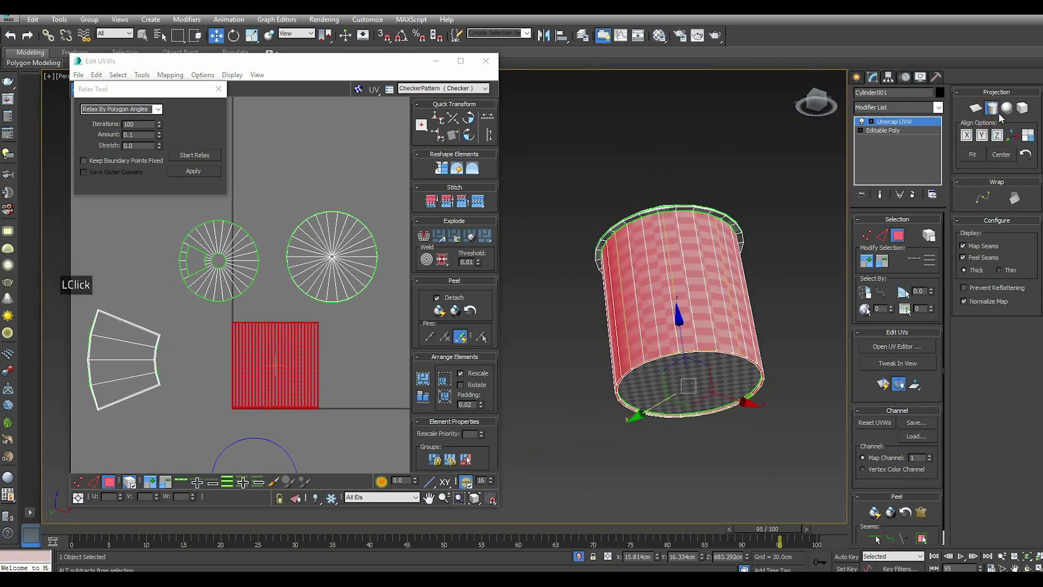
{"action": "left_click", "coordinate": [1000, 114]}
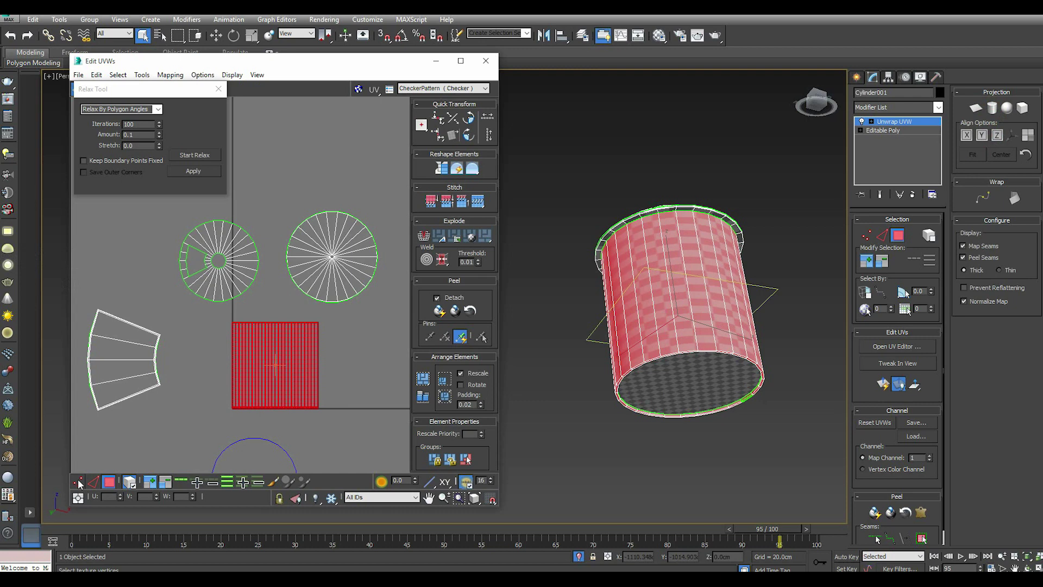
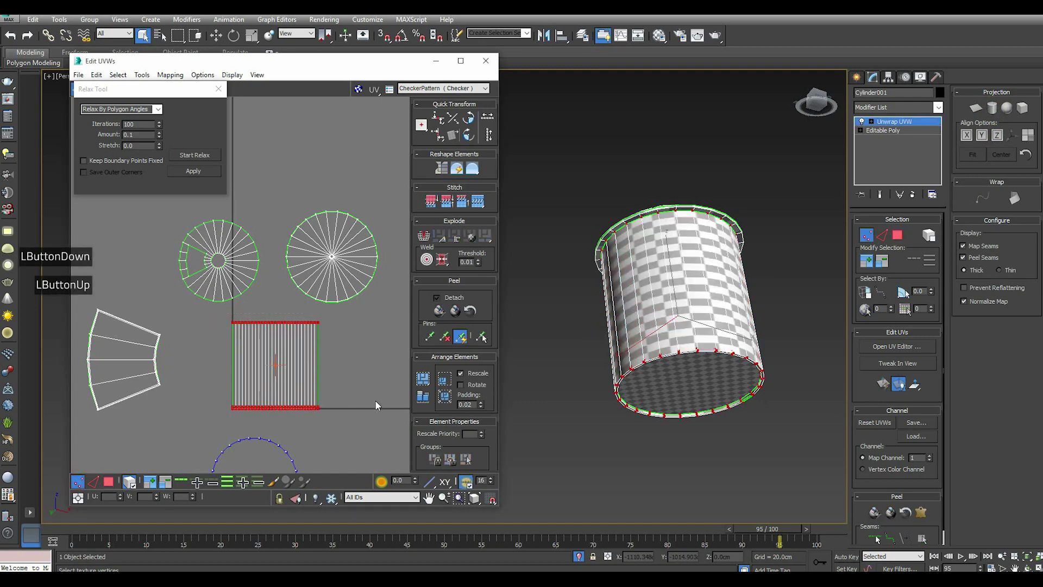
Select the wall strip's border edges and relax them so the checker squares even out.
{"action": "double_click", "coordinate": [443, 262]}
{"action": "left_click", "coordinate": [115, 482]}
{"action": "left_click", "coordinate": [191, 156]}
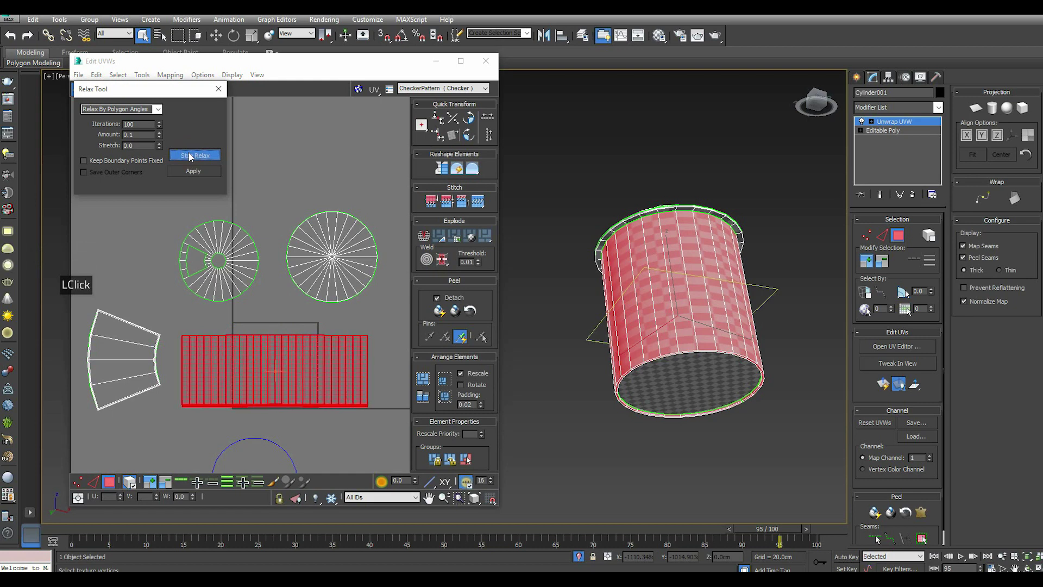
{"action": "left_click", "coordinate": [191, 156]}
{"action": "double_click", "coordinate": [201, 174]}
{"action": "left_click", "coordinate": [296, 189]}
Select the bent pipe Line001 and add an Unwrap UVW modifier to it.
{"action": "key", "text": ","}
{"action": "left_click", "coordinate": [109, 91]}
{"action": "left_click", "coordinate": [111, 105]}
{"action": "left_click", "coordinate": [315, 366]}
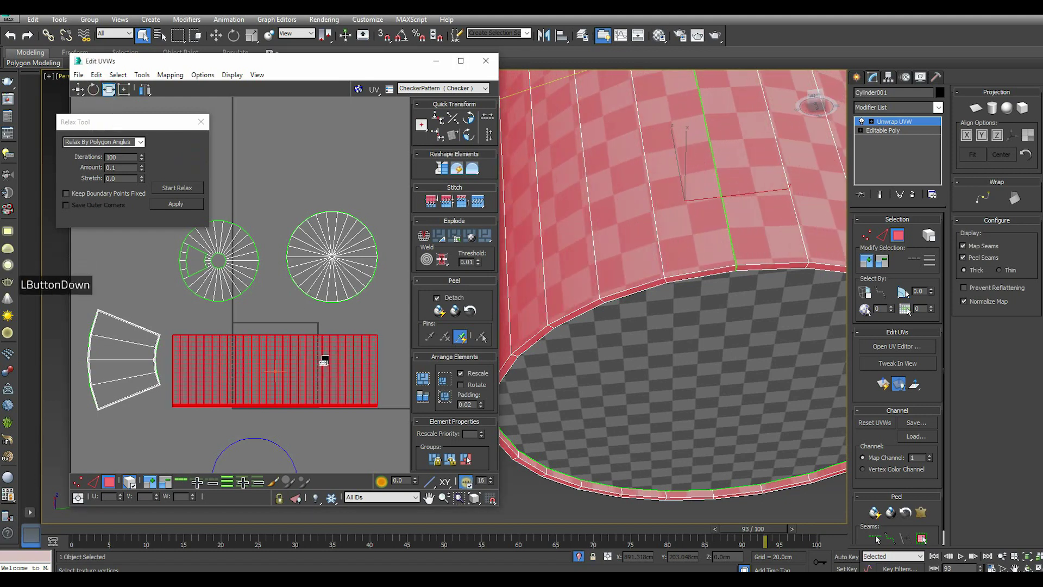
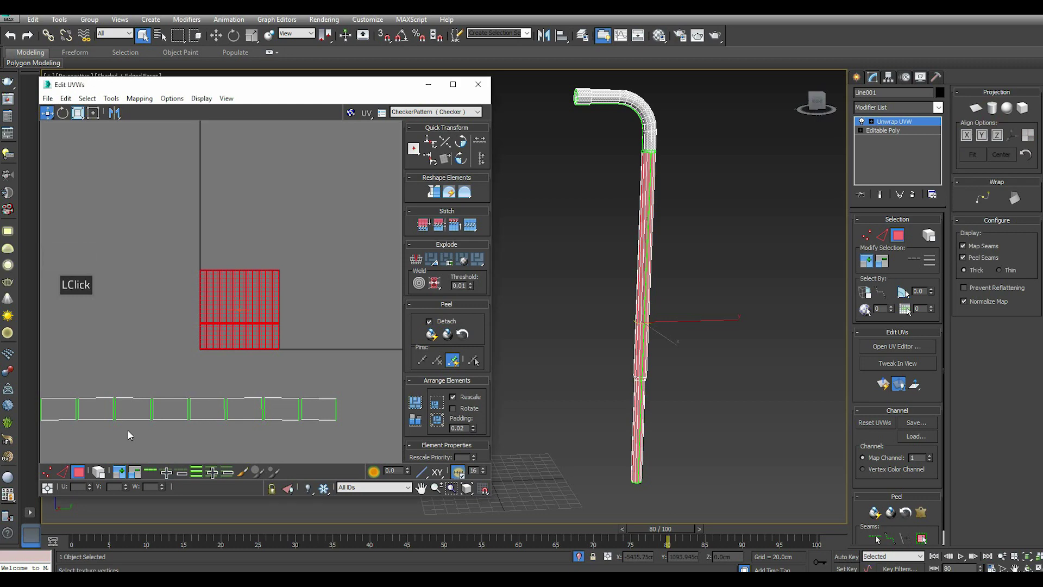
Select the pipe strip's edges and relax them into a straight, narrow band.
{"action": "left_click", "coordinate": [58, 473]}
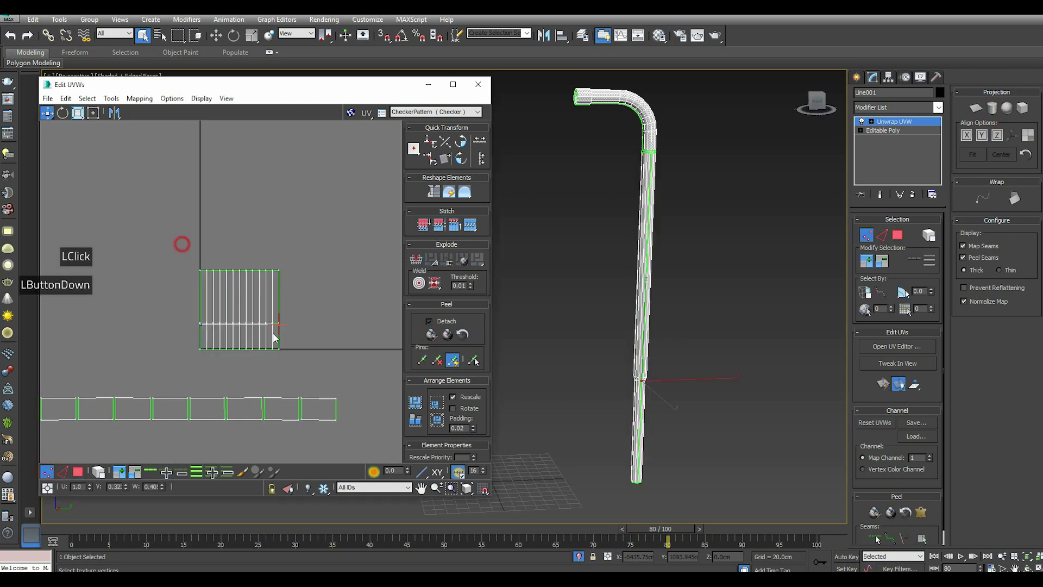
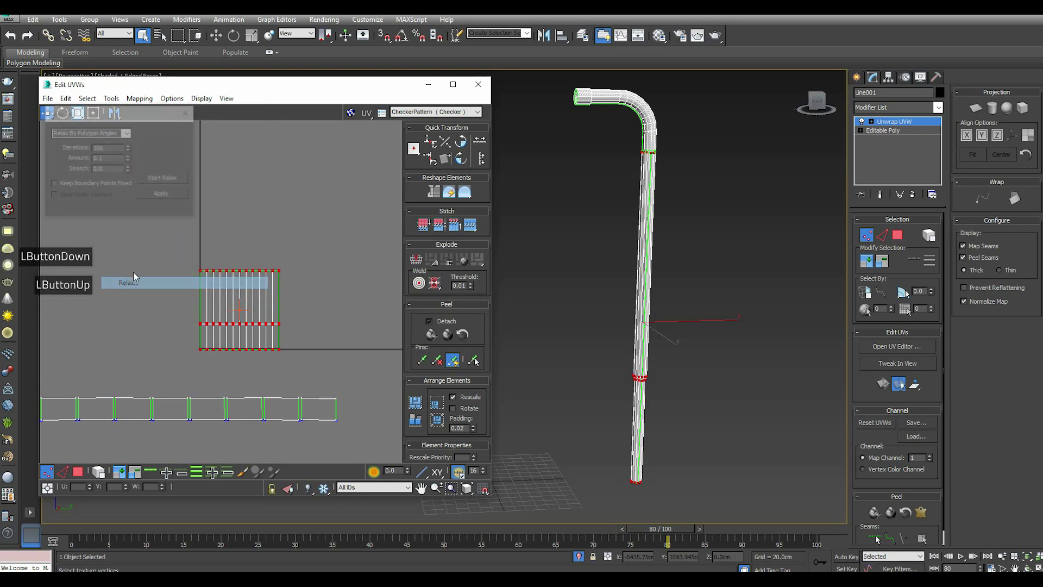
{"action": "left_click", "coordinate": [172, 182]}
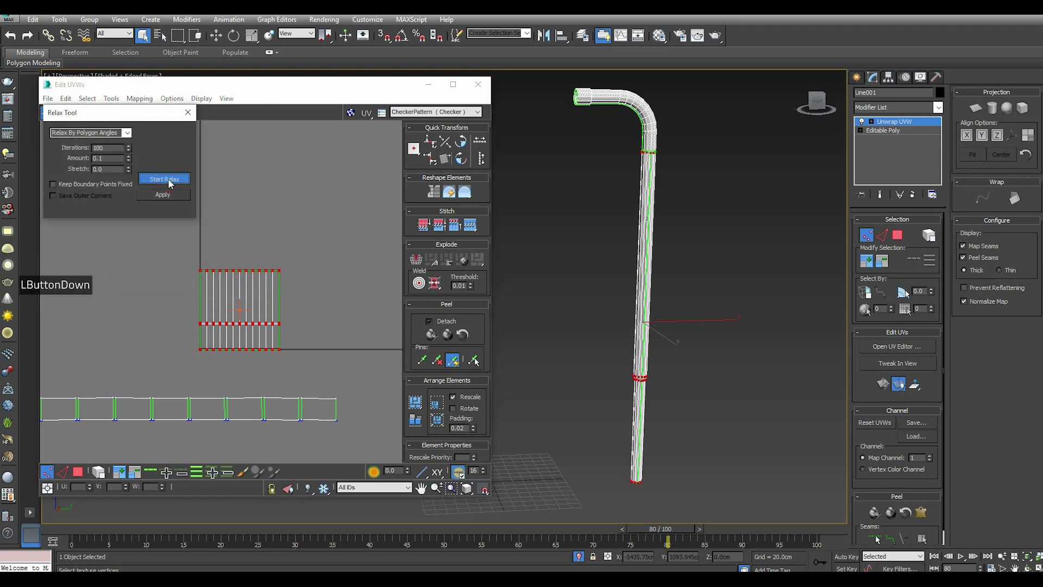
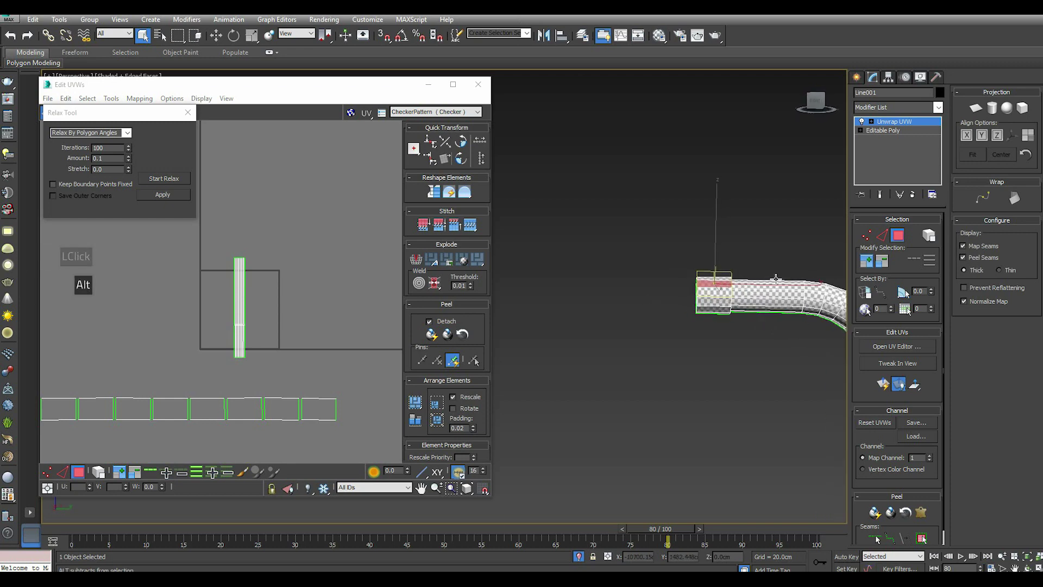
{"action": "scroll", "scroll_direction": "up", "scroll_amount": 3}
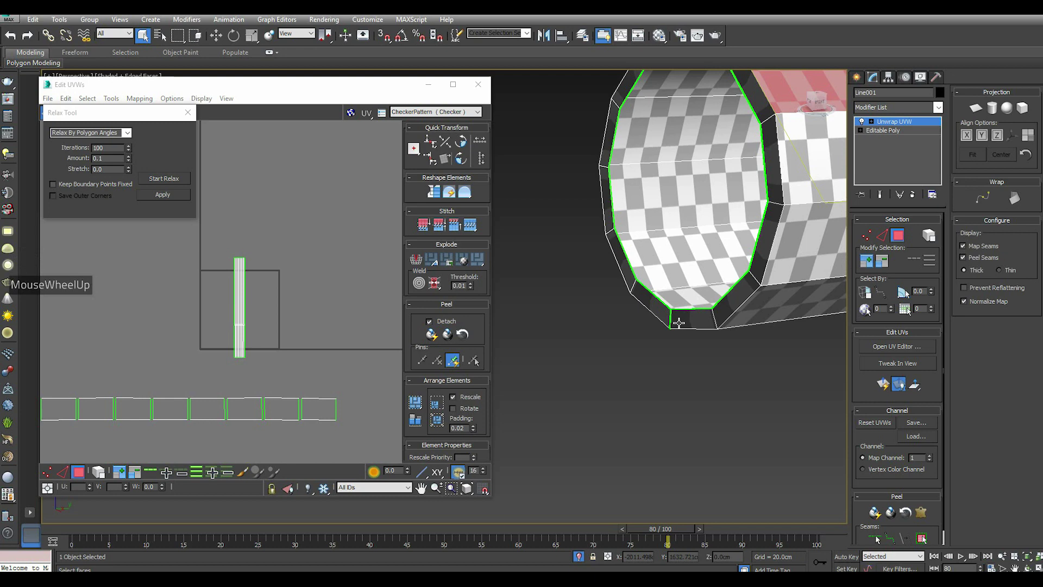
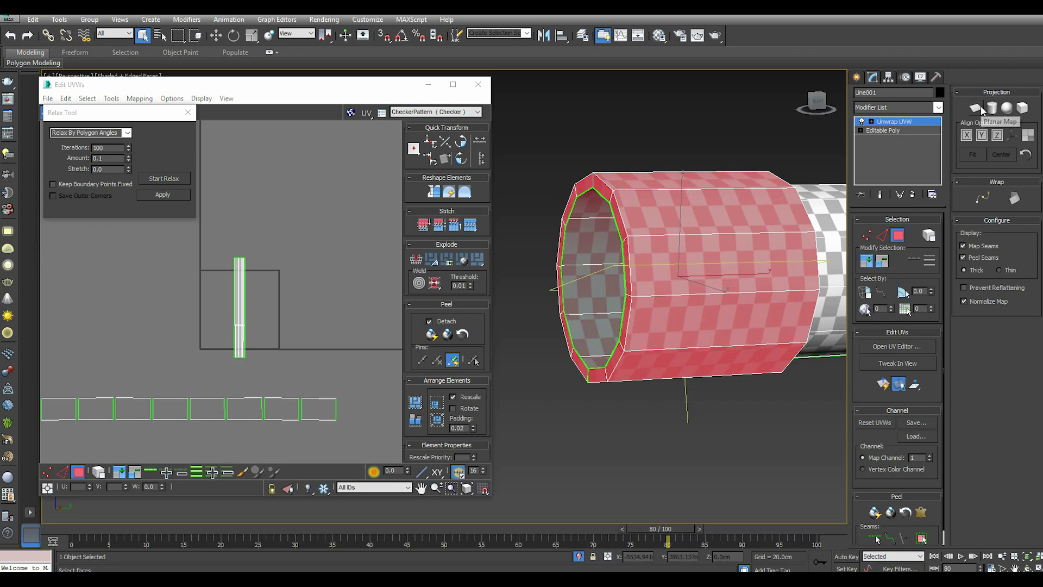
Give the pipe collar an aligned planar projection and select its strip edges.
{"action": "left_click", "coordinate": [986, 111]}
{"action": "left_click", "coordinate": [993, 137]}
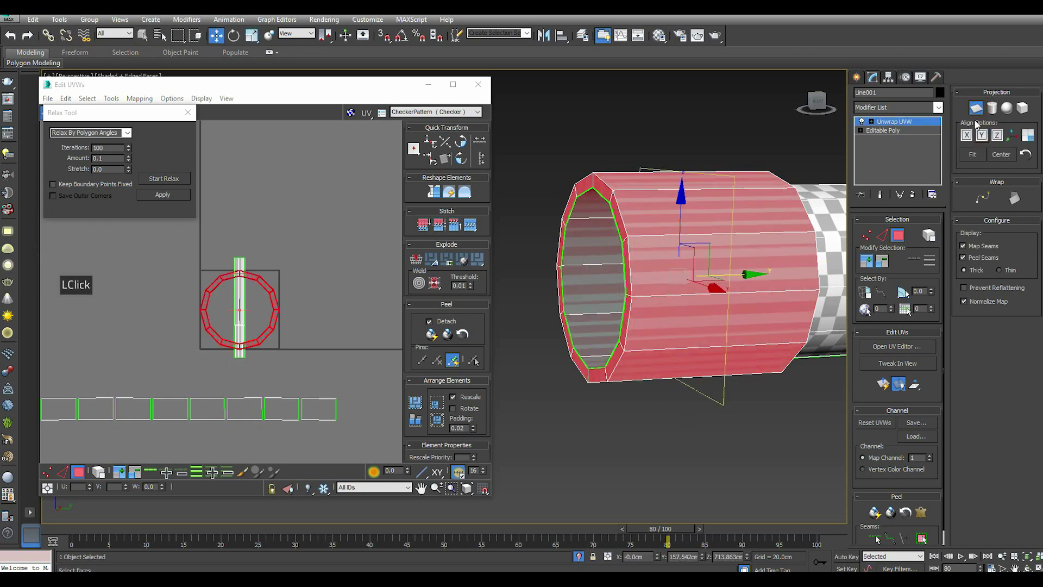
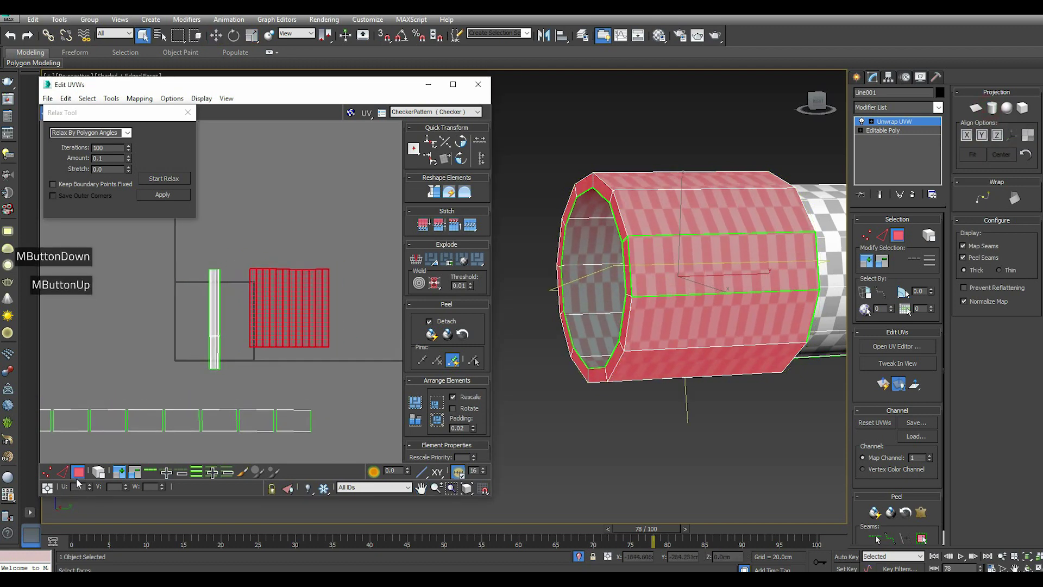
{"action": "left_click", "coordinate": [99, 477]}
{"action": "left_click", "coordinate": [49, 471]}
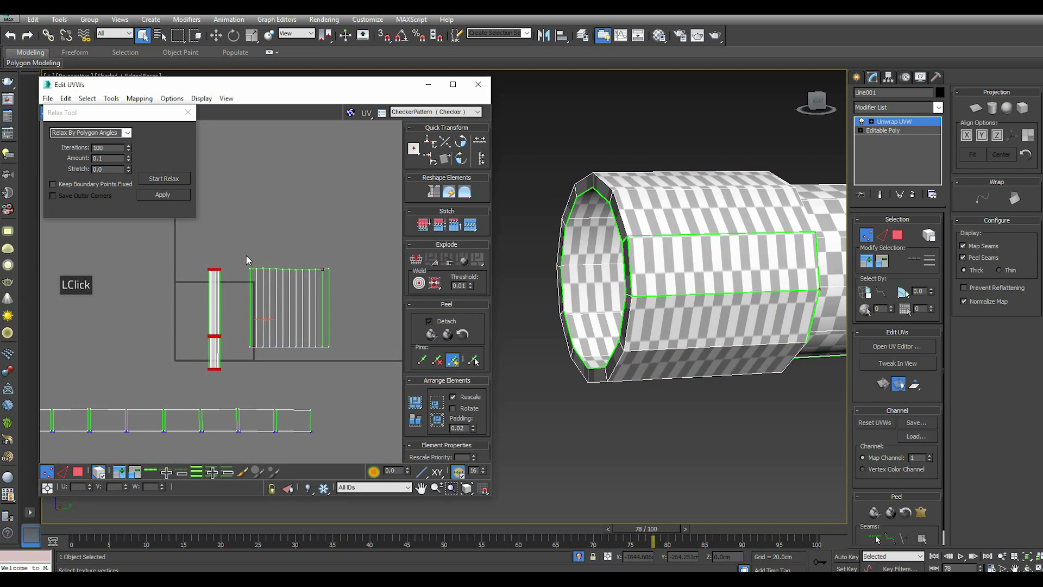
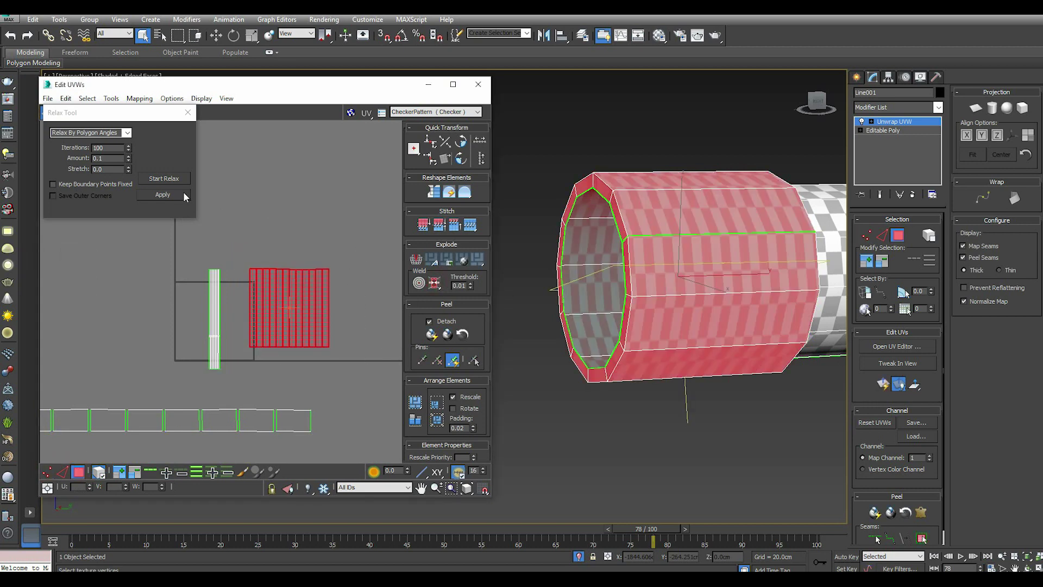
Relax the collar island By Polygon Angles into a long even strip and move it aside.
{"action": "left_click", "coordinate": [175, 183]}
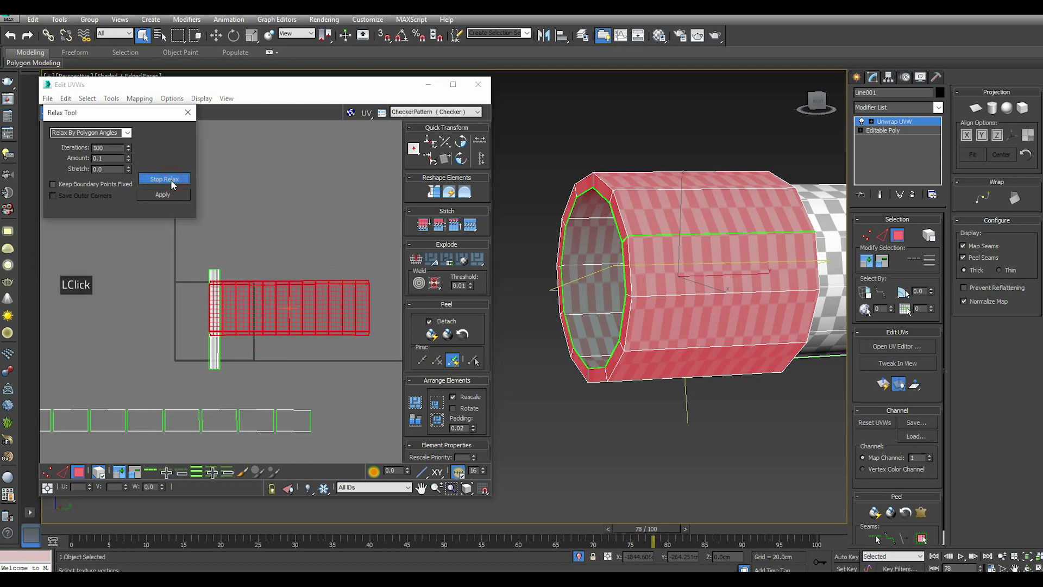
{"action": "left_click", "coordinate": [175, 183]}
{"action": "left_click", "coordinate": [178, 199]}
{"action": "left_click", "coordinate": [270, 290]}
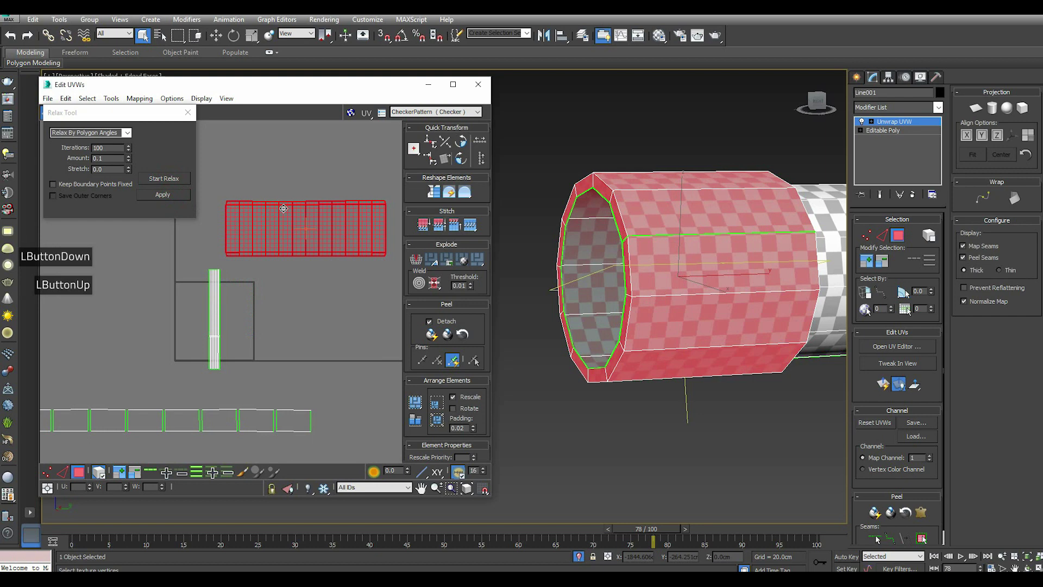
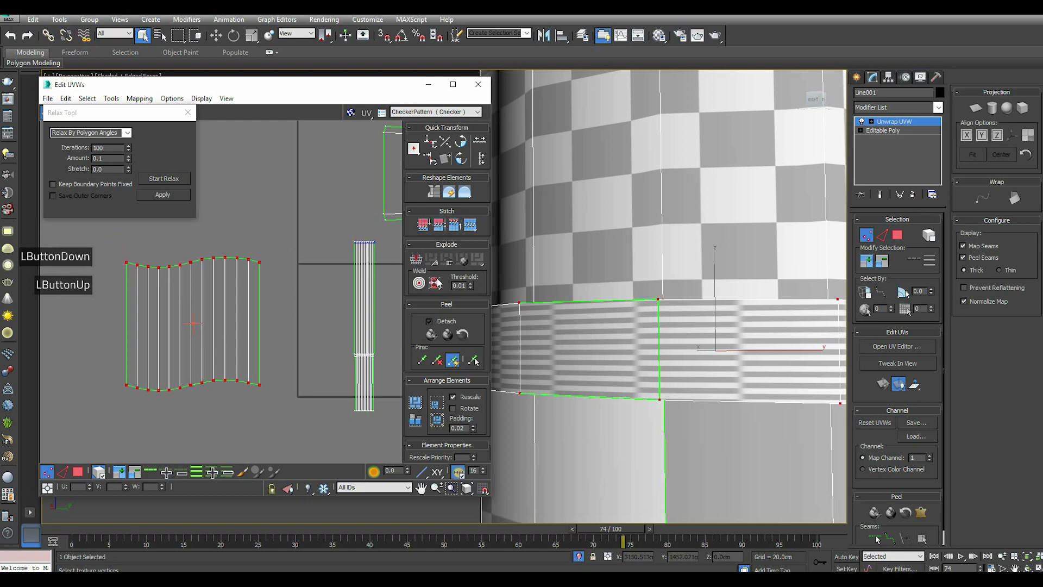
Relax all faces of the curved tank band and lay the strip out straight with square checkers.
{"action": "double_click", "coordinate": [434, 290]}
{"action": "left_click", "coordinate": [83, 474]}
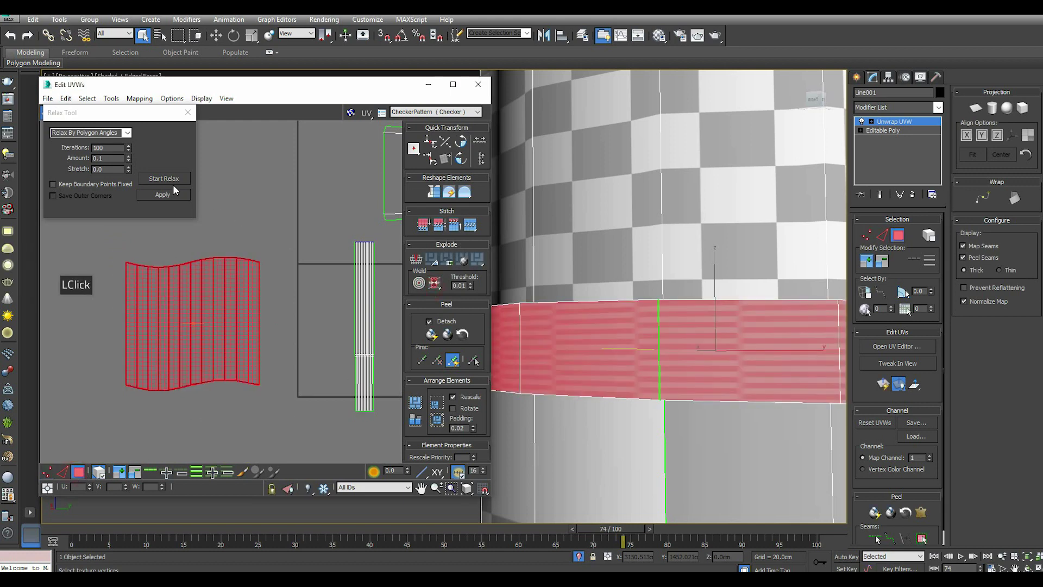
{"action": "left_click", "coordinate": [161, 182]}
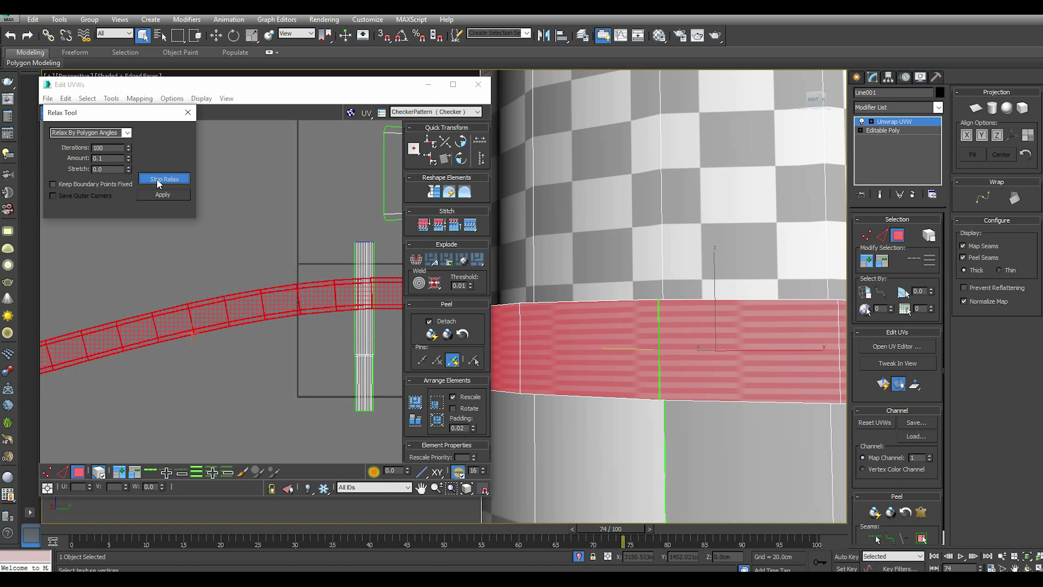
{"action": "left_click", "coordinate": [163, 183]}
{"action": "left_click", "coordinate": [169, 197]}
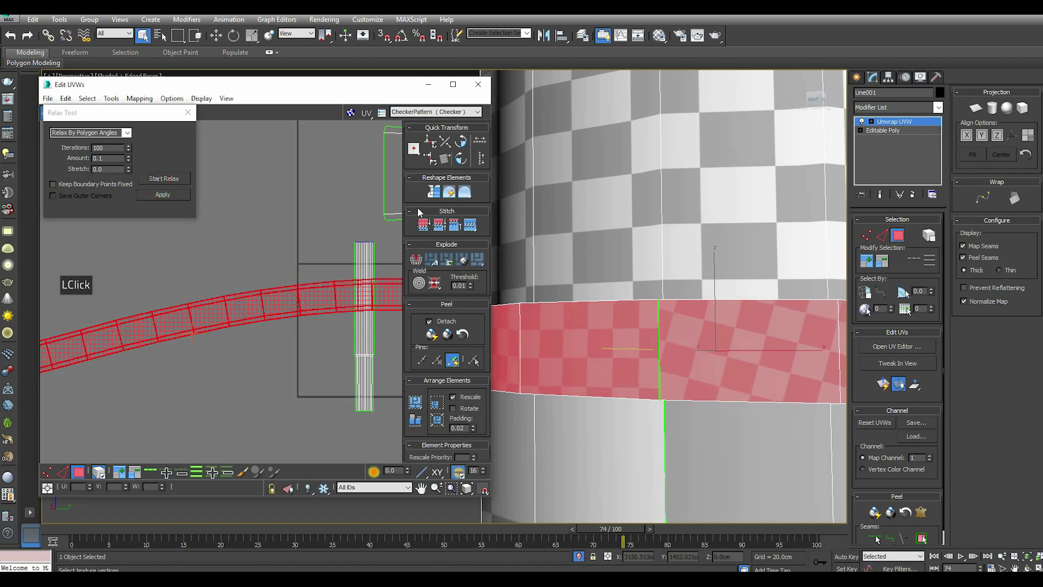
{"action": "left_click", "coordinate": [436, 198]}
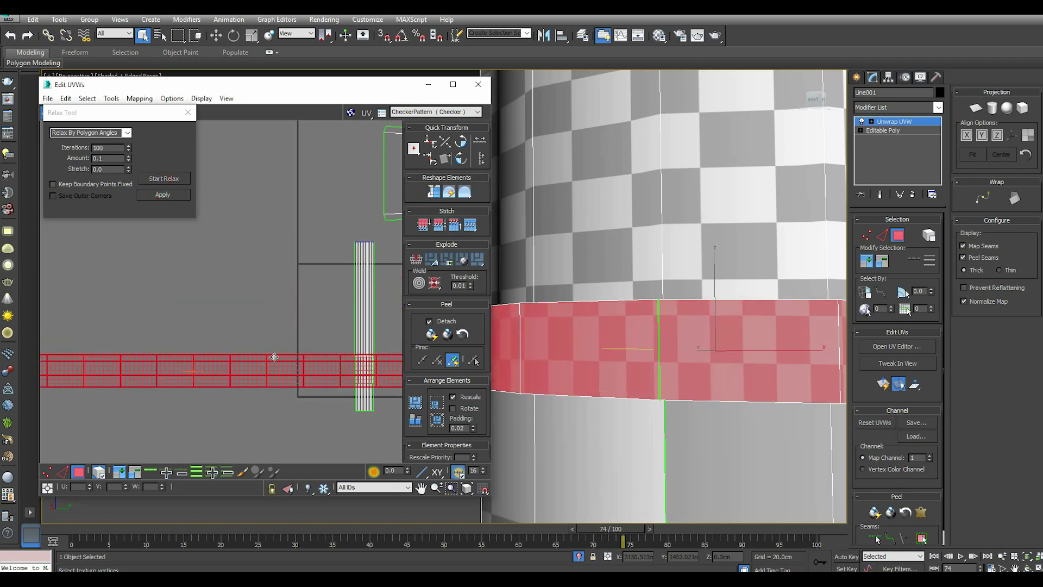
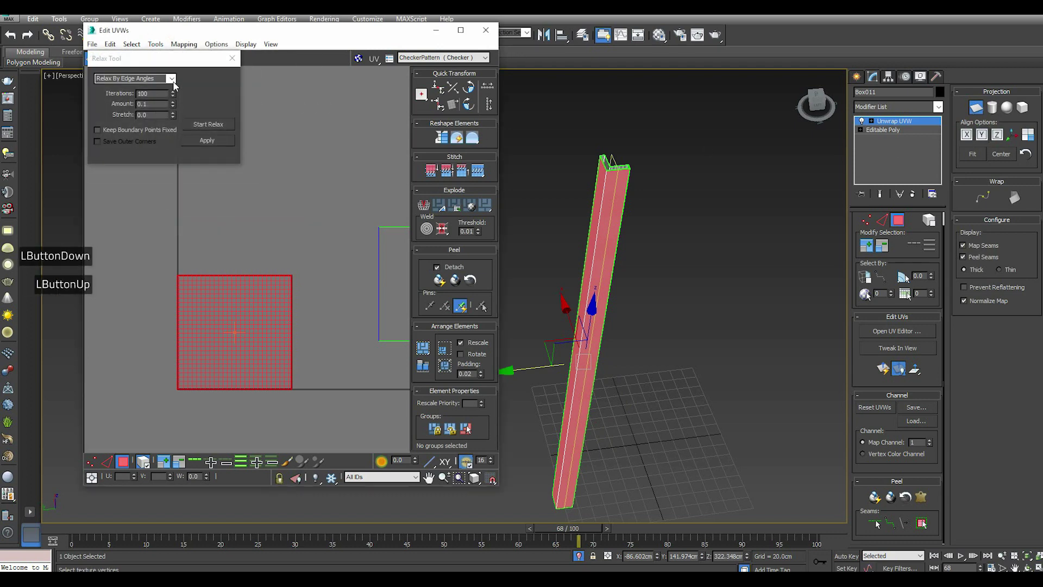
Relax the I-beam column's UV island using Relax By Polygon Angles.
{"action": "left_click", "coordinate": [174, 81]}
{"action": "double_click", "coordinate": [165, 90]}
{"action": "left_click", "coordinate": [215, 126]}
{"action": "left_click", "coordinate": [215, 127]}
{"action": "double_click", "coordinate": [216, 141]}
{"action": "scroll", "scroll_direction": "up", "scroll_amount": 3}
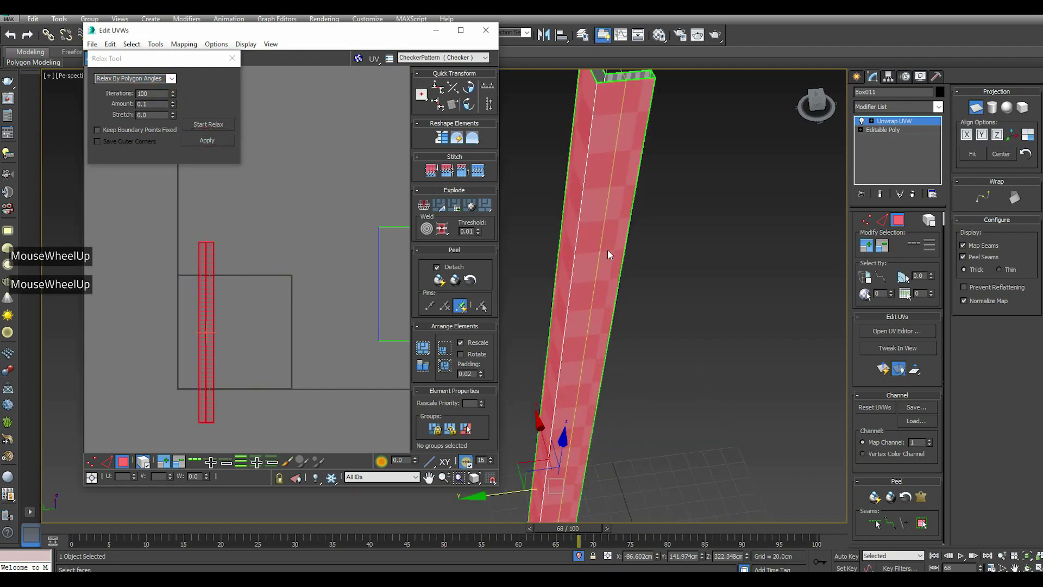
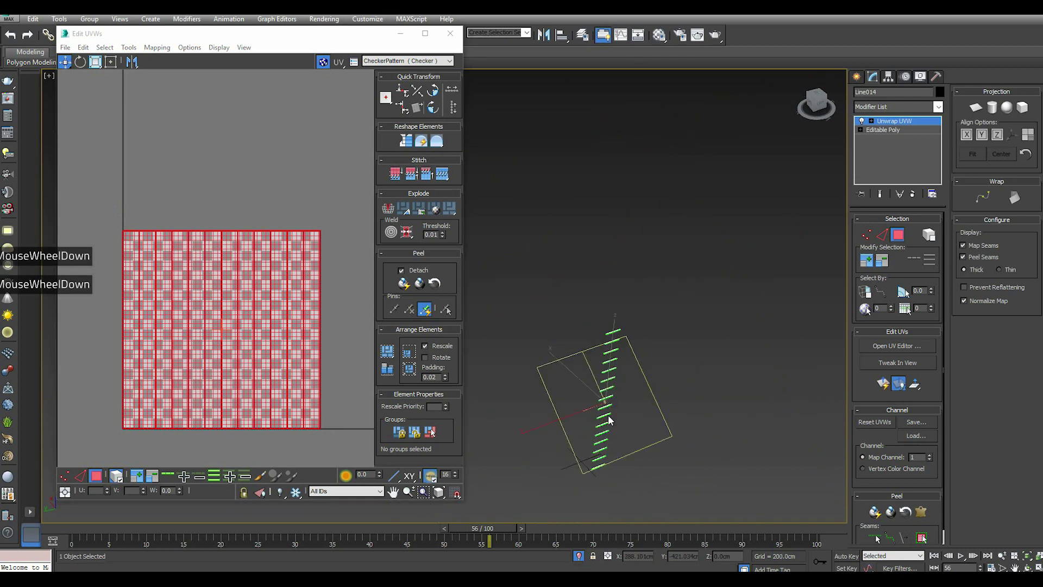
{"action": "scroll", "scroll_direction": "up", "scroll_amount": 3}
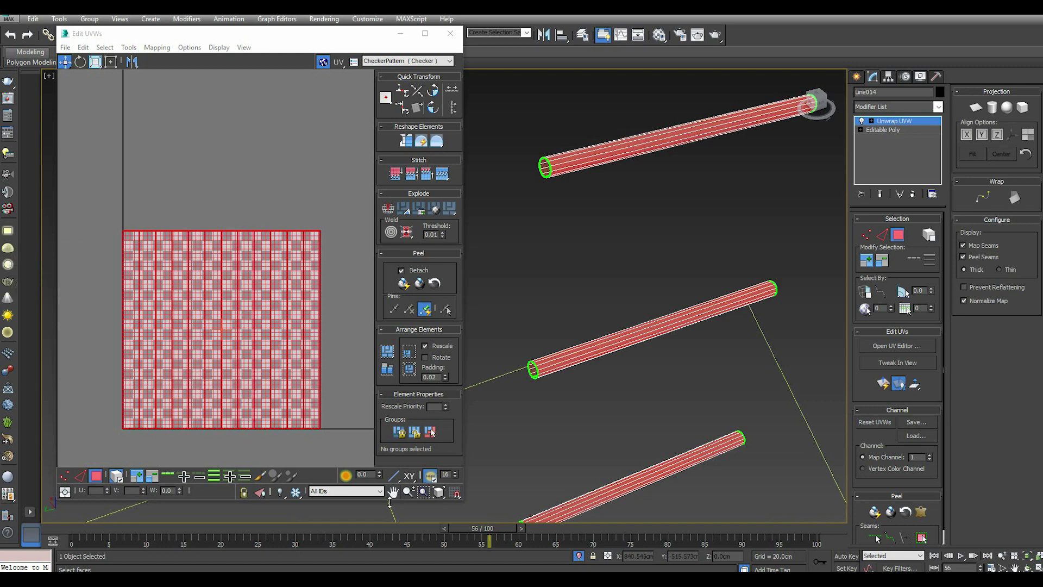
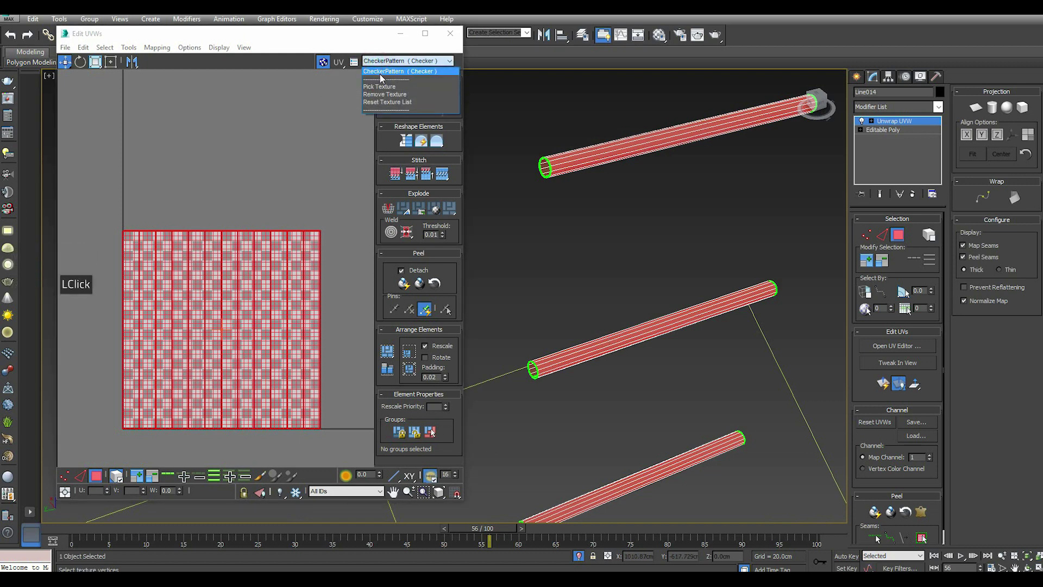
Hide the checker map, scale the ladder rung islands and arrange them inside the UV square.
{"action": "left_click", "coordinate": [330, 67]}
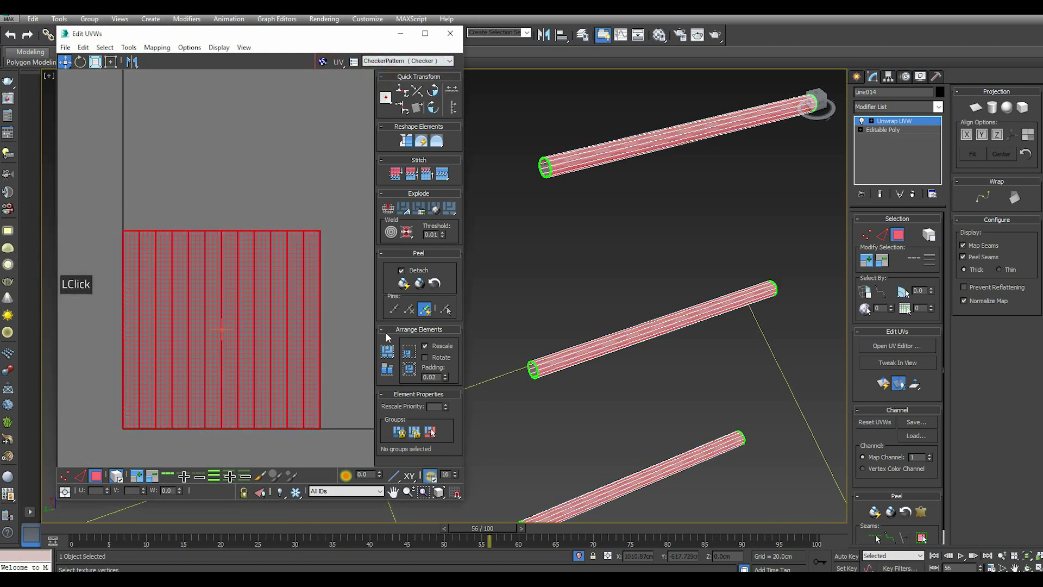
{"action": "scroll", "scroll_direction": "up", "scroll_amount": 3}
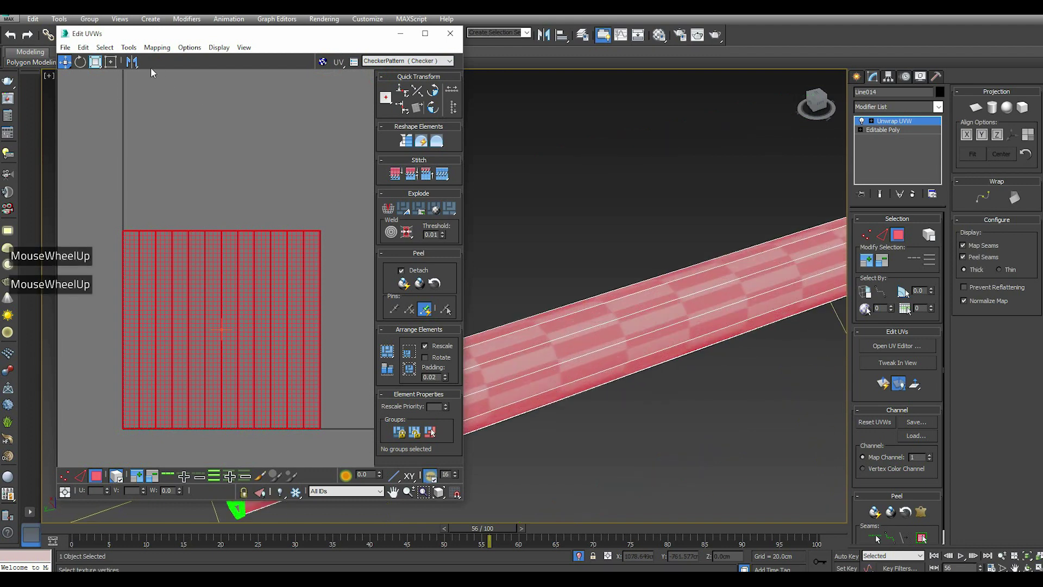
{"action": "left_click", "coordinate": [102, 62]}
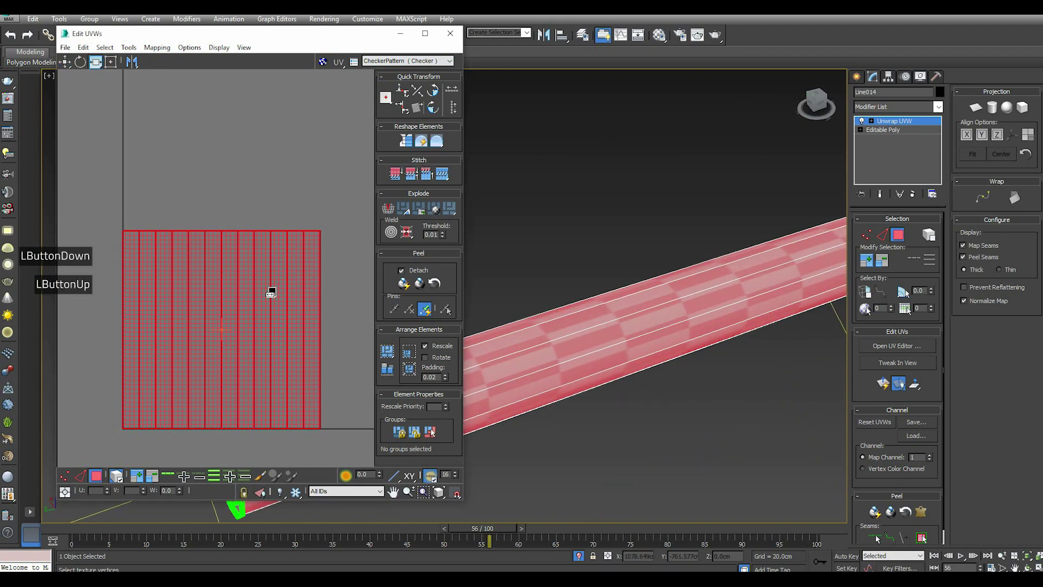
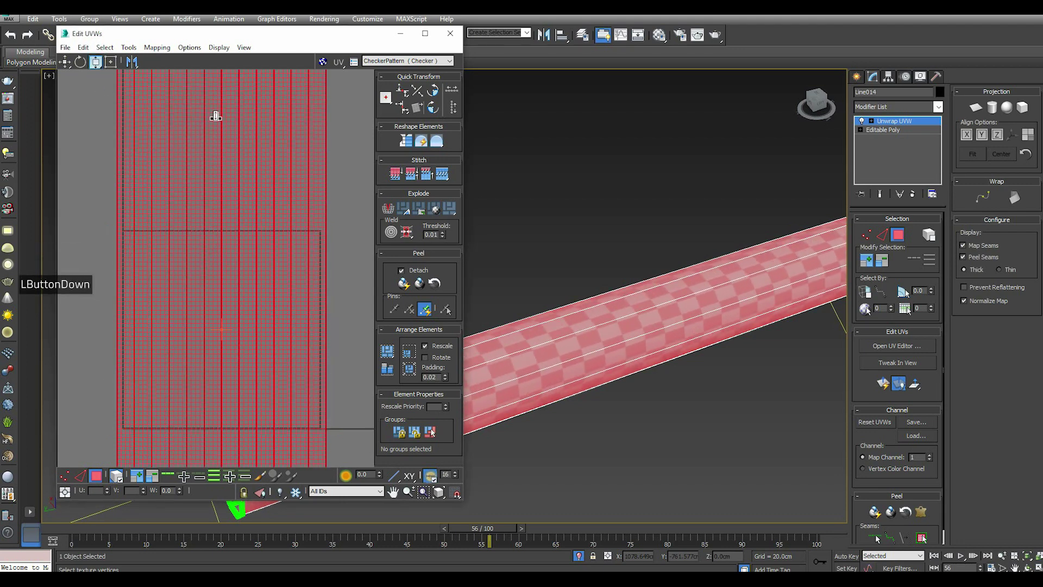
{"action": "scroll", "scroll_direction": "down", "scroll_amount": 3}
{"action": "left_click", "coordinate": [389, 360]}
{"action": "double_click", "coordinate": [310, 289]}
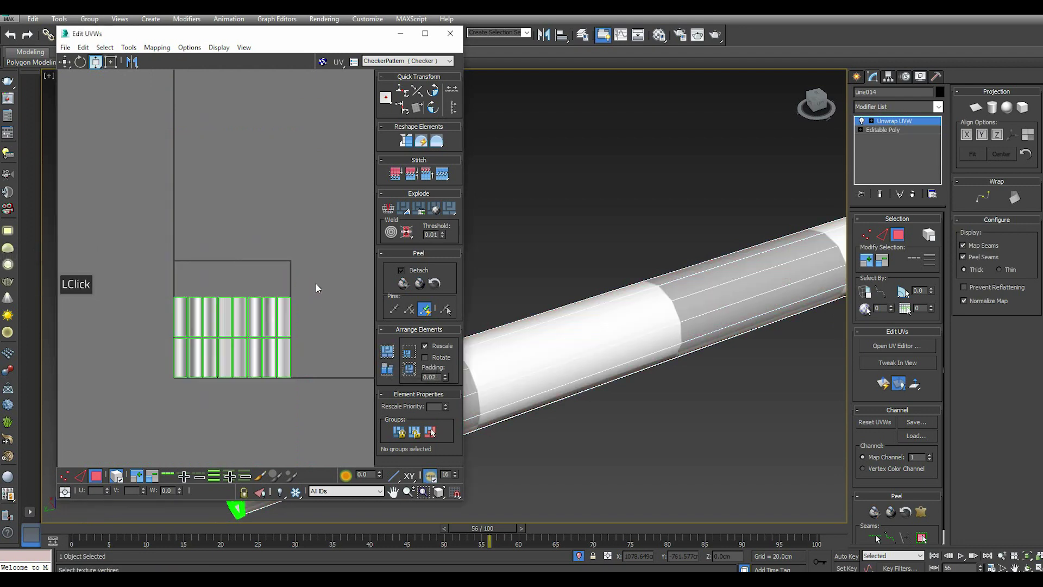
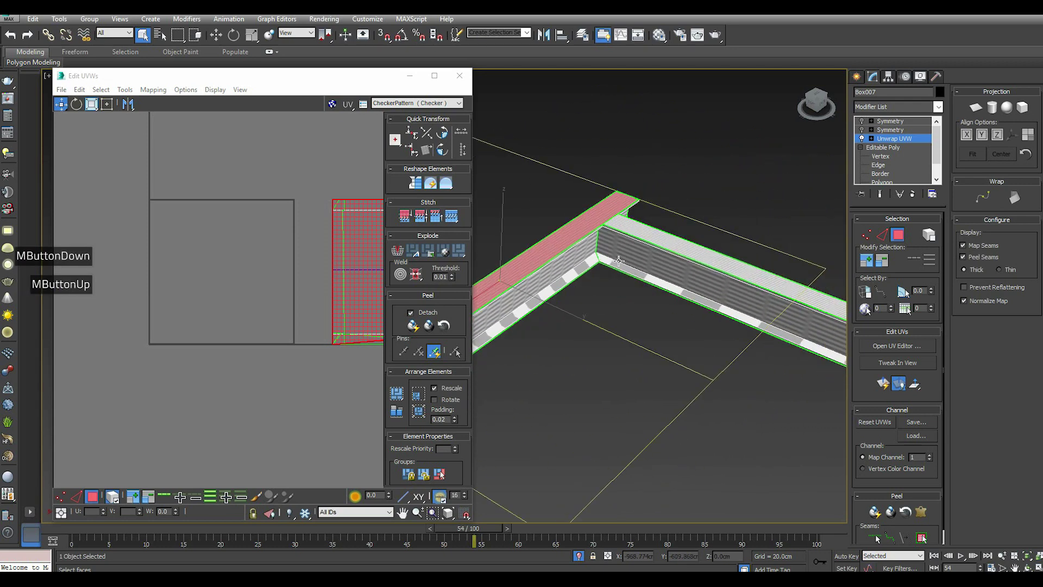
Planar-project the top flange polygons with Align Y and bring up the Relax options.
{"action": "scroll", "scroll_direction": "down", "scroll_amount": 3}
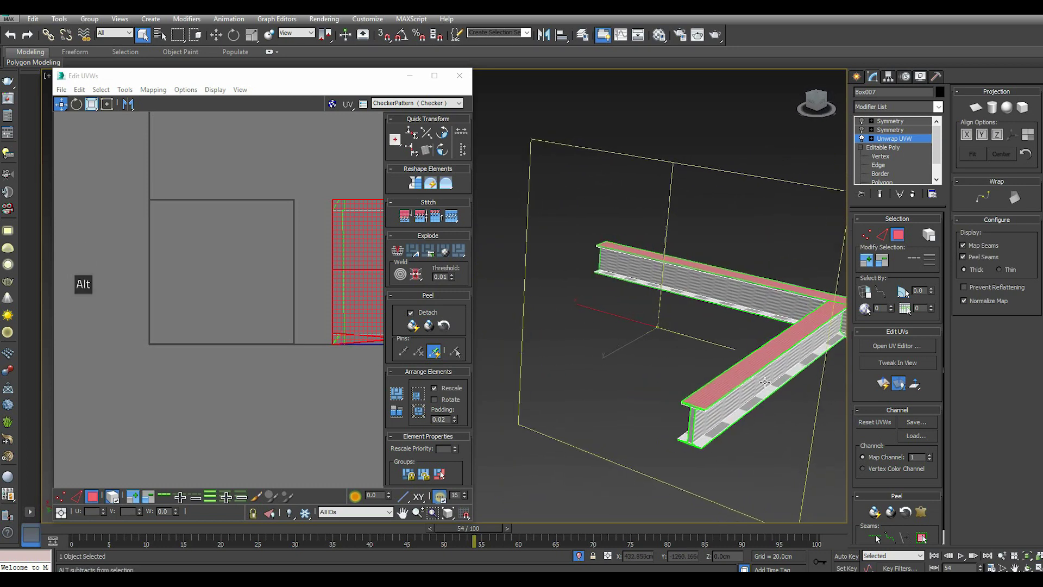
{"action": "scroll", "scroll_direction": "up", "scroll_amount": 3}
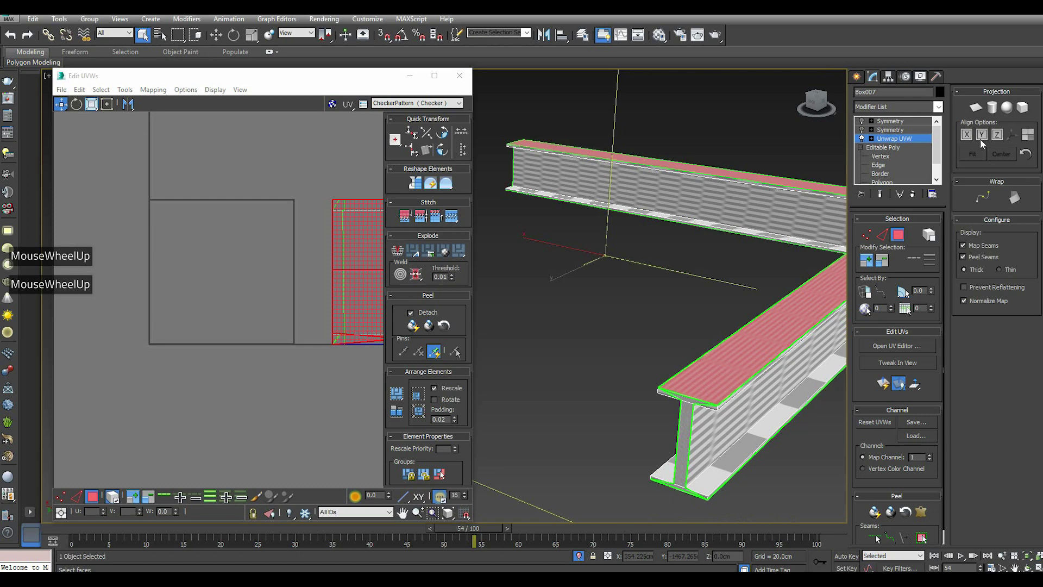
{"action": "left_click", "coordinate": [978, 112]}
{"action": "left_click", "coordinate": [1005, 134]}
{"action": "left_click", "coordinate": [986, 113]}
{"action": "left_click", "coordinate": [122, 96]}
{"action": "left_click", "coordinate": [157, 271]}
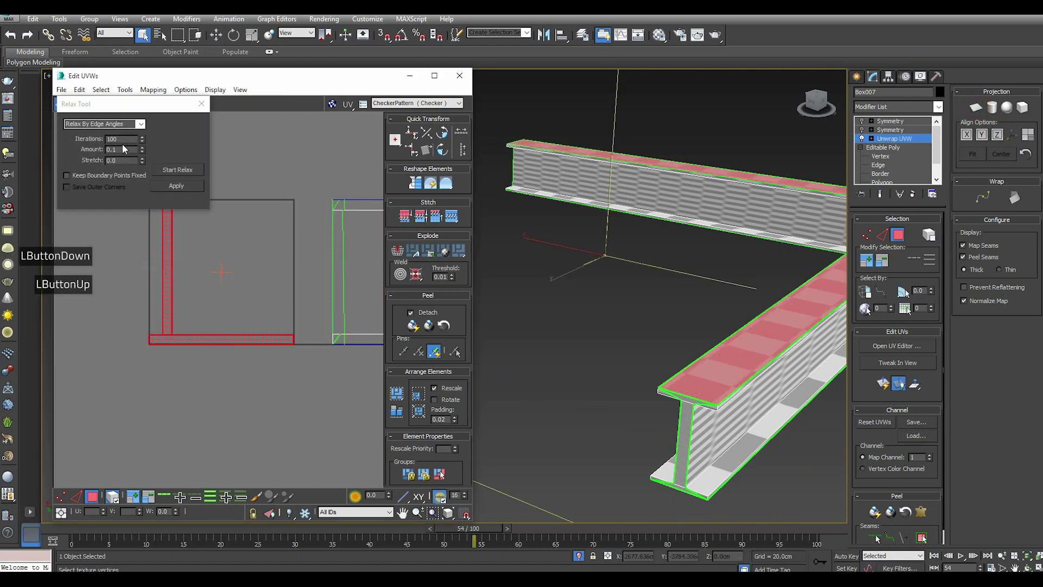
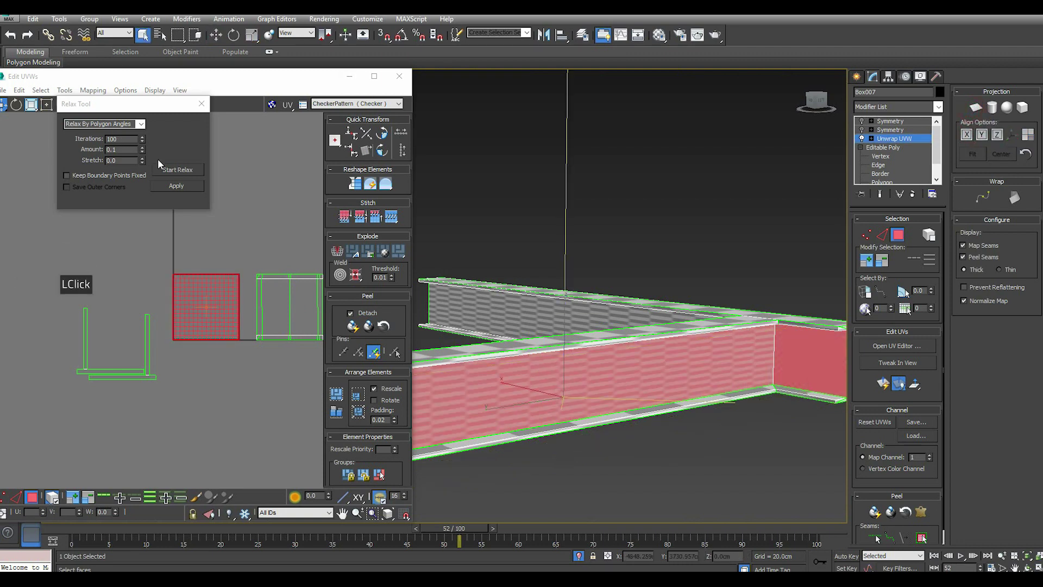
Relax the web faces' island, then select and relax the bottom flange's UVs.
{"action": "left_click", "coordinate": [169, 170]}
{"action": "double_click", "coordinate": [169, 170]}
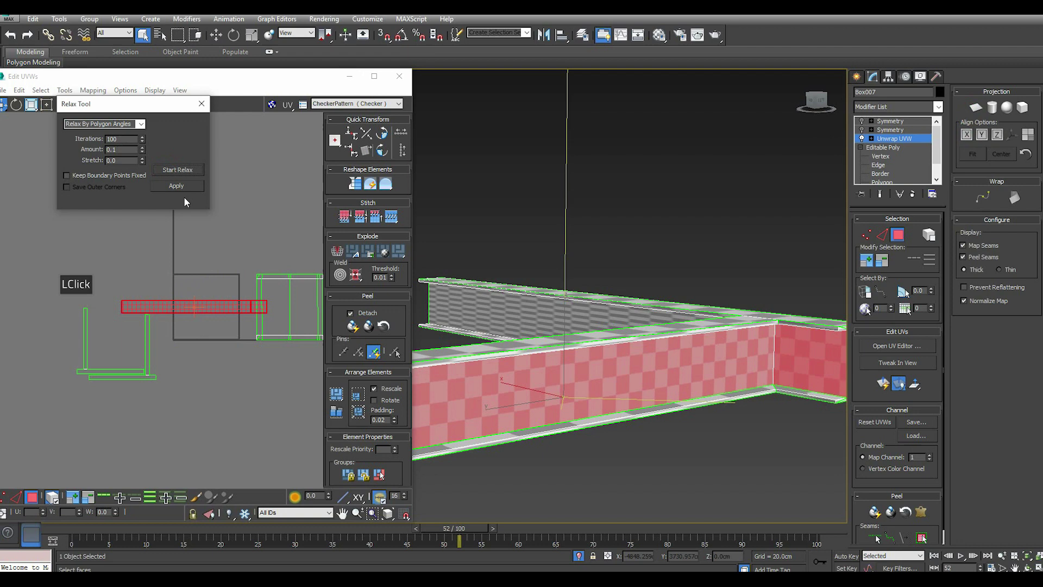
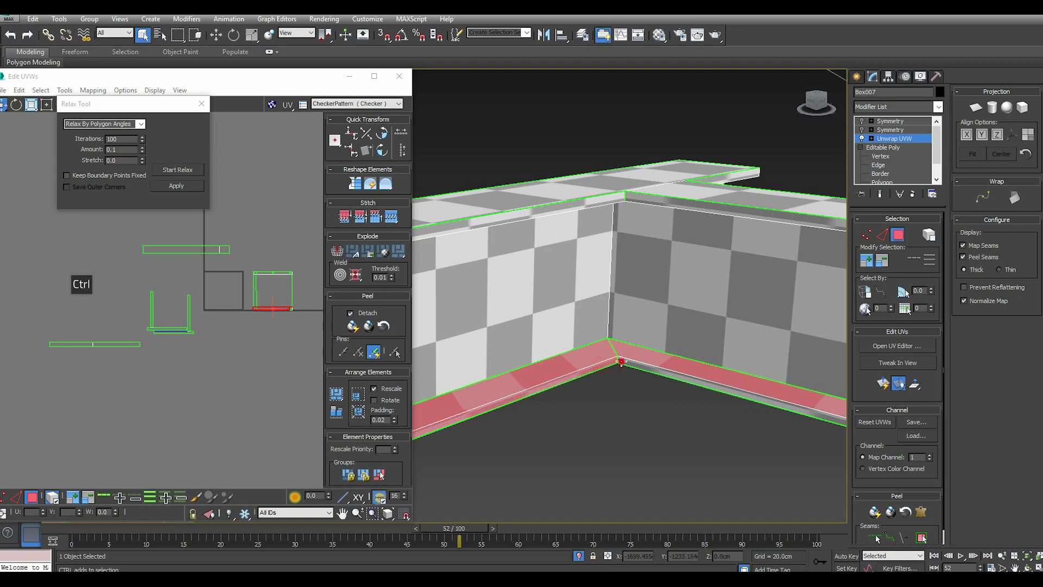
{"action": "left_click", "coordinate": [970, 136]}
{"action": "left_click", "coordinate": [981, 116]}
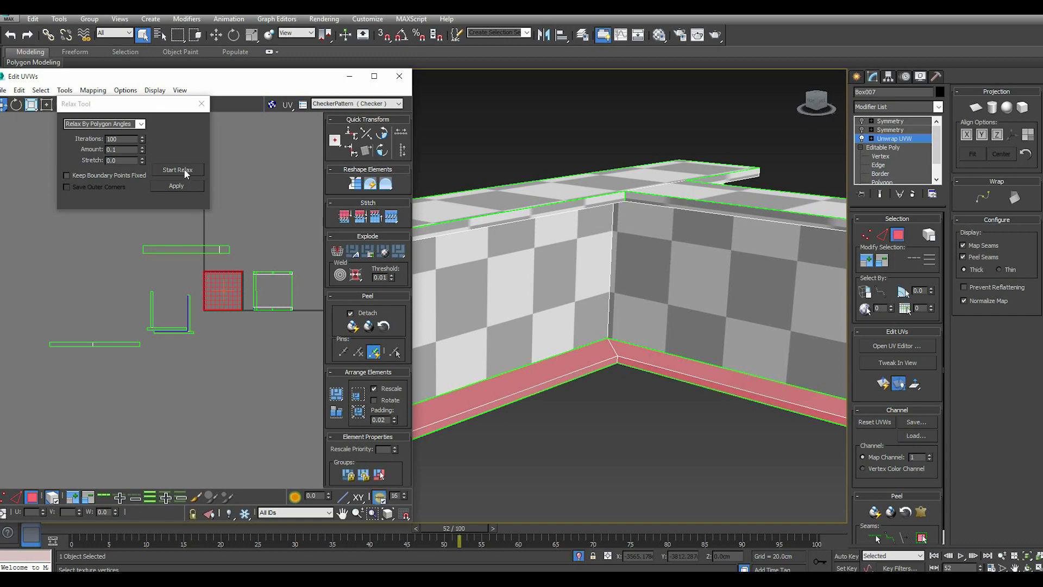
{"action": "left_click", "coordinate": [187, 173]}
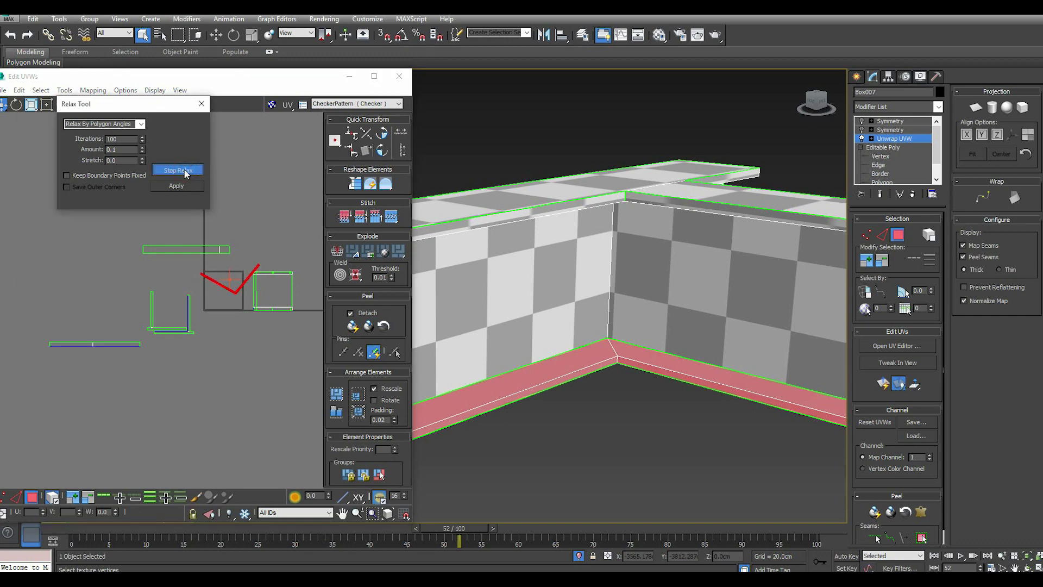
{"action": "left_click", "coordinate": [186, 173]}
Relax the bottom flange strip again until its L-shaped island settles evenly.
{"action": "left_click", "coordinate": [15, 43]}
{"action": "right_click", "coordinate": [230, 287]}
{"action": "left_click", "coordinate": [271, 335]}
{"action": "left_click", "coordinate": [185, 174]}
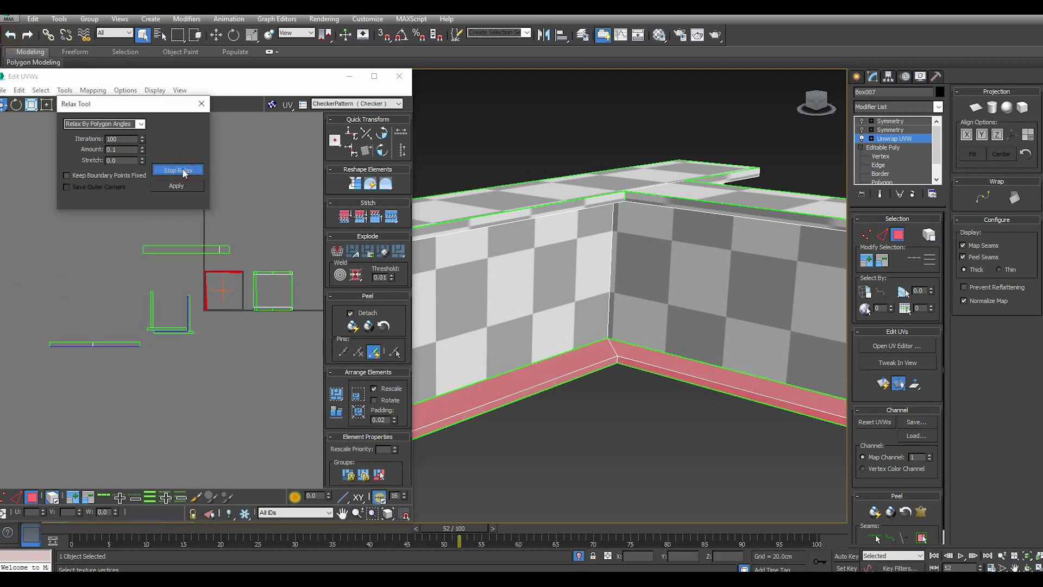
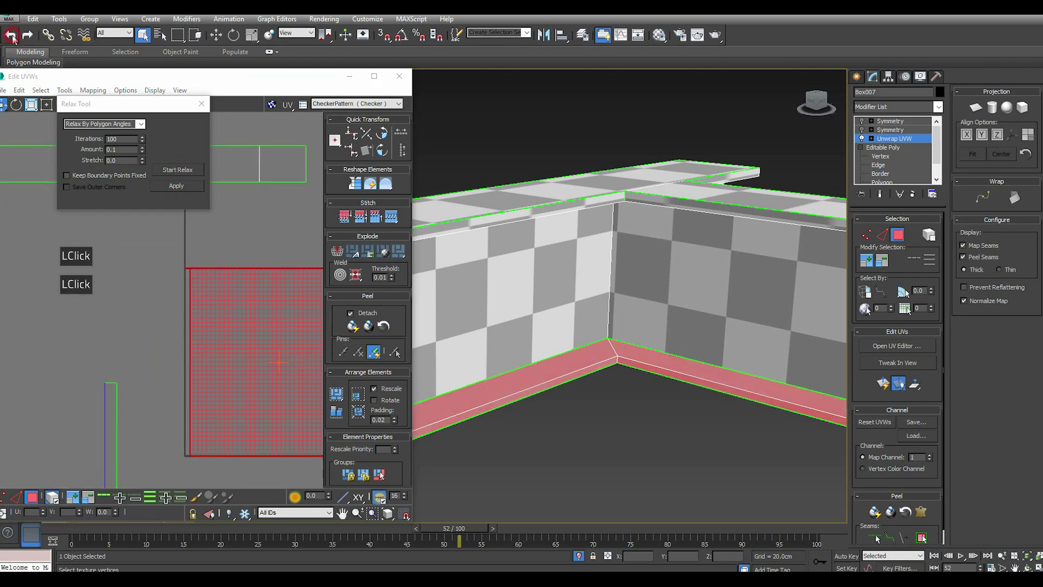
{"action": "scroll", "scroll_direction": "down", "scroll_amount": 3}
{"action": "left_click", "coordinate": [172, 174]}
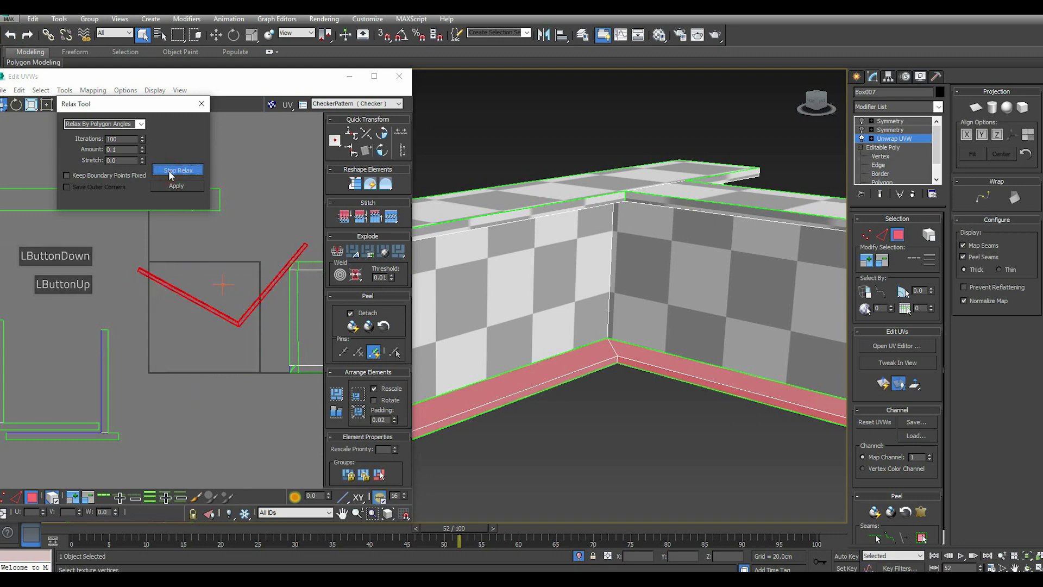
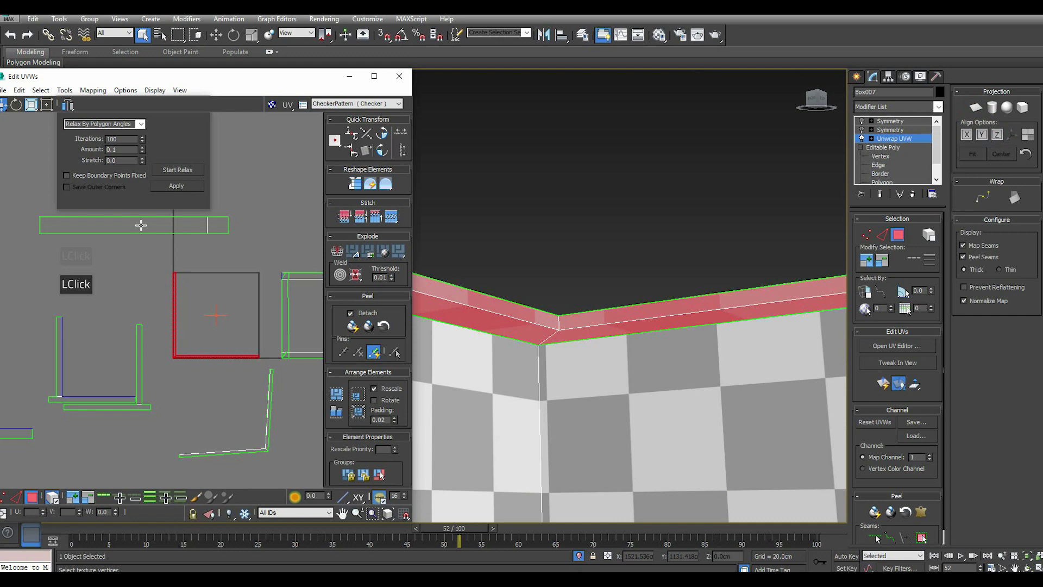
{"action": "left_click", "coordinate": [179, 173]}
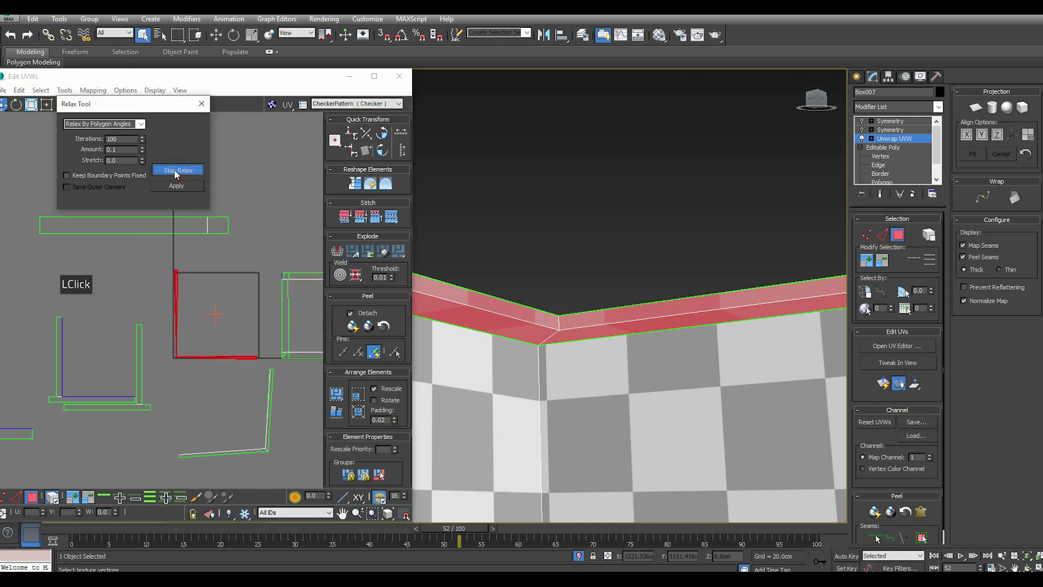
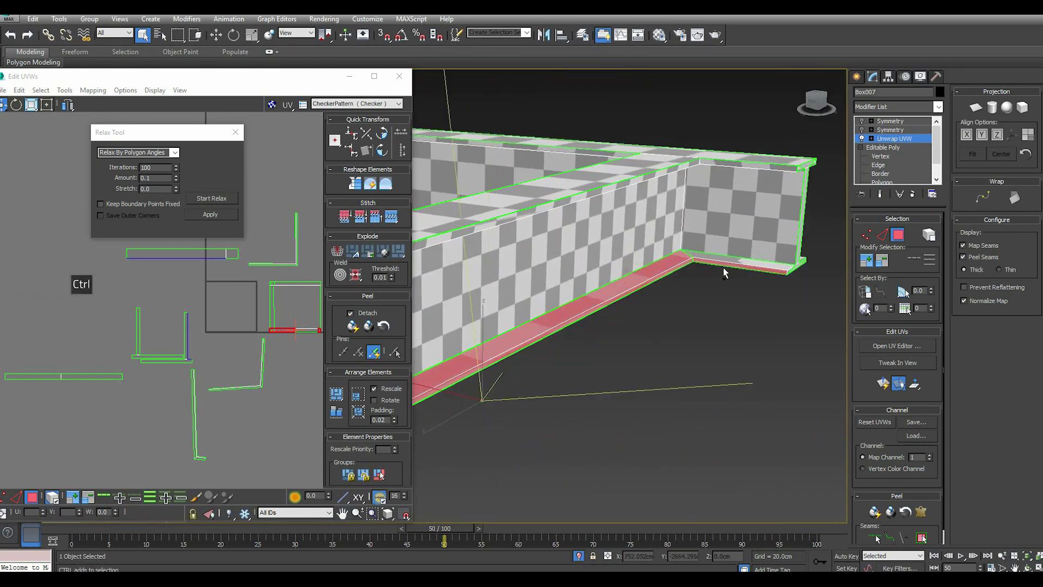
Planar-project the beam's lower flange faces and relax the resulting strip island.
{"action": "left_click", "coordinate": [979, 114]}
{"action": "left_click", "coordinate": [1003, 137]}
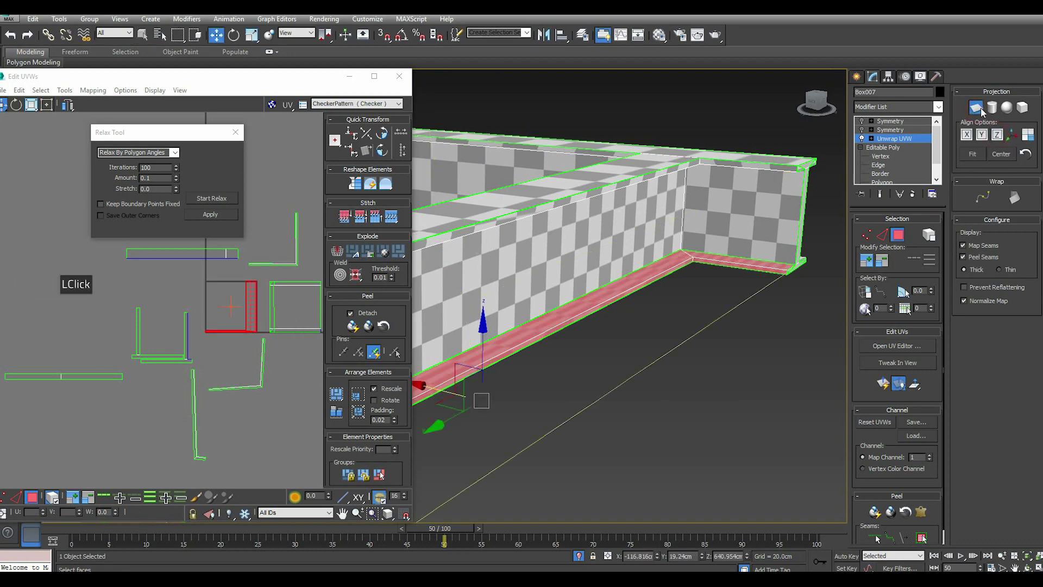
{"action": "left_click", "coordinate": [983, 111]}
{"action": "left_click", "coordinate": [223, 202]}
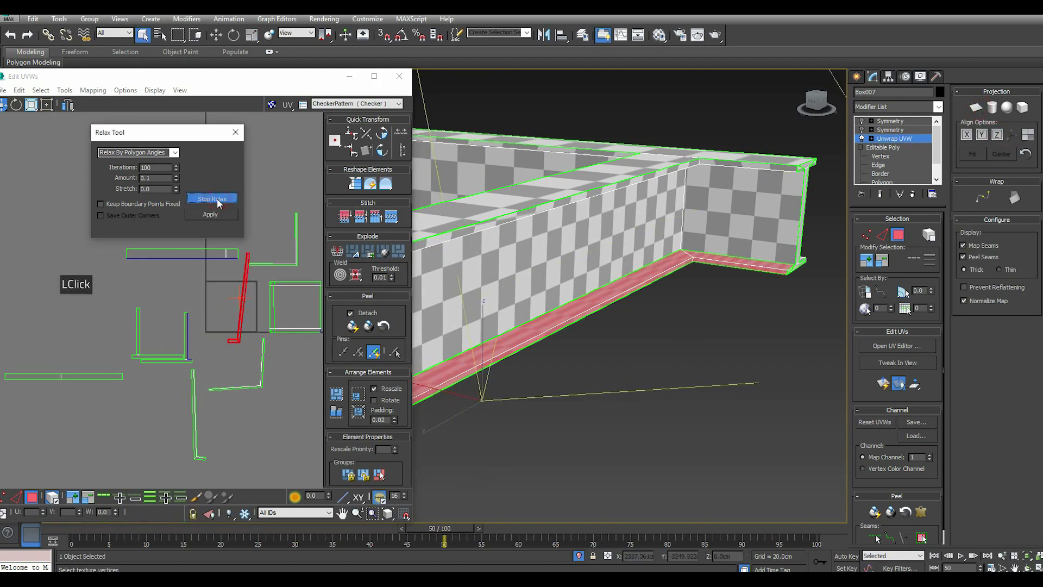
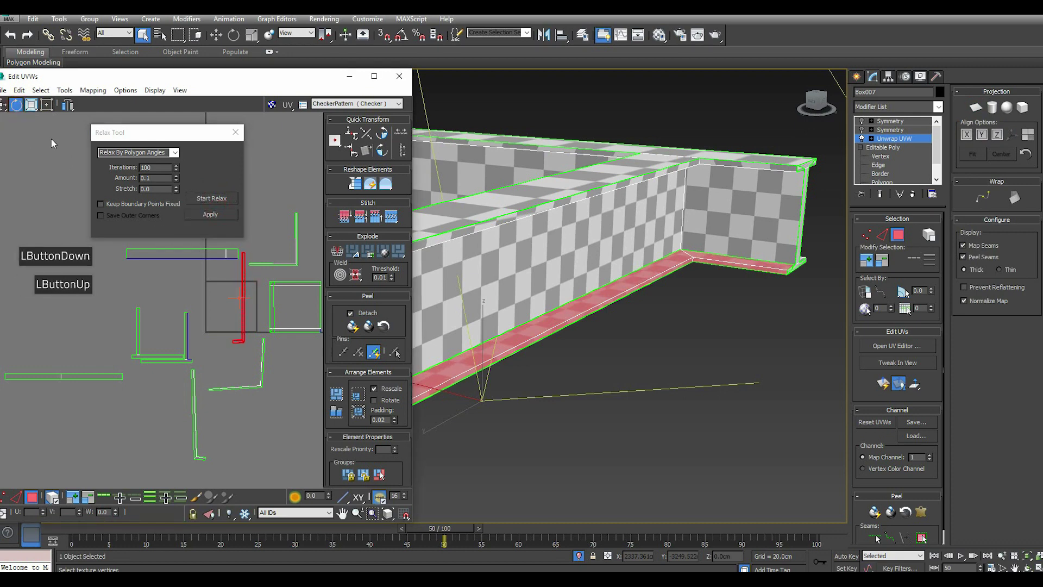
{"action": "left_click", "coordinate": [10, 107]}
{"action": "left_click", "coordinate": [18, 127]}
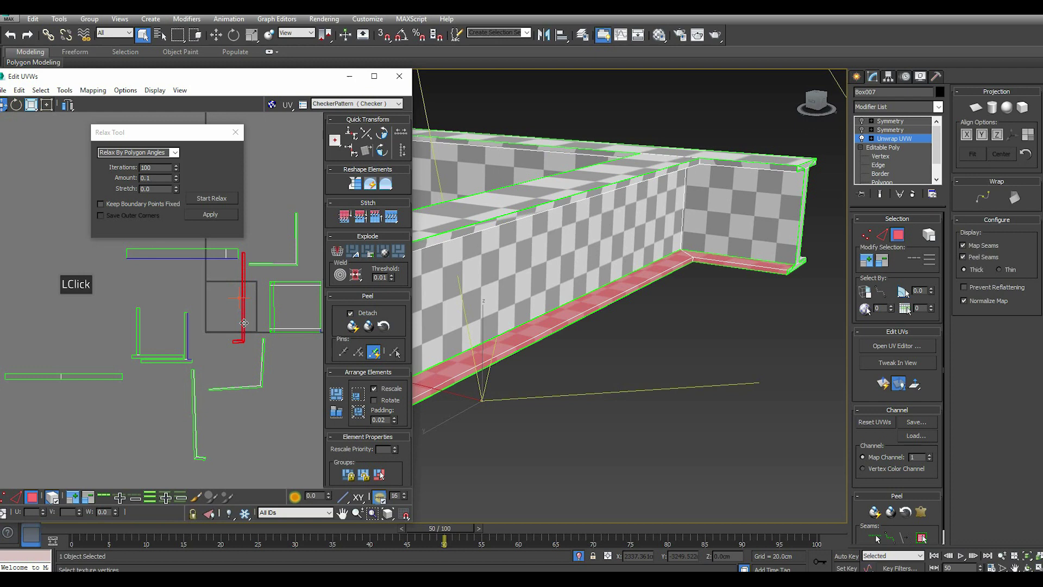
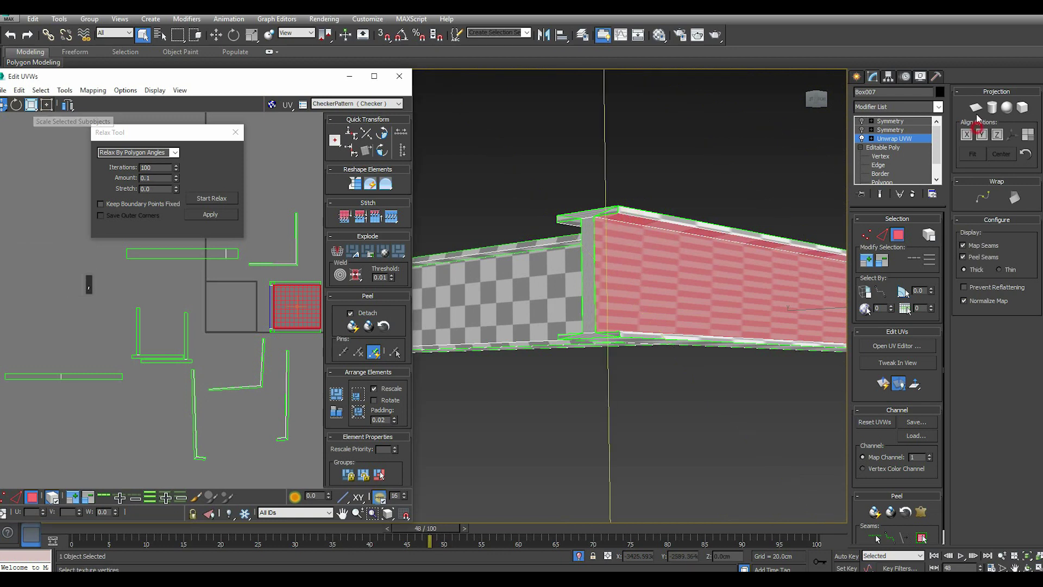
Planar-project the beam's side faces aligned to Y, then begin aligning the end-face projection.
{"action": "left_click", "coordinate": [979, 111]}
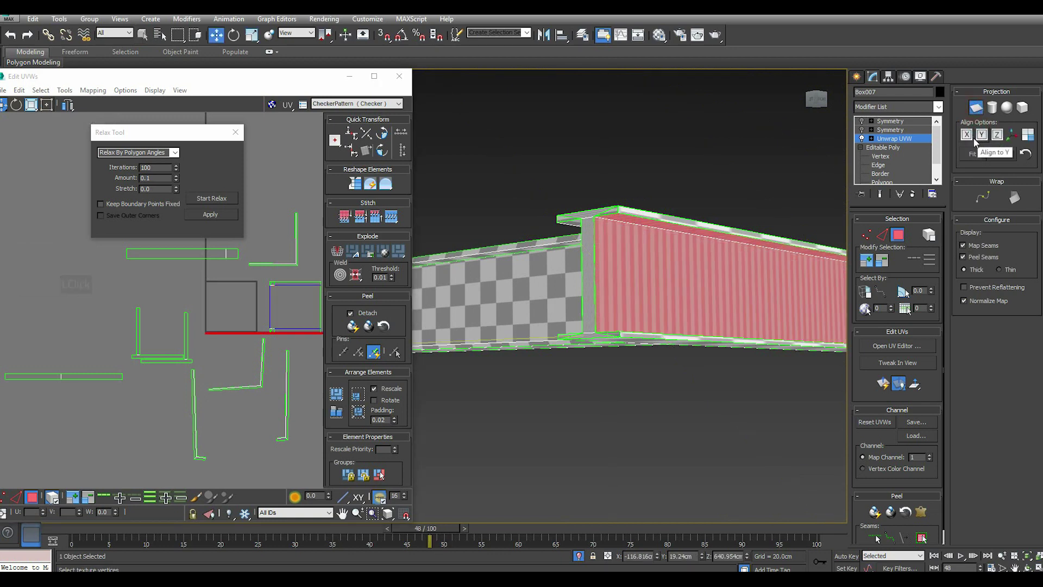
{"action": "left_click", "coordinate": [971, 141]}
{"action": "left_click", "coordinate": [987, 138]}
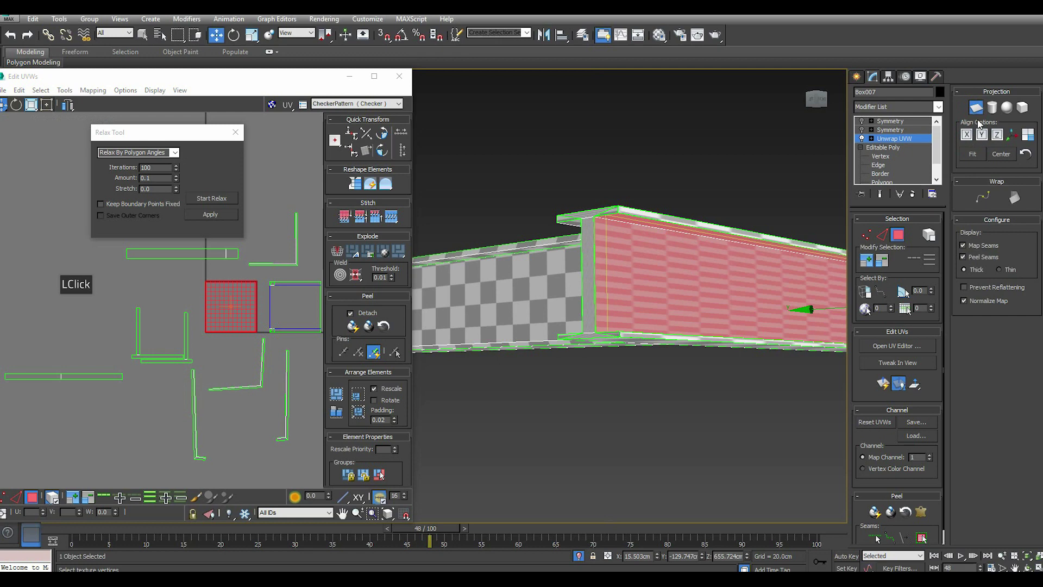
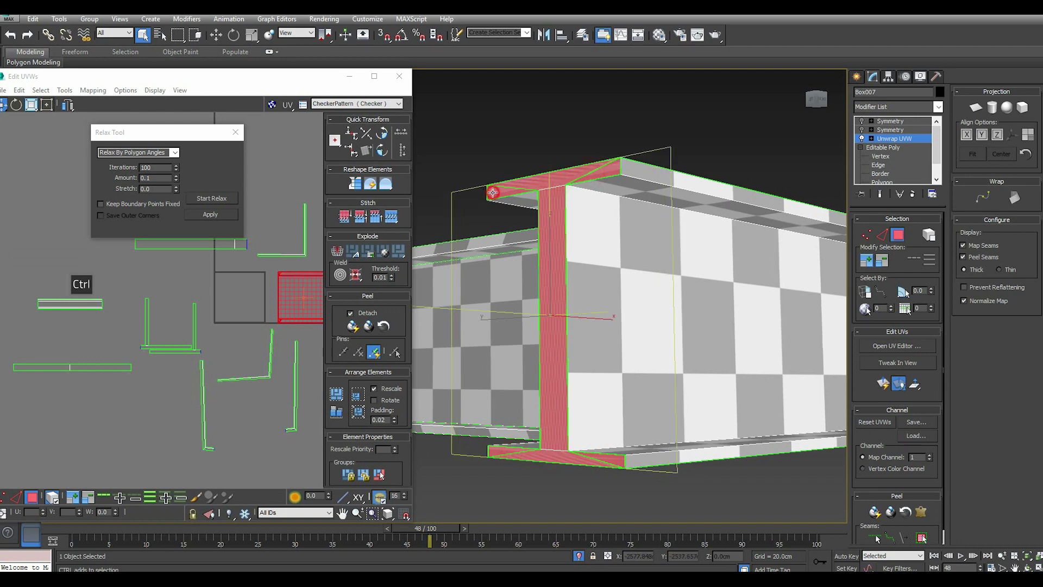
{"action": "left_click", "coordinate": [982, 112]}
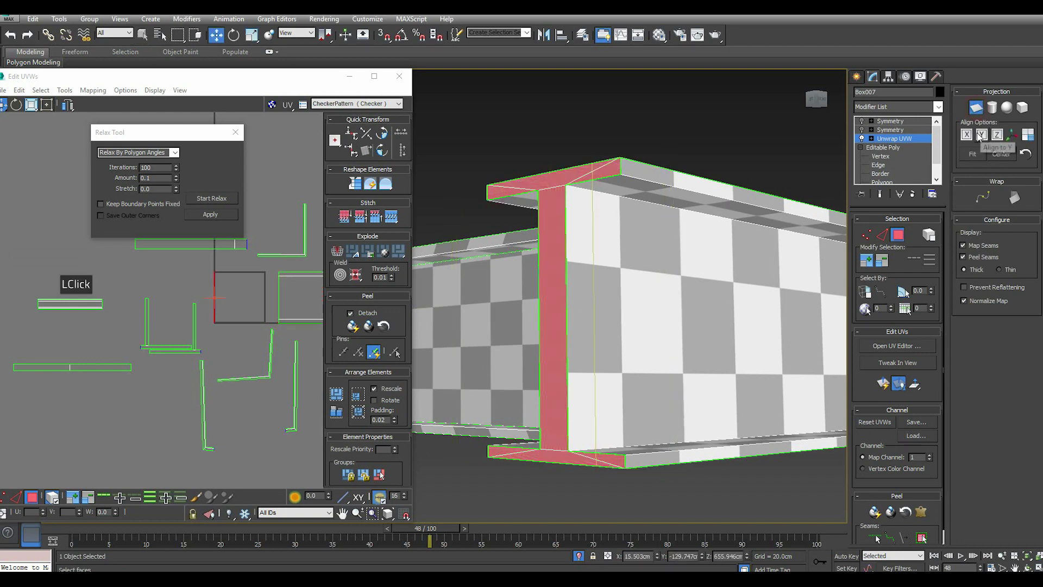
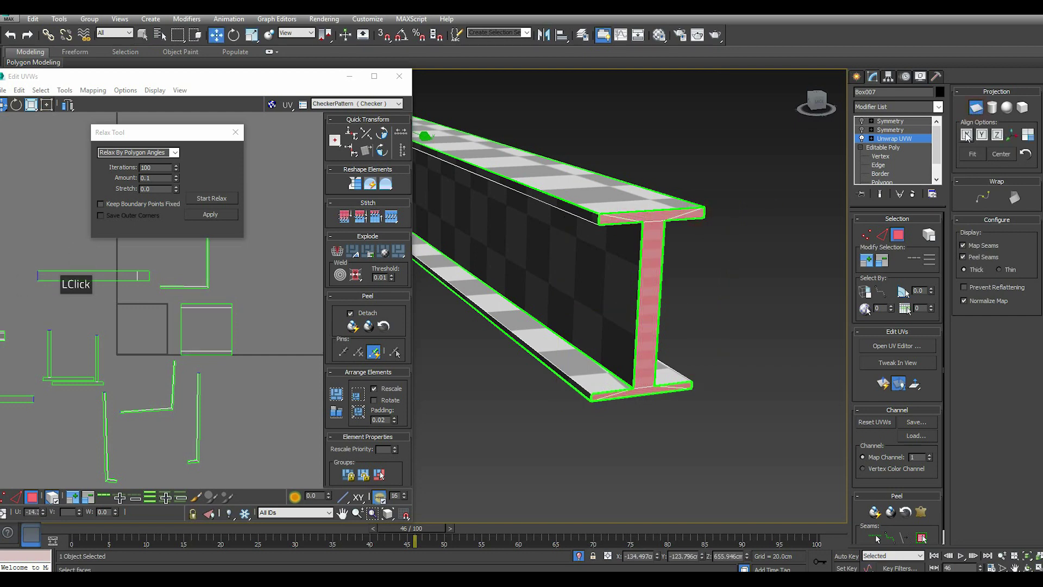
Planar-project the end cap aligned to X and pick its I-shaped island in the layout.
{"action": "left_click", "coordinate": [990, 142]}
{"action": "left_click", "coordinate": [980, 110]}
{"action": "left_click", "coordinate": [234, 202]}
{"action": "left_click", "coordinate": [233, 202]}
{"action": "double_click", "coordinate": [216, 222]}
{"action": "double_click", "coordinate": [145, 360]}
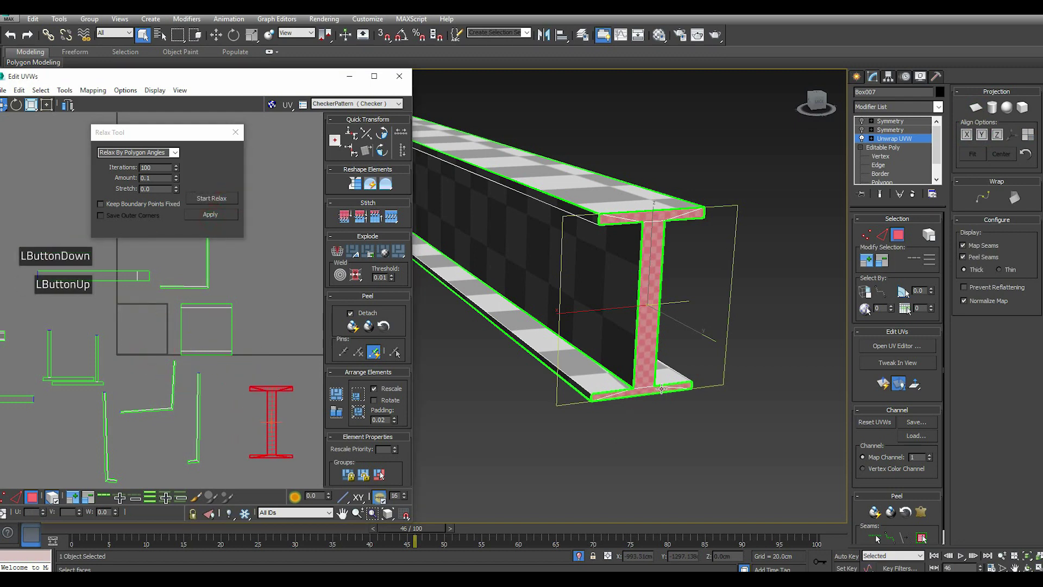
{"action": "left_click", "coordinate": [188, 314]}
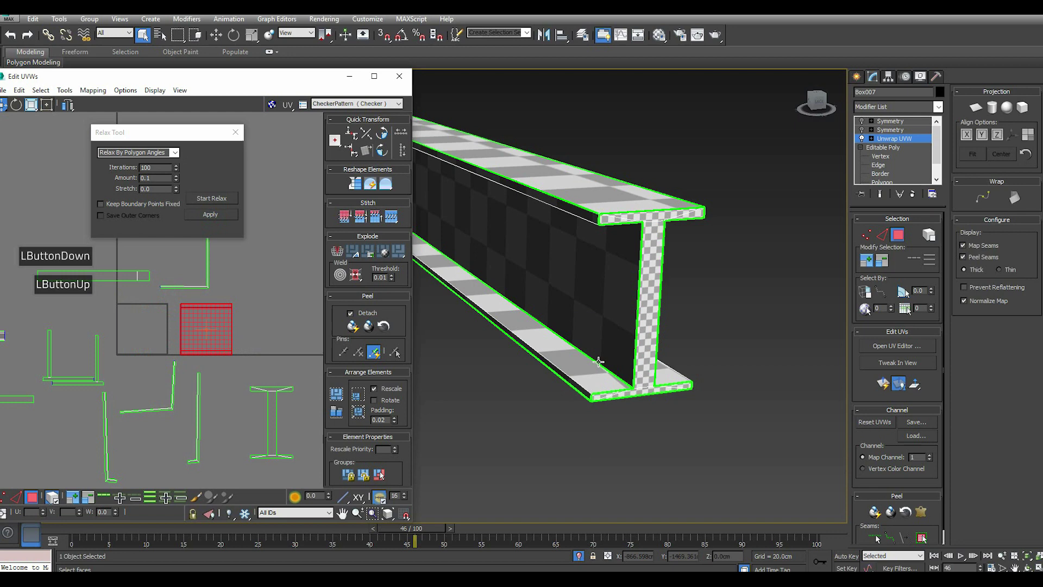
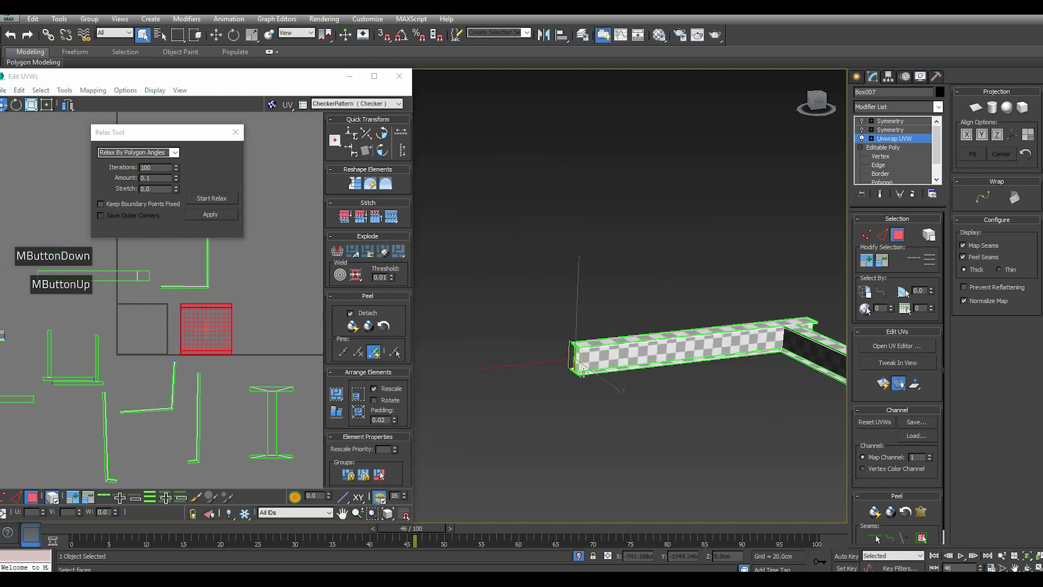
Relax the I-shaped end cap island and leave it set aside in the layout.
{"action": "scroll", "scroll_direction": "up", "scroll_amount": 3}
{"action": "scroll", "scroll_direction": "down", "scroll_amount": 3}
{"action": "scroll", "scroll_direction": "up", "scroll_amount": 3}
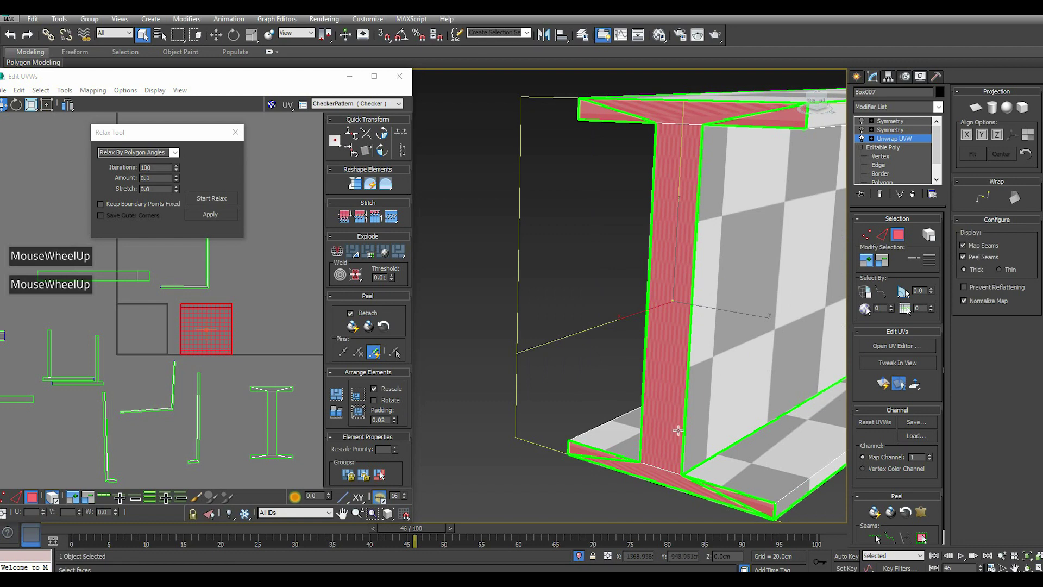
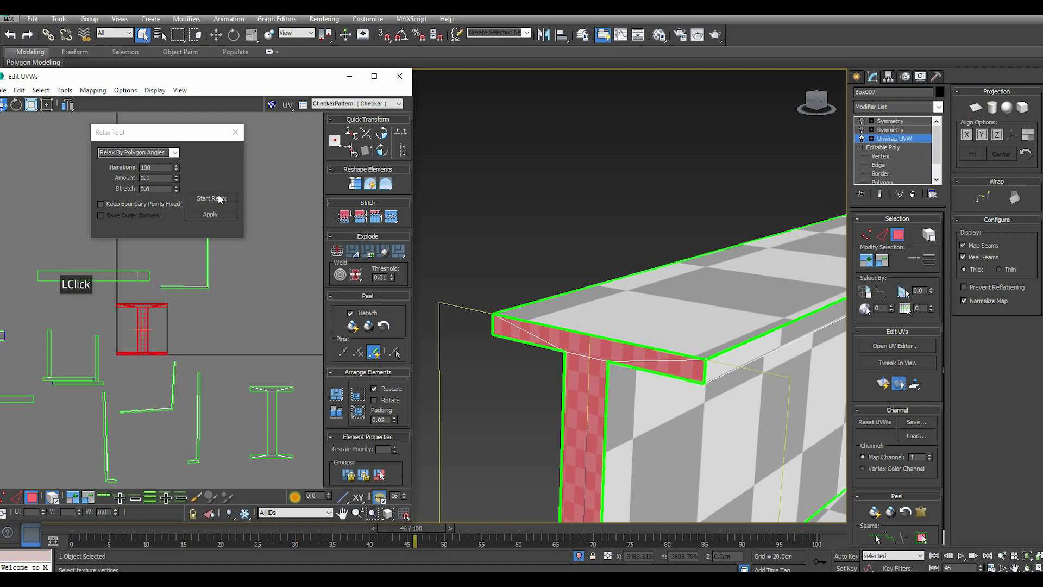
{"action": "left_click", "coordinate": [224, 198]}
{"action": "left_click", "coordinate": [224, 197]}
{"action": "left_click", "coordinate": [224, 214]}
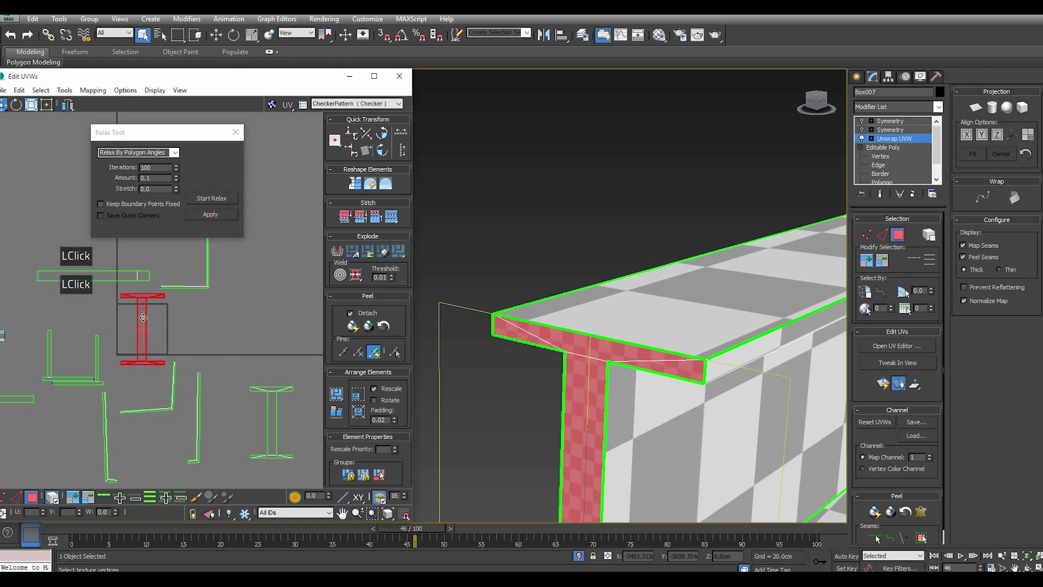
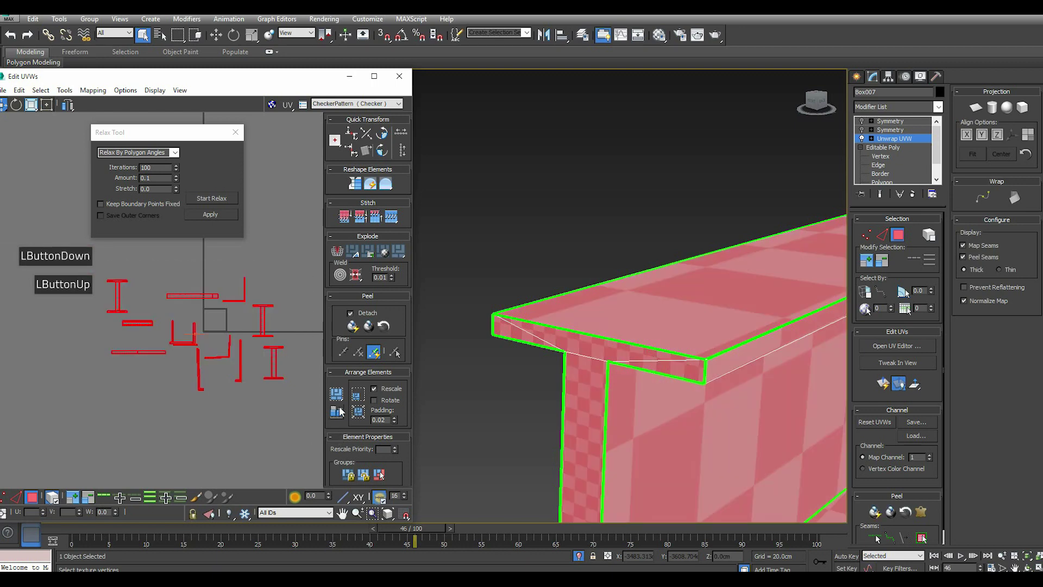
Bring up the Pack UVs options for all of the beam's islands.
{"action": "left_click", "coordinate": [340, 400]}
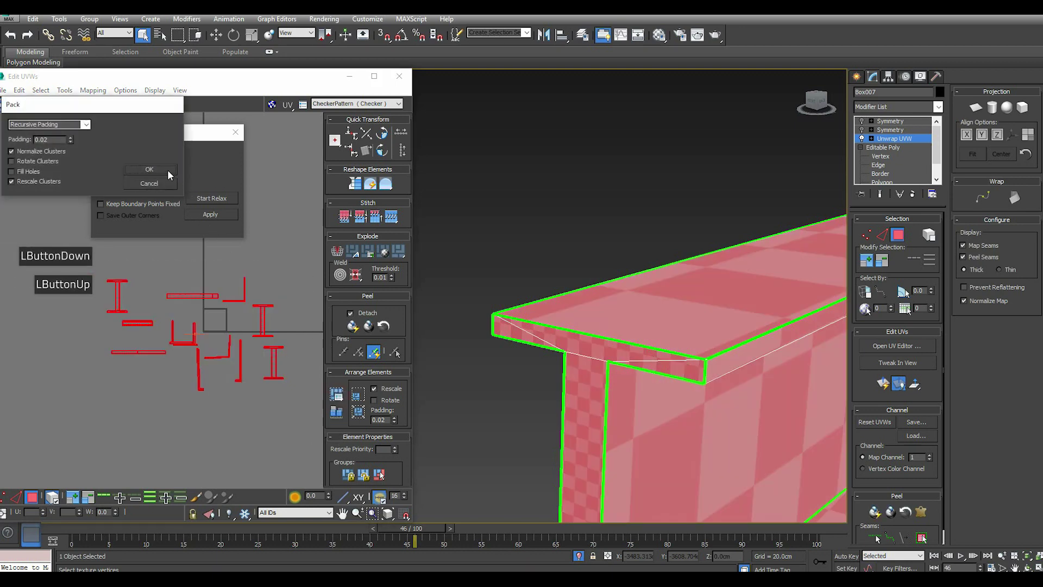
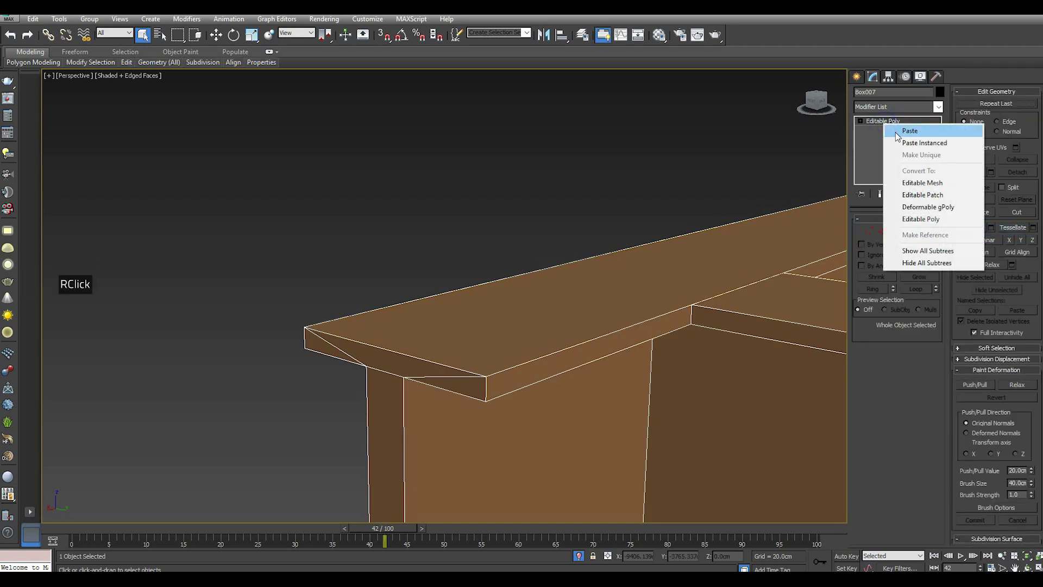
Add an Unwrap UVW modifier on top of the collapsed beam from the Modifier List.
{"action": "left_click", "coordinate": [884, 123]}
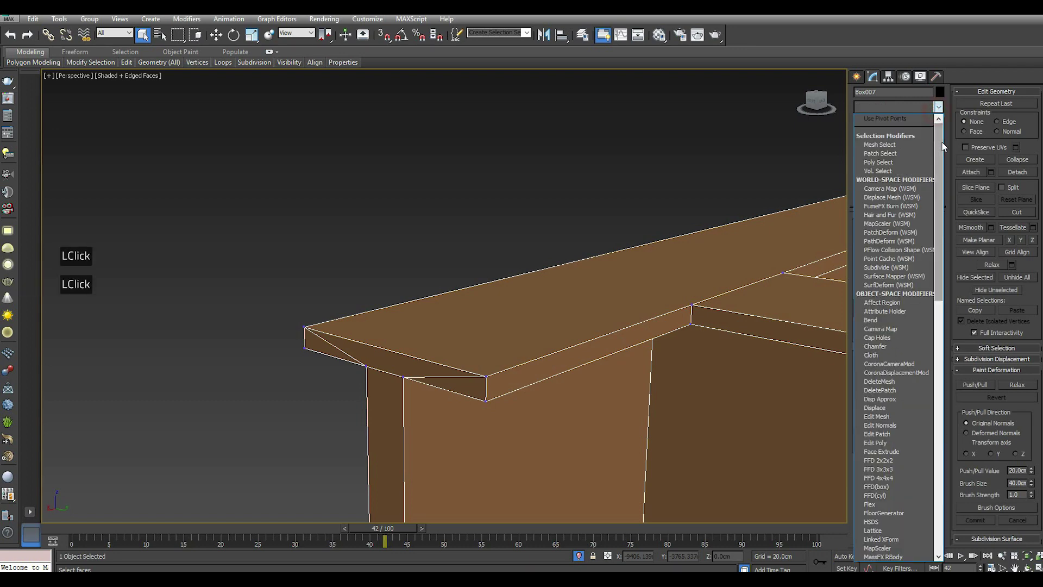
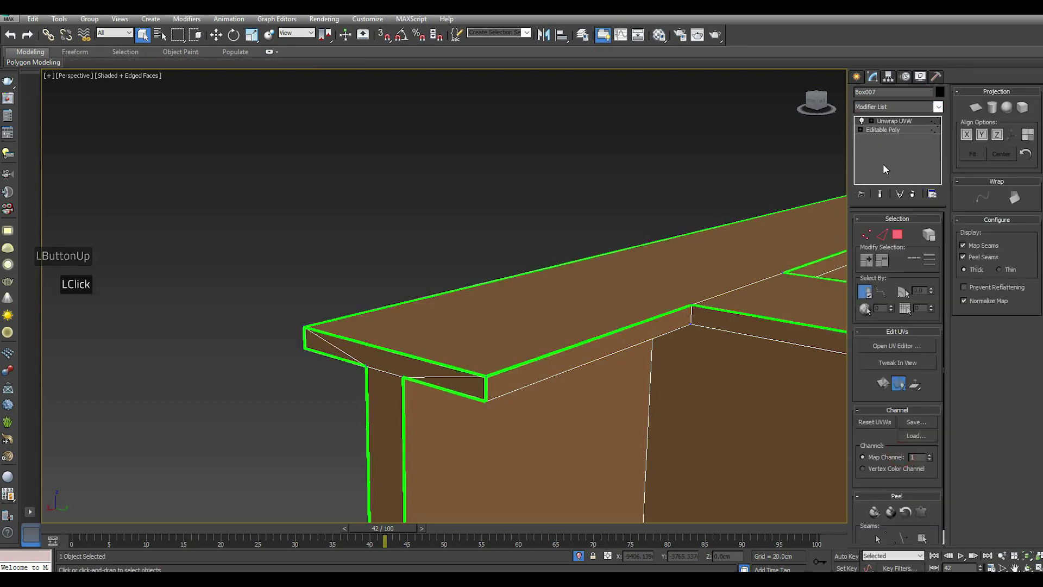
{"action": "left_click", "coordinate": [891, 131]}
{"action": "left_click", "coordinate": [891, 133]}
{"action": "left_click", "coordinate": [894, 126]}
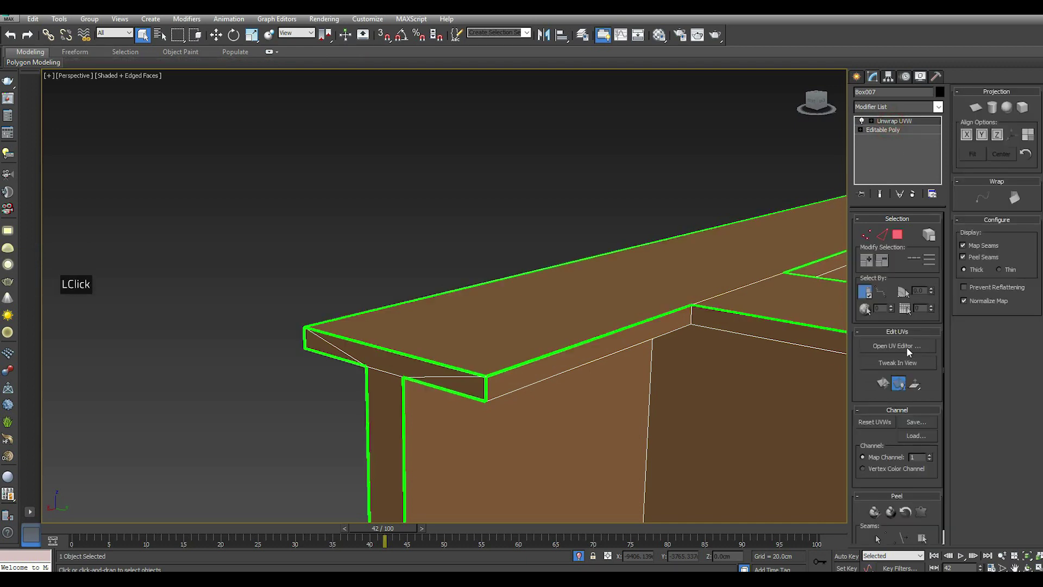
In the UV editor select all frame faces, then planar-project the outer beam faces.
{"action": "left_click", "coordinate": [908, 350]}
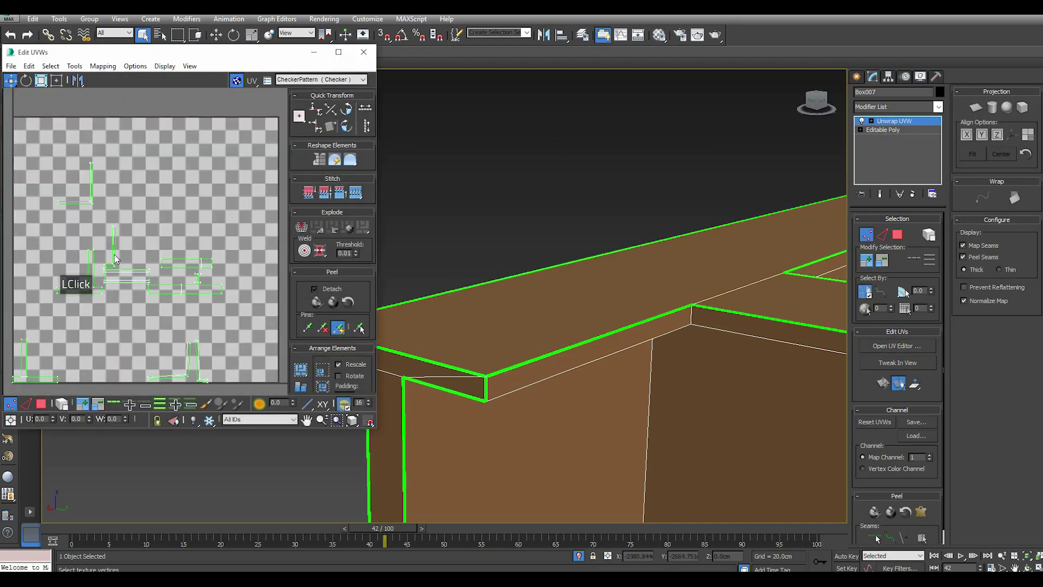
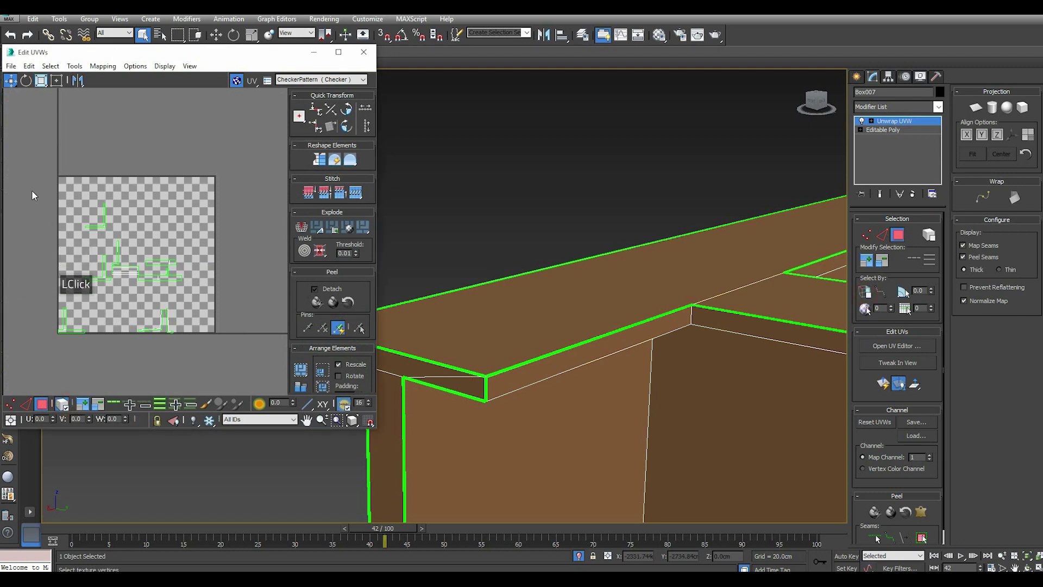
{"action": "left_click", "coordinate": [89, 201]}
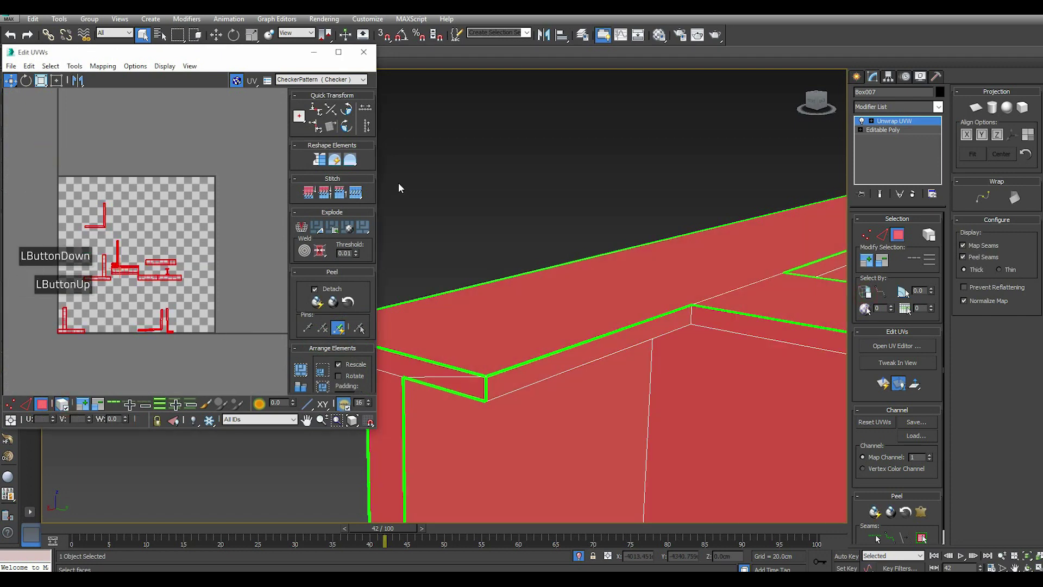
{"action": "key", "text": ","}
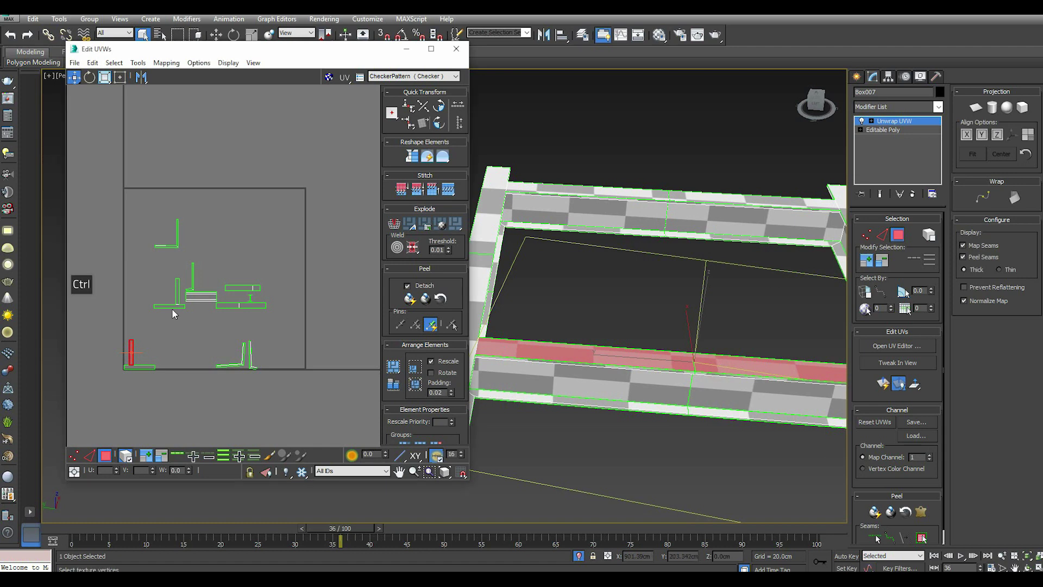
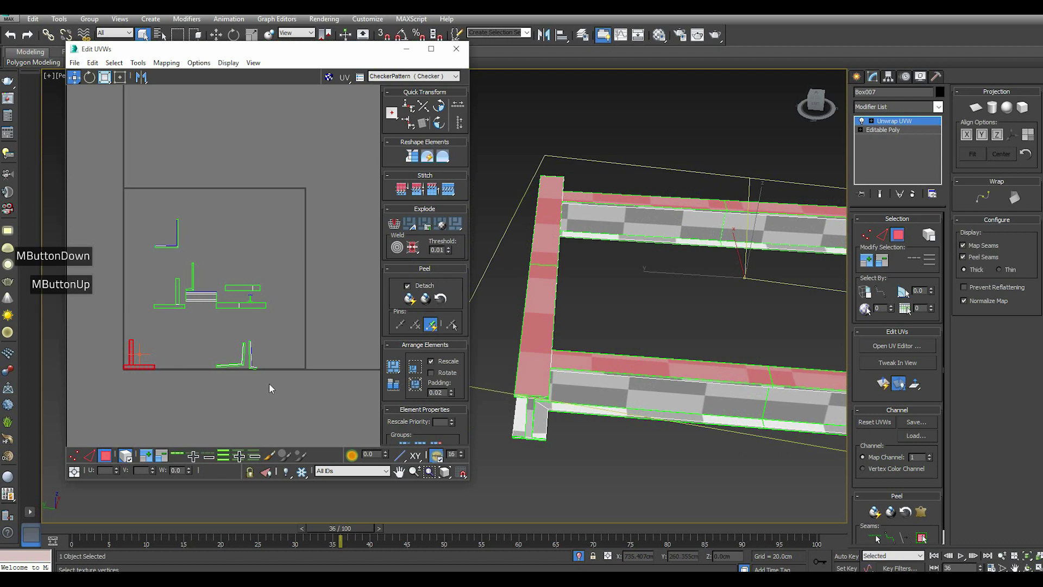
{"action": "left_click", "coordinate": [981, 112]}
{"action": "left_click", "coordinate": [1005, 140]}
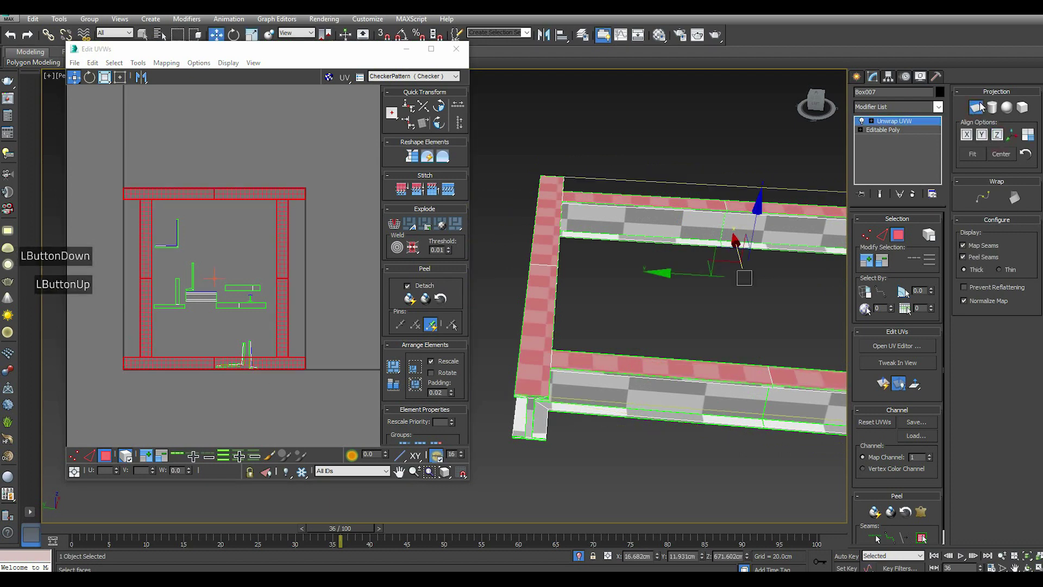
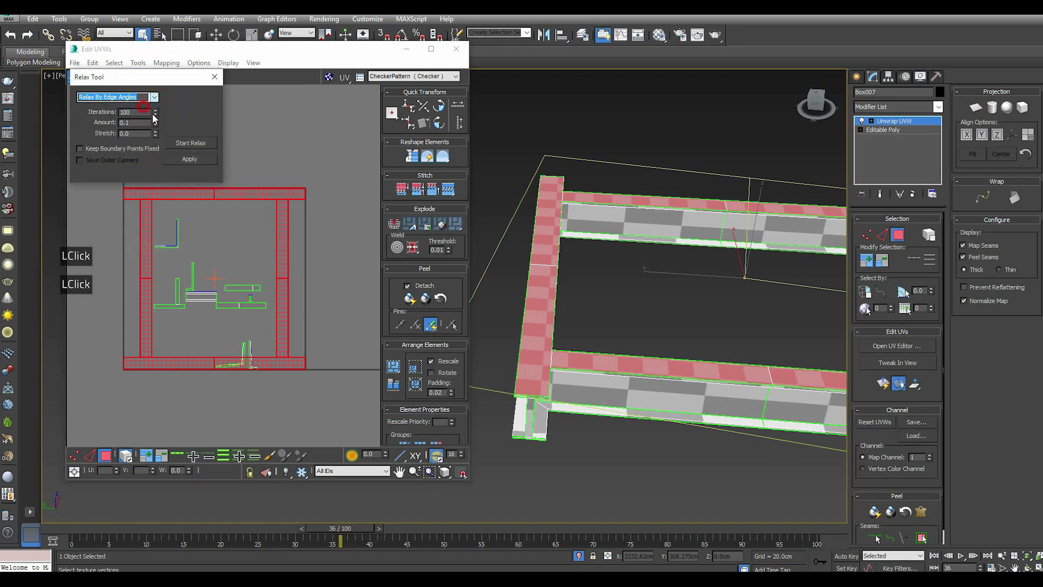
Relax the frame's rectangular top-face island with the relax method switched to edge angles.
{"action": "left_click", "coordinate": [186, 144]}
{"action": "left_click", "coordinate": [193, 163]}
{"action": "scroll", "scroll_direction": "down", "scroll_amount": 3}
{"action": "scroll", "scroll_direction": "down", "scroll_amount": 3}
{"action": "left_click", "coordinate": [266, 214]}
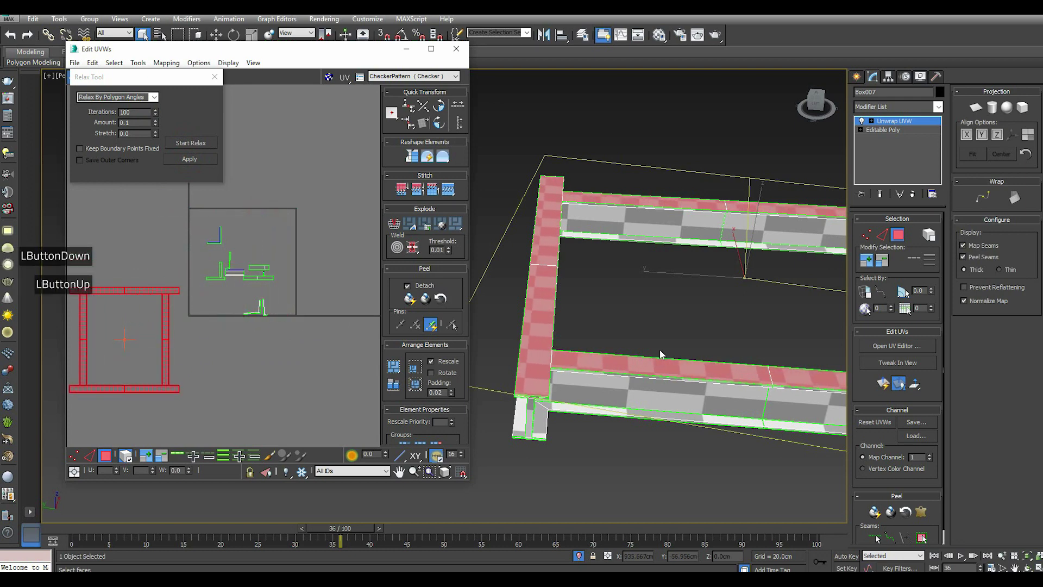
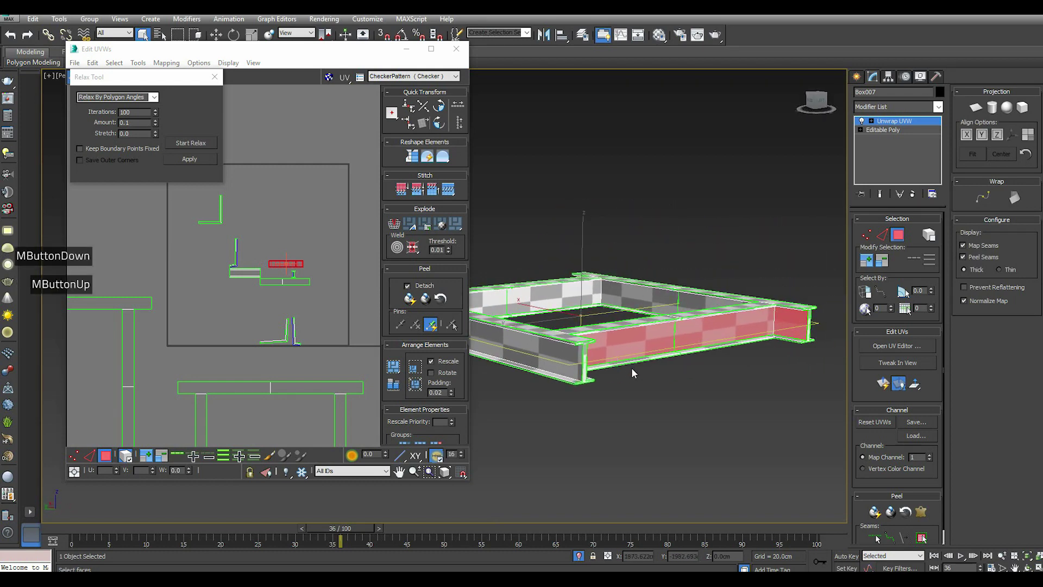
Planar-project the outer side faces aligned to X, try a relax and undo the distorted result.
{"action": "scroll", "scroll_direction": "up", "scroll_amount": 3}
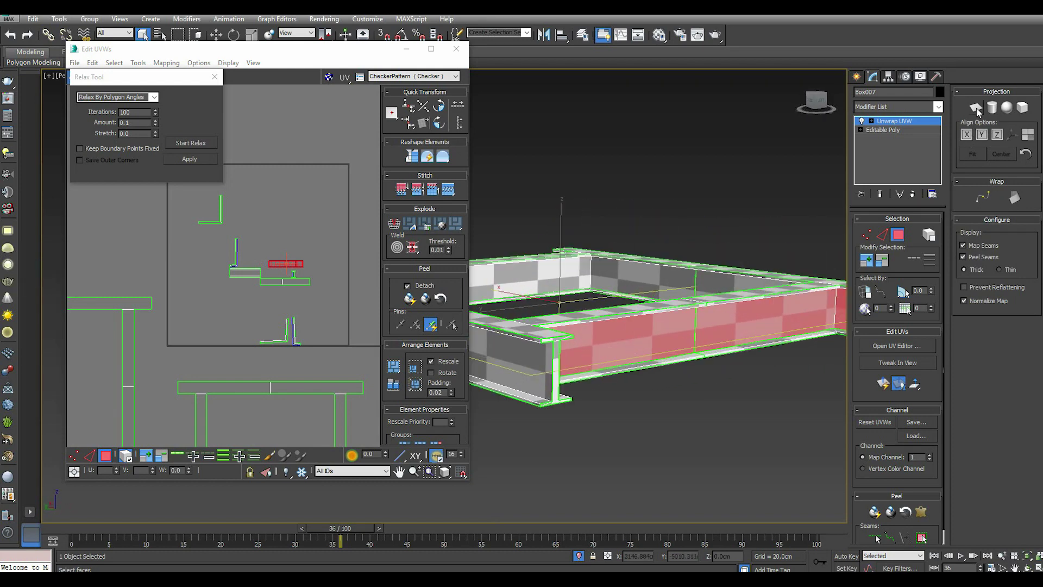
{"action": "left_click", "coordinate": [981, 112]}
{"action": "left_click", "coordinate": [971, 138]}
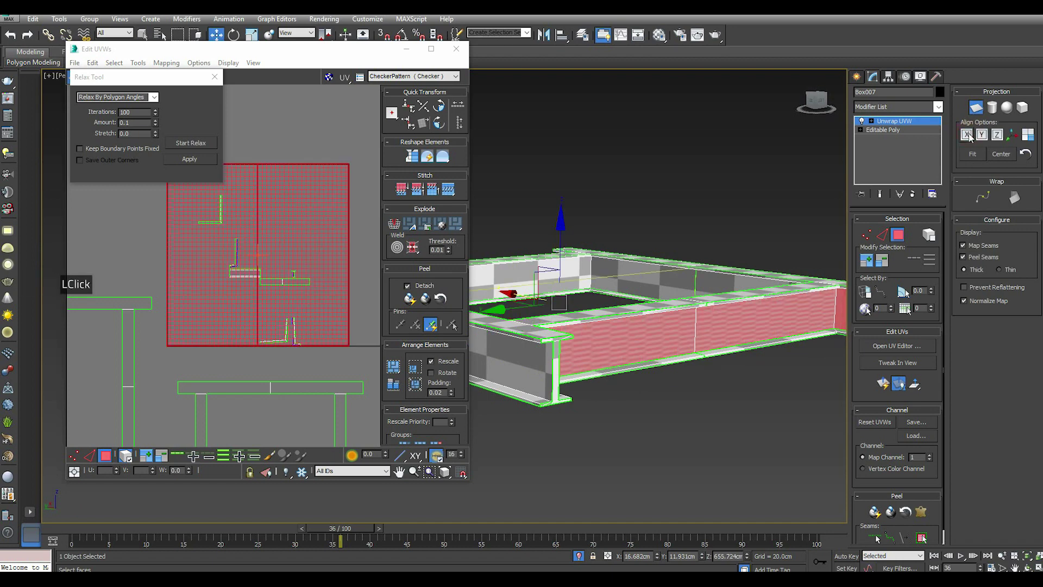
{"action": "double_click", "coordinate": [984, 109]}
{"action": "left_click", "coordinate": [180, 144]}
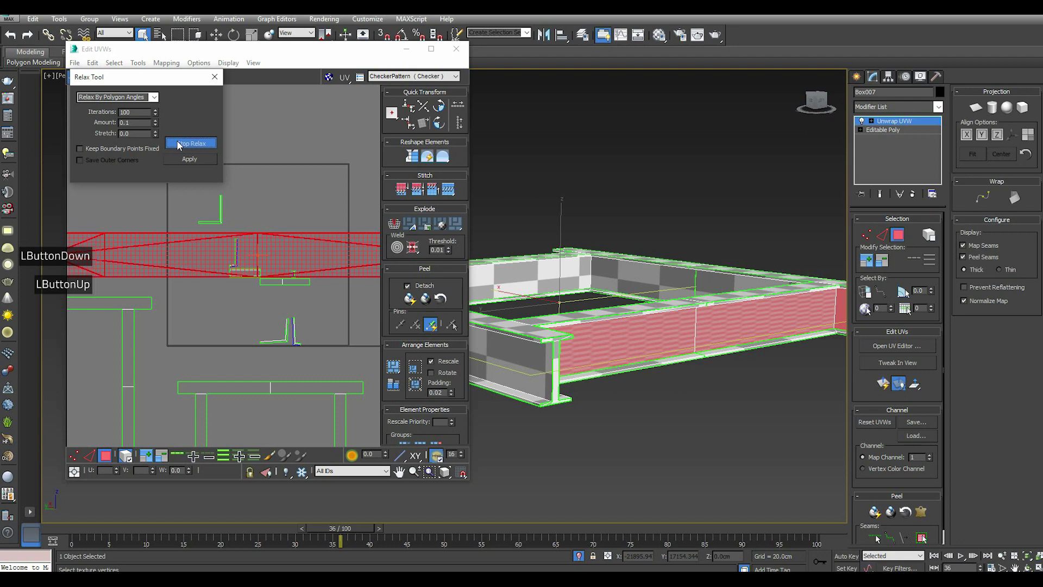
{"action": "double_click", "coordinate": [180, 144]}
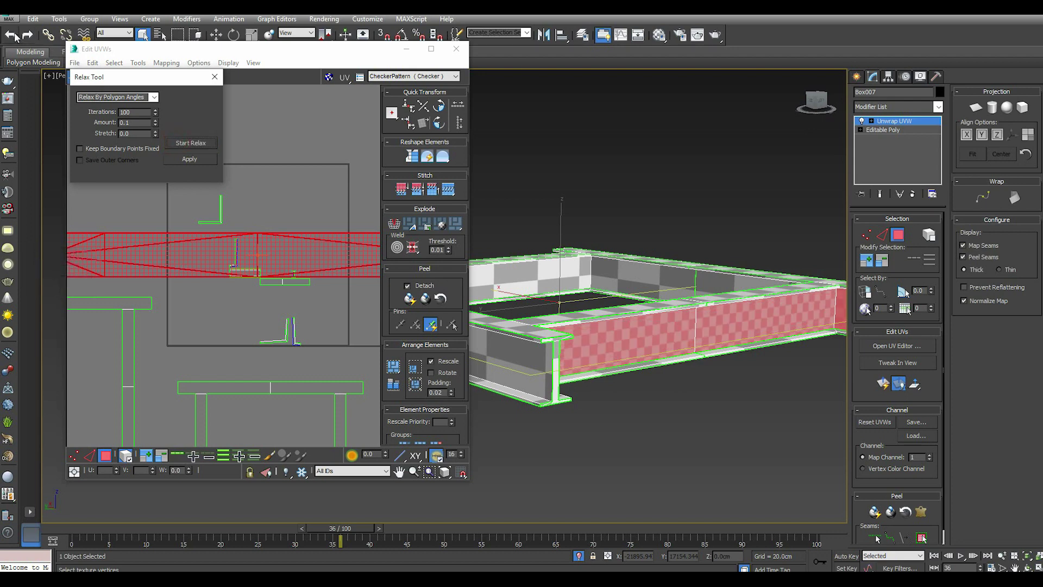
{"action": "left_click", "coordinate": [17, 35]}
Retry the relax on the side-face UVs from the context options and undo it again.
{"action": "right_click", "coordinate": [281, 256]}
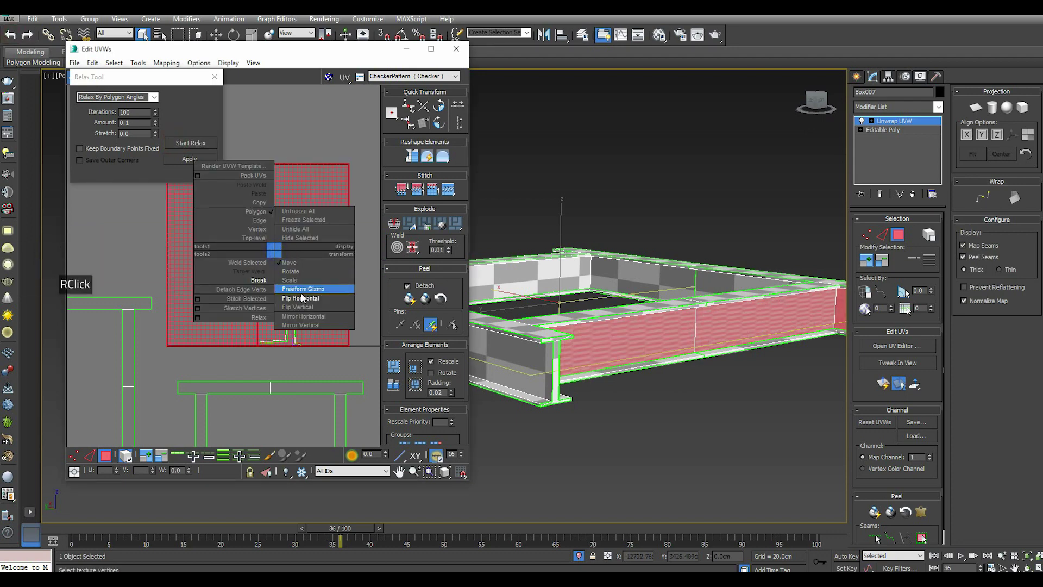
{"action": "double_click", "coordinate": [305, 297]}
{"action": "left_click", "coordinate": [194, 143]}
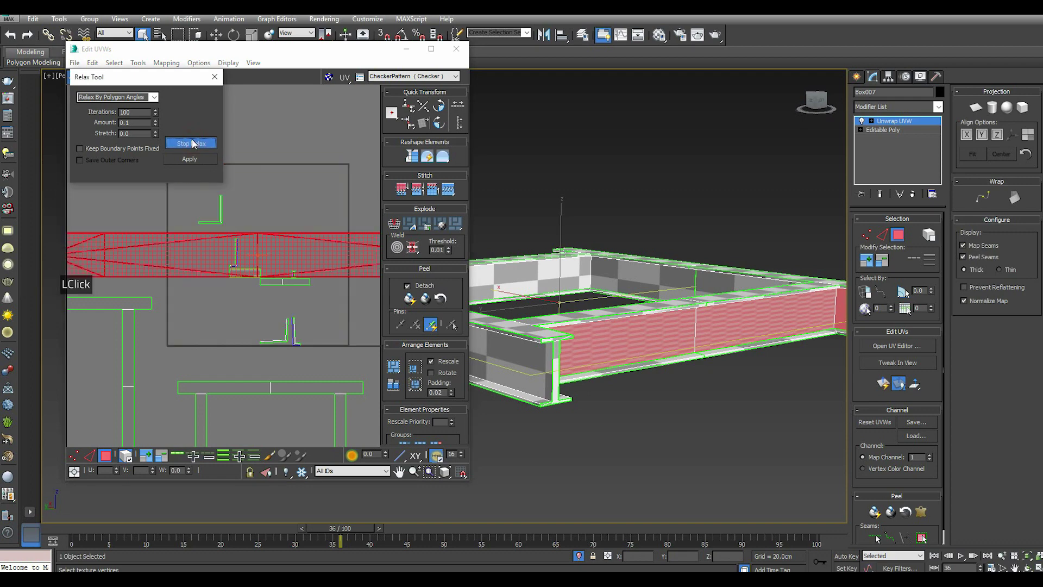
{"action": "left_click", "coordinate": [194, 150]}
{"action": "left_click", "coordinate": [22, 41]}
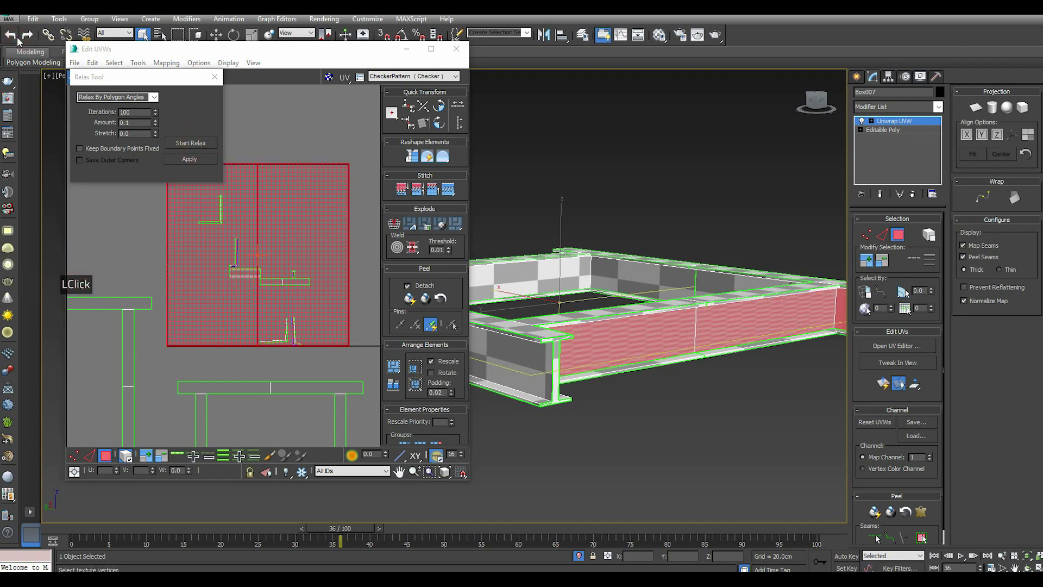
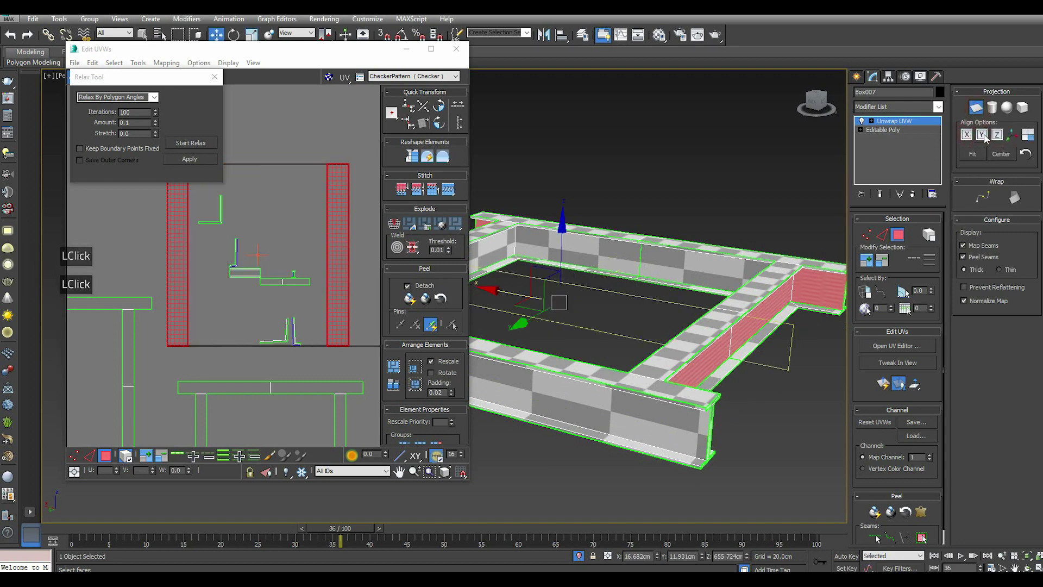
Planar-project the beam's end faces aligned to Y and start relaxing them.
{"action": "left_click", "coordinate": [968, 138]}
{"action": "left_click", "coordinate": [973, 113]}
{"action": "left_click", "coordinate": [182, 144]}
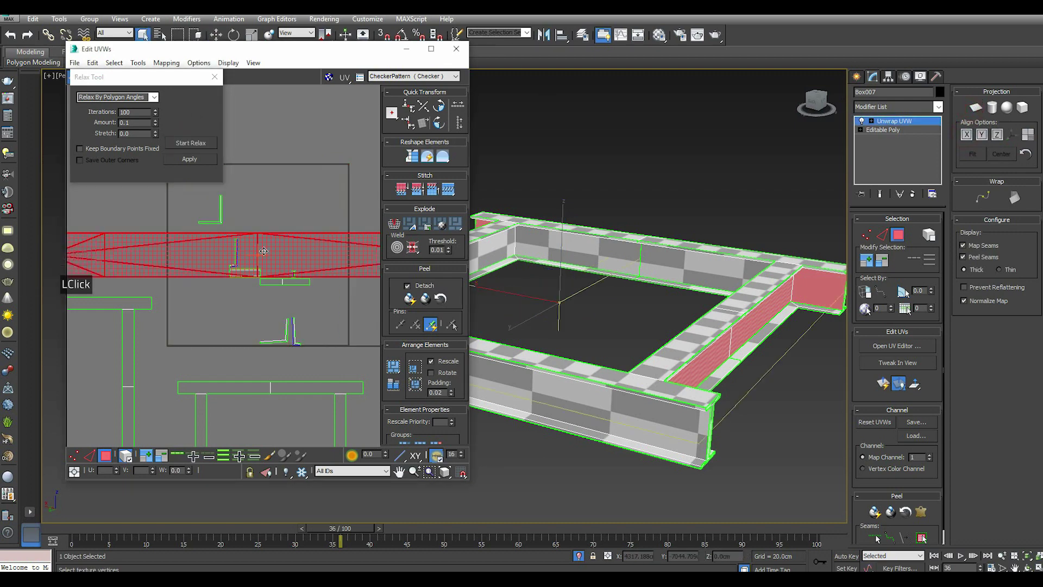
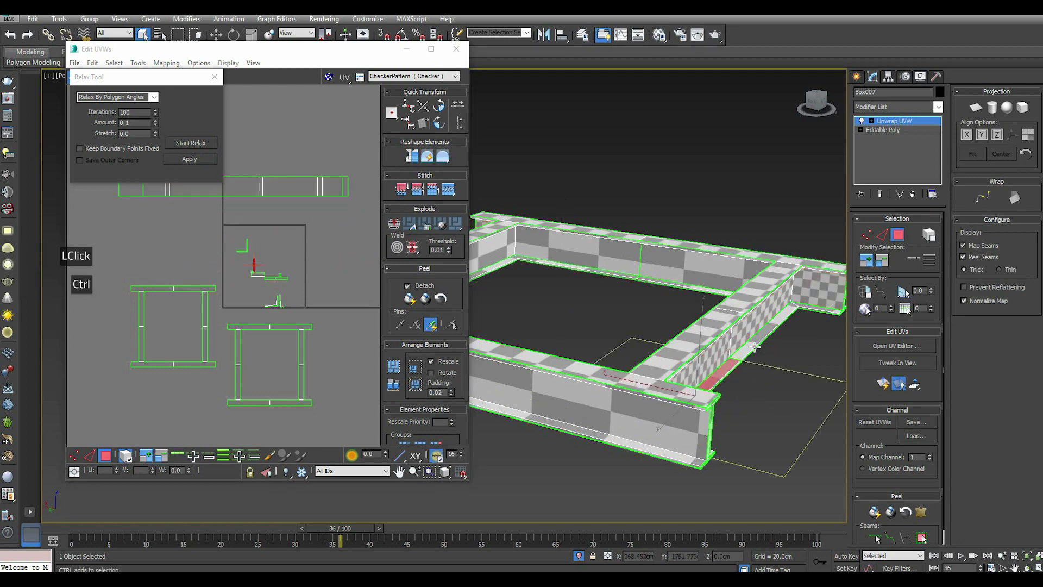
Select the long lower flange faces of the beam.
{"action": "scroll", "scroll_direction": "up", "scroll_amount": 3}
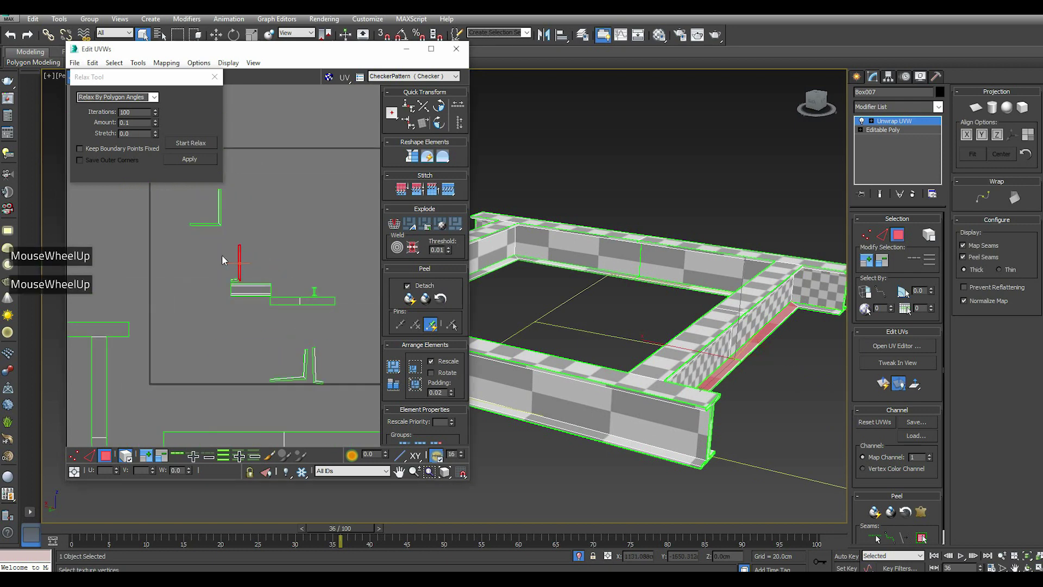
{"action": "left_click", "coordinate": [227, 253]}
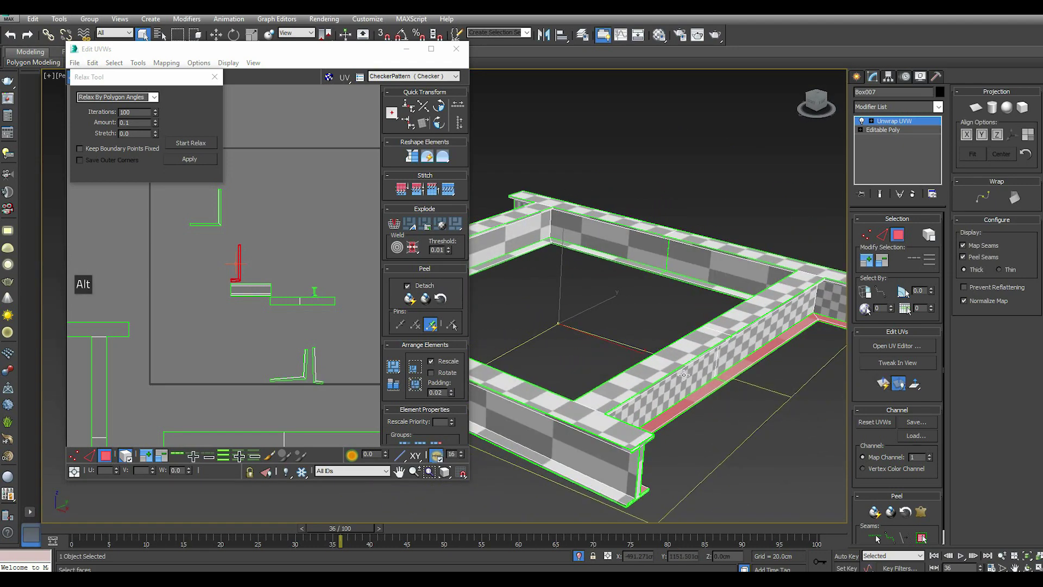
{"action": "scroll", "scroll_direction": "down", "scroll_amount": 3}
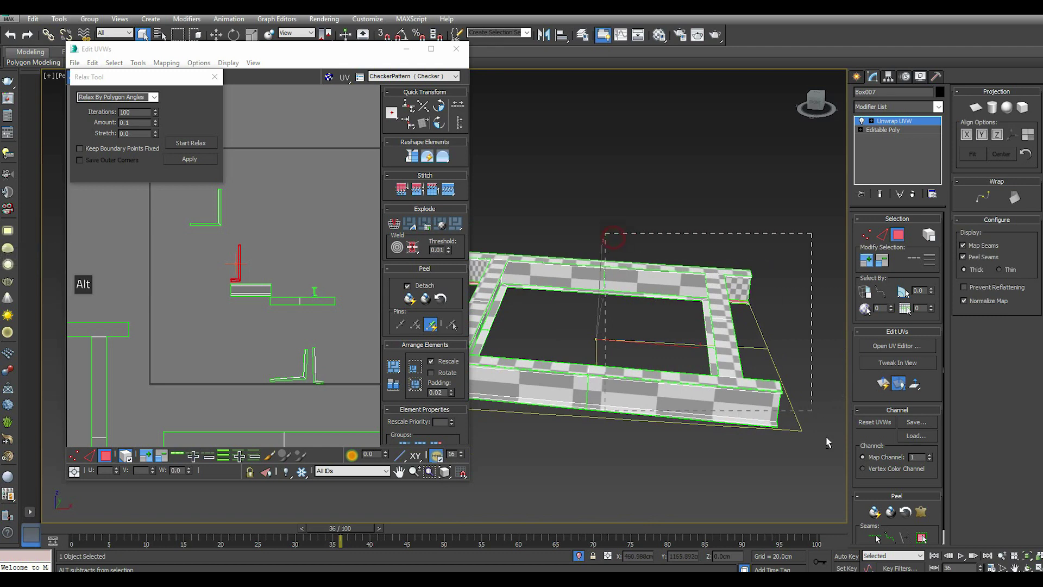
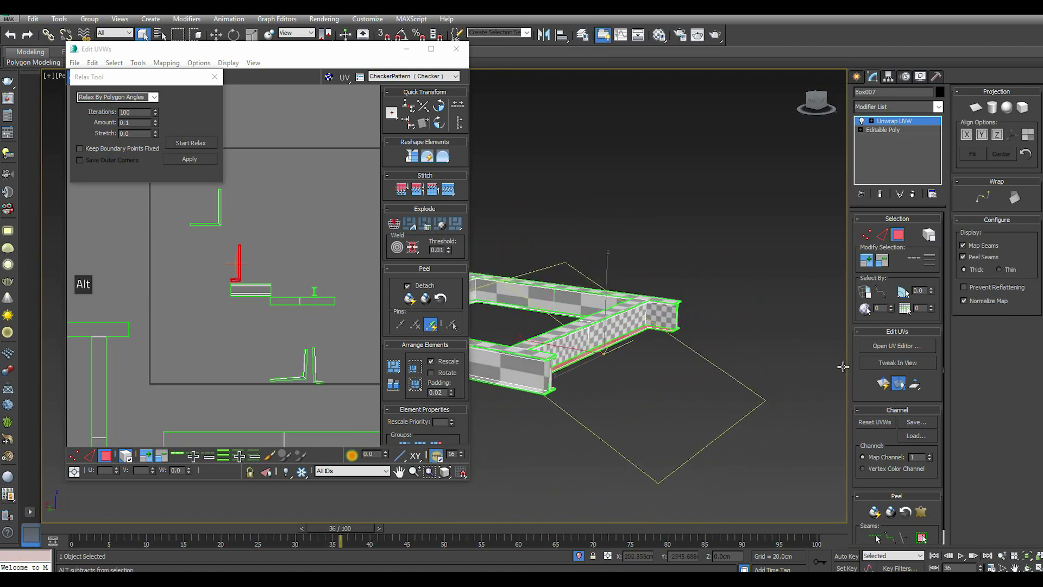
{"action": "scroll", "scroll_direction": "up", "scroll_amount": 3}
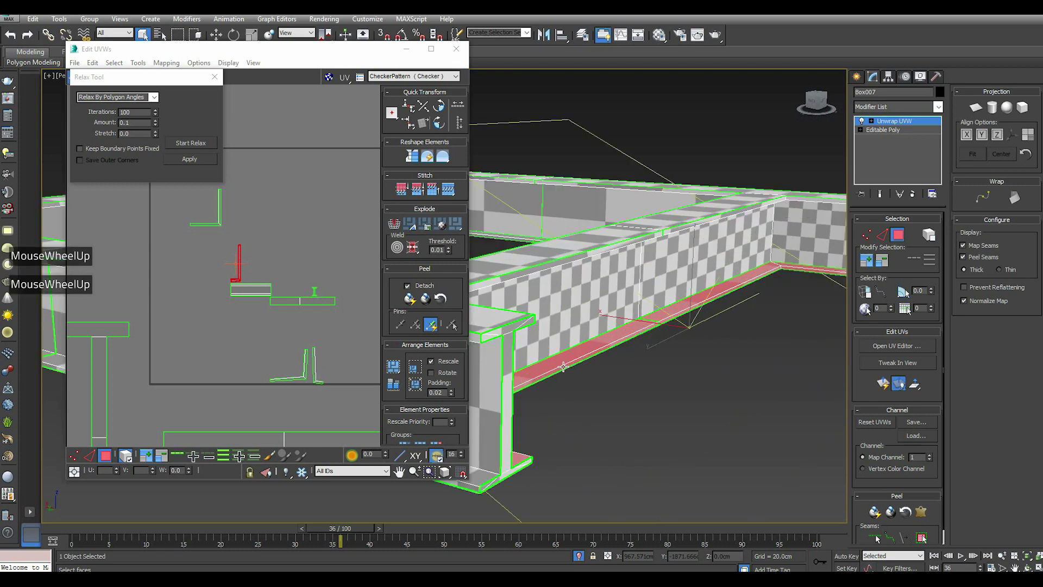
{"action": "scroll", "scroll_direction": "up", "scroll_amount": 3}
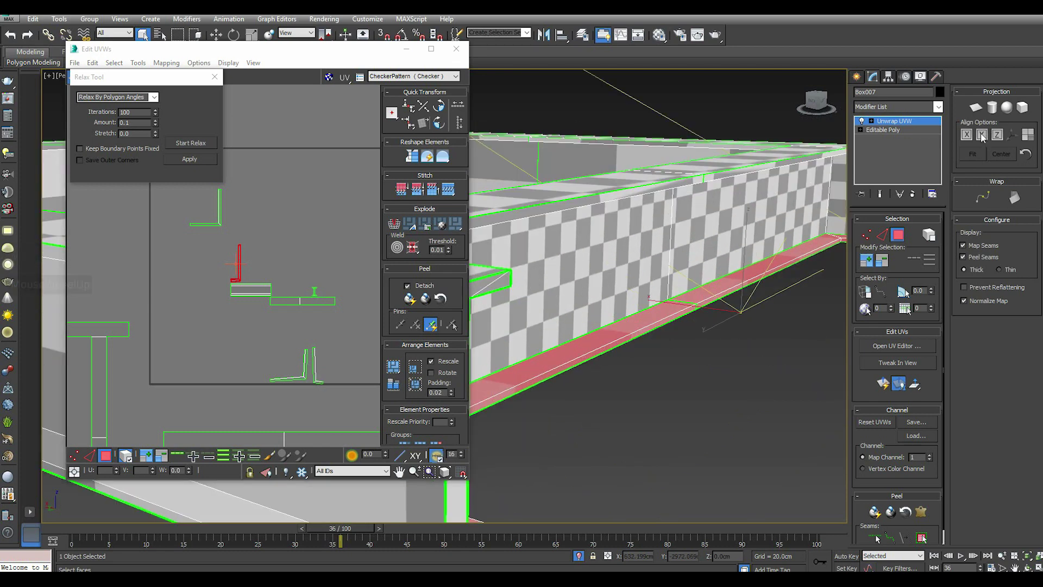
Planar-project the lower flange strip aligned to the Z axis as its own island.
{"action": "left_click", "coordinate": [978, 113]}
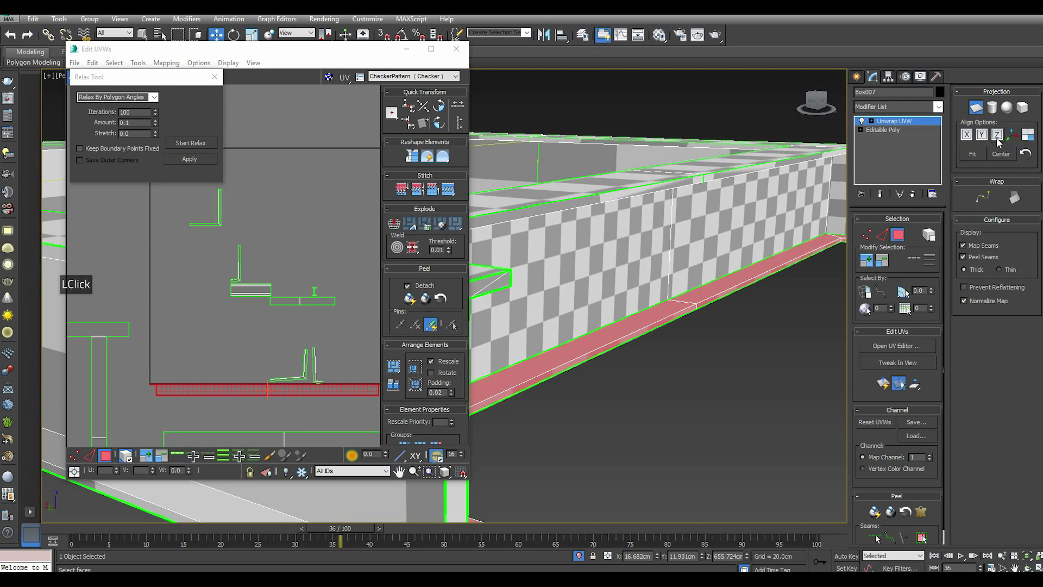
{"action": "left_click", "coordinate": [969, 136]}
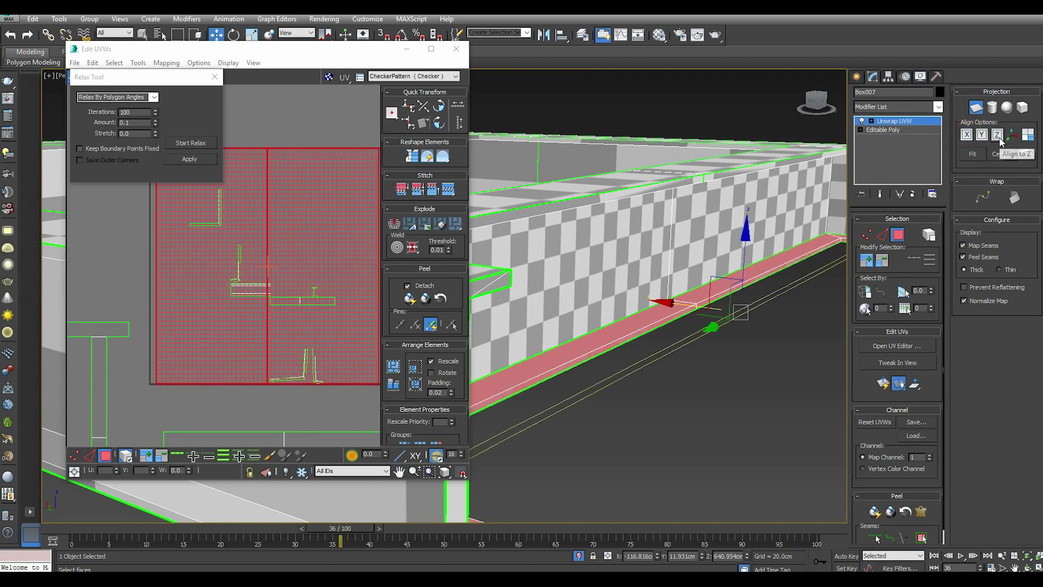
{"action": "left_click", "coordinate": [1006, 140]}
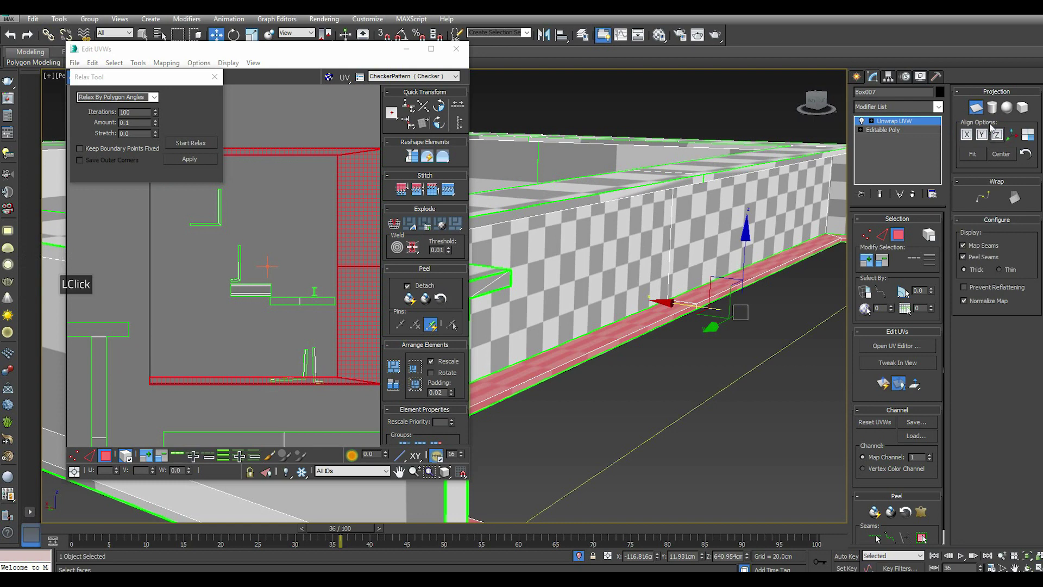
{"action": "left_click", "coordinate": [983, 113]}
{"action": "scroll", "scroll_direction": "down", "scroll_amount": 3}
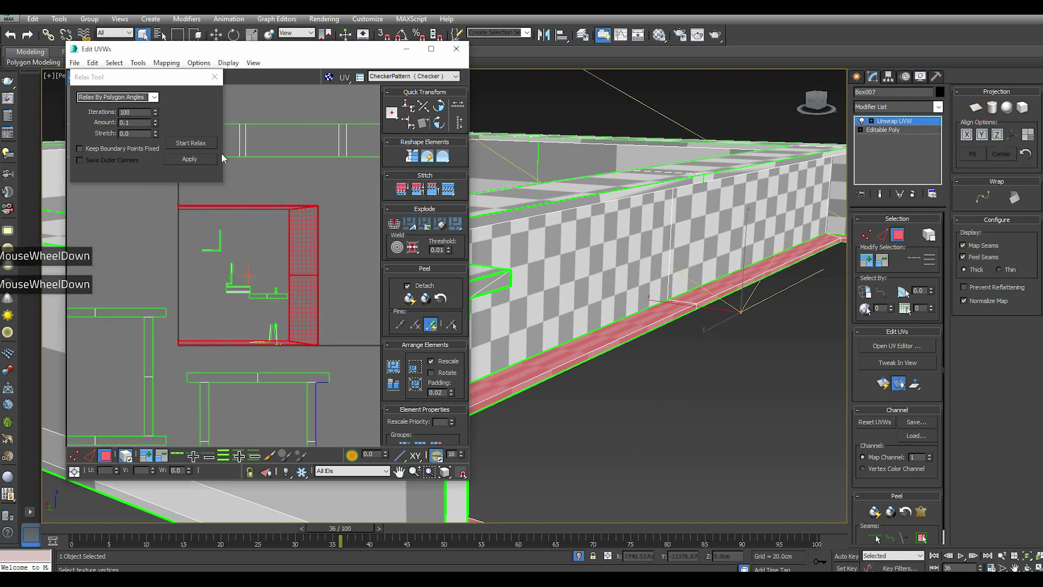
Relax the lower flange island, then orbit up to the beam's top flange.
{"action": "left_click", "coordinate": [201, 152]}
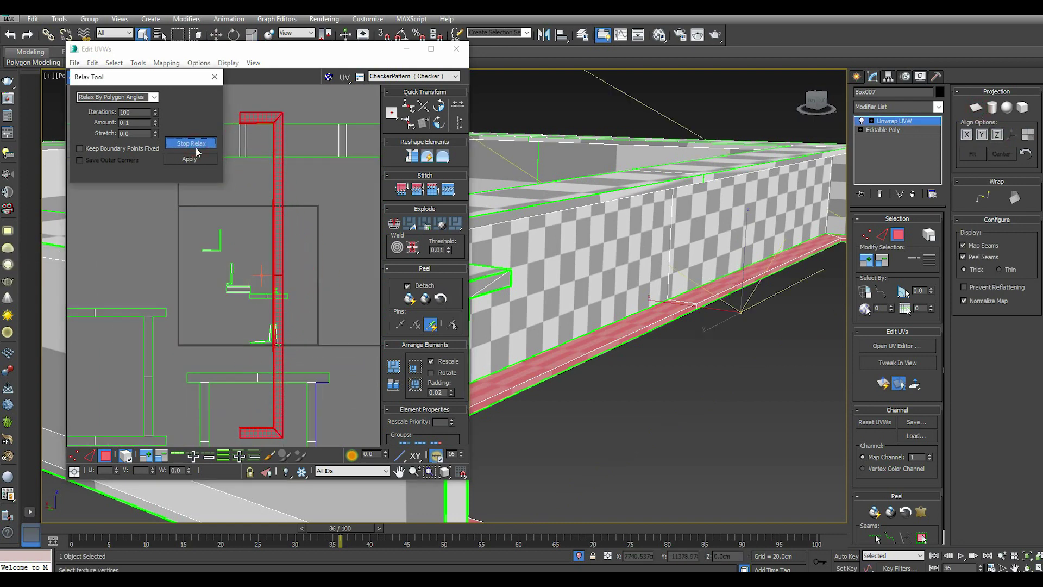
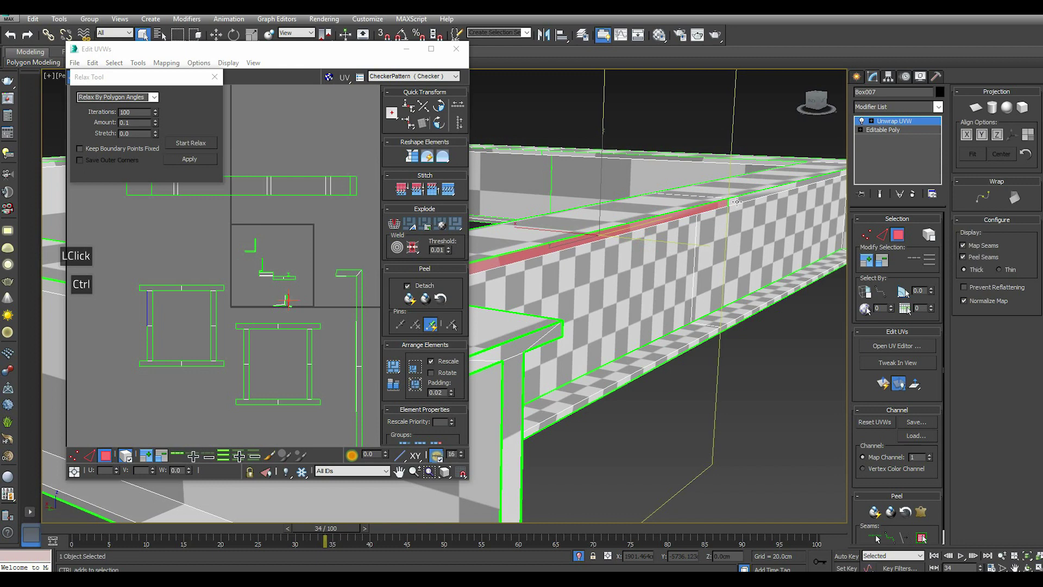
{"action": "scroll", "scroll_direction": "up", "scroll_amount": 3}
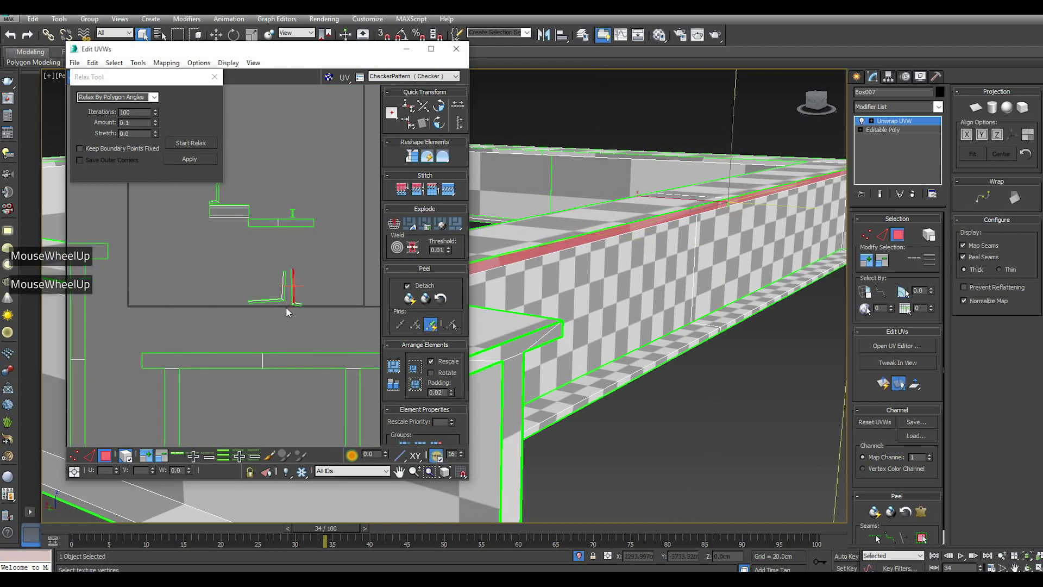
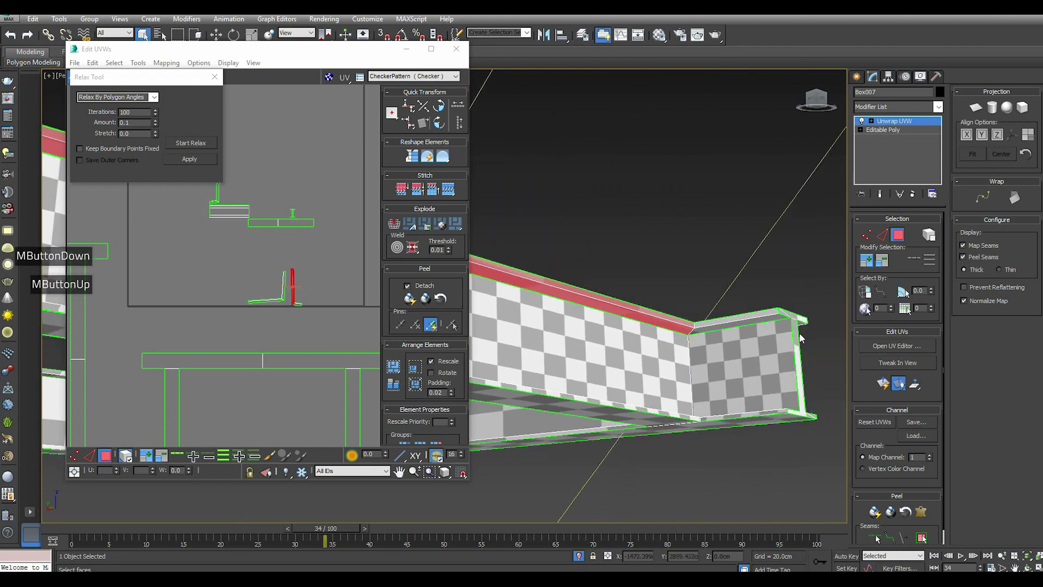
{"action": "scroll", "scroll_direction": "up", "scroll_amount": 3}
{"action": "scroll", "scroll_direction": "down", "scroll_amount": 3}
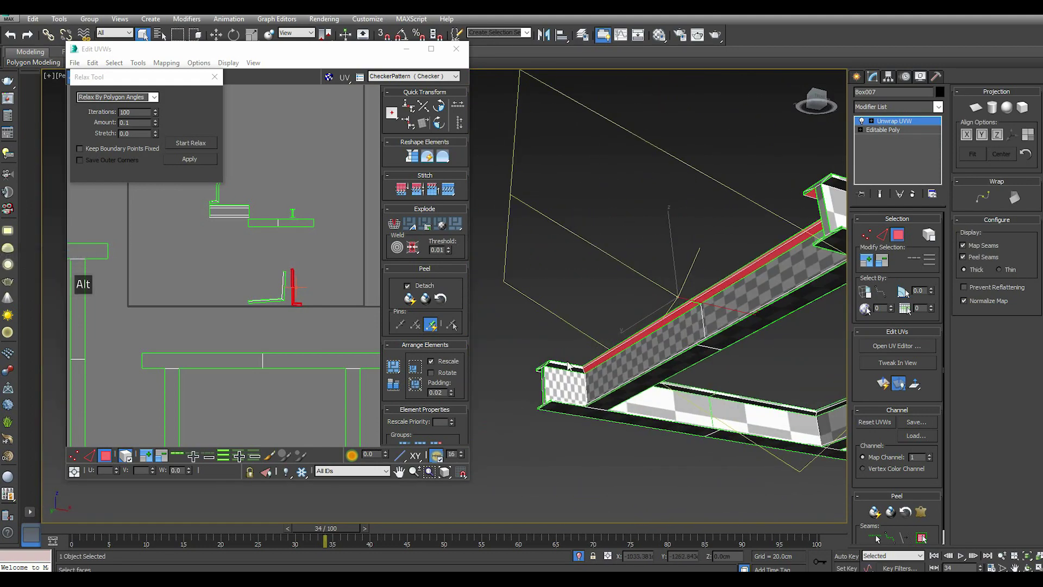
{"action": "scroll", "scroll_direction": "up", "scroll_amount": 3}
{"action": "scroll", "scroll_direction": "down", "scroll_amount": 3}
{"action": "scroll", "scroll_direction": "up", "scroll_amount": 3}
{"action": "scroll", "scroll_direction": "up", "scroll_amount": 3}
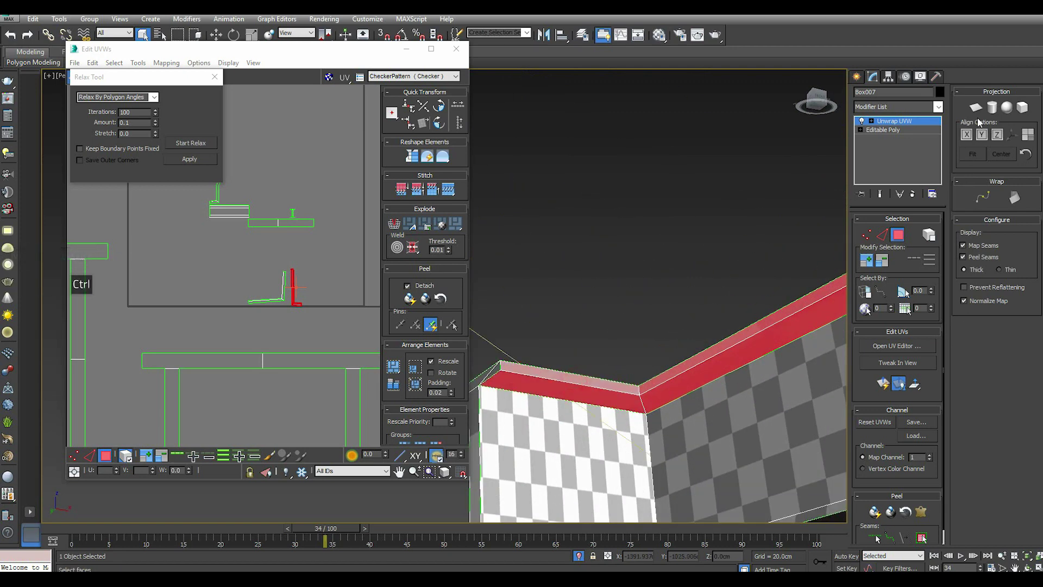
Planar-project the narrow top flange faces with alignment.
{"action": "left_click", "coordinate": [980, 118]}
{"action": "left_click", "coordinate": [1005, 135]}
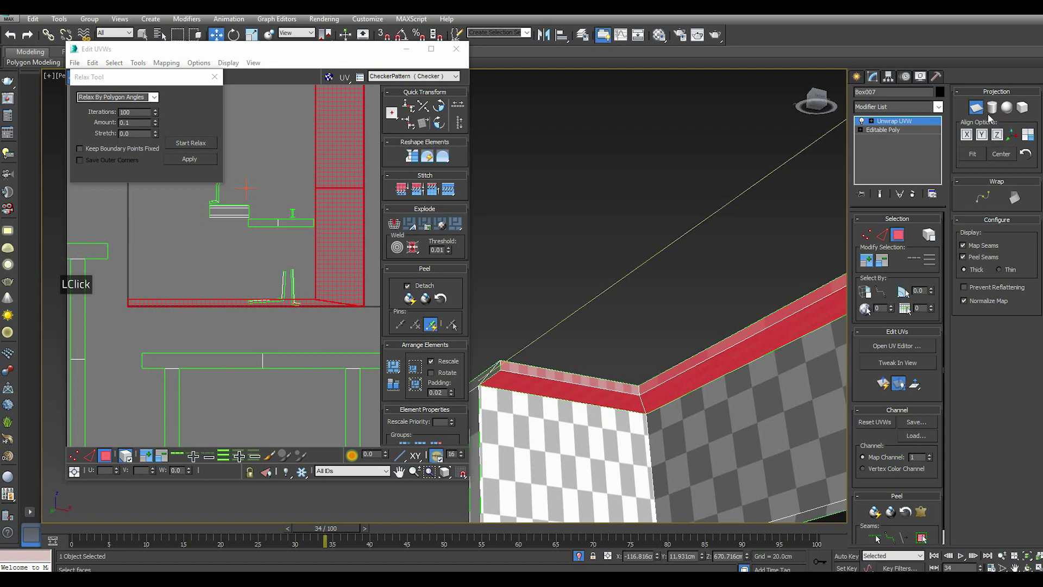